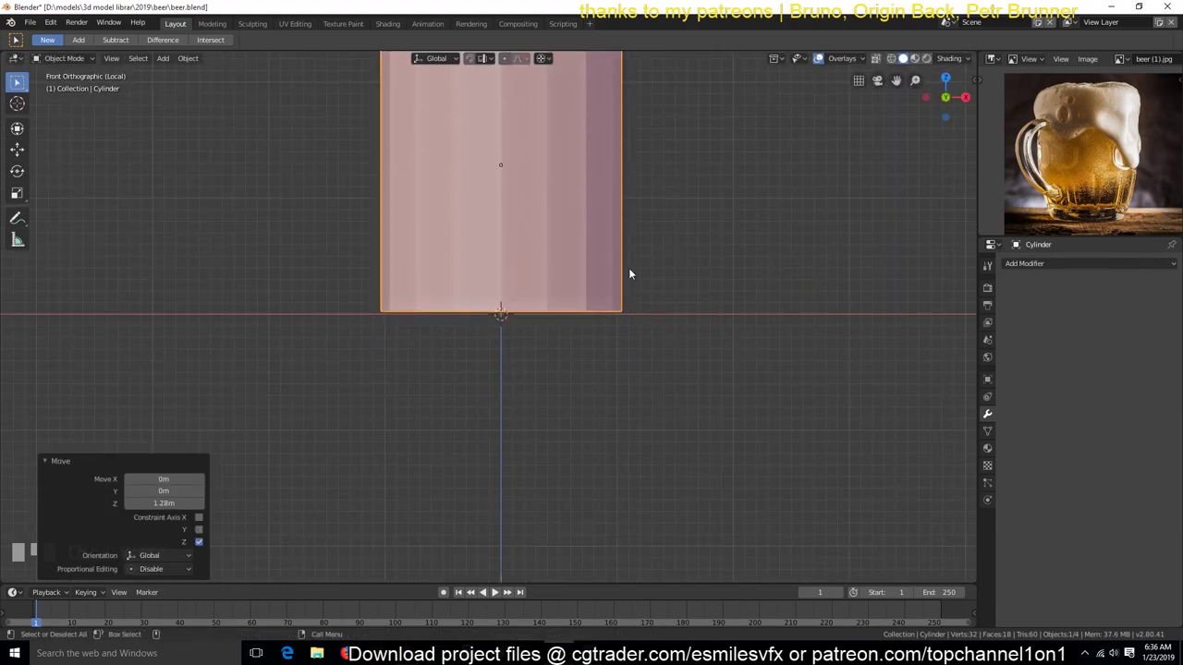
Loop-cut rim loops near top and bottom and two middle loops, spread apart along Z.
key(ctrl+a)
key(Tab)
key(alt+a)
key(ctrl+r)
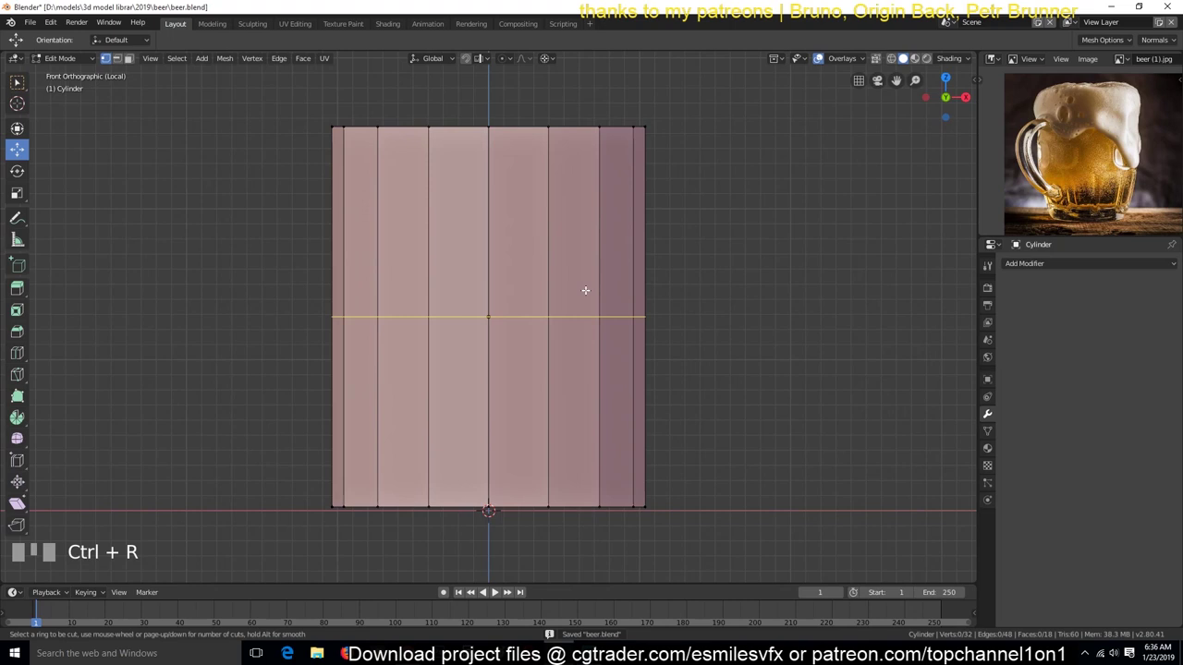
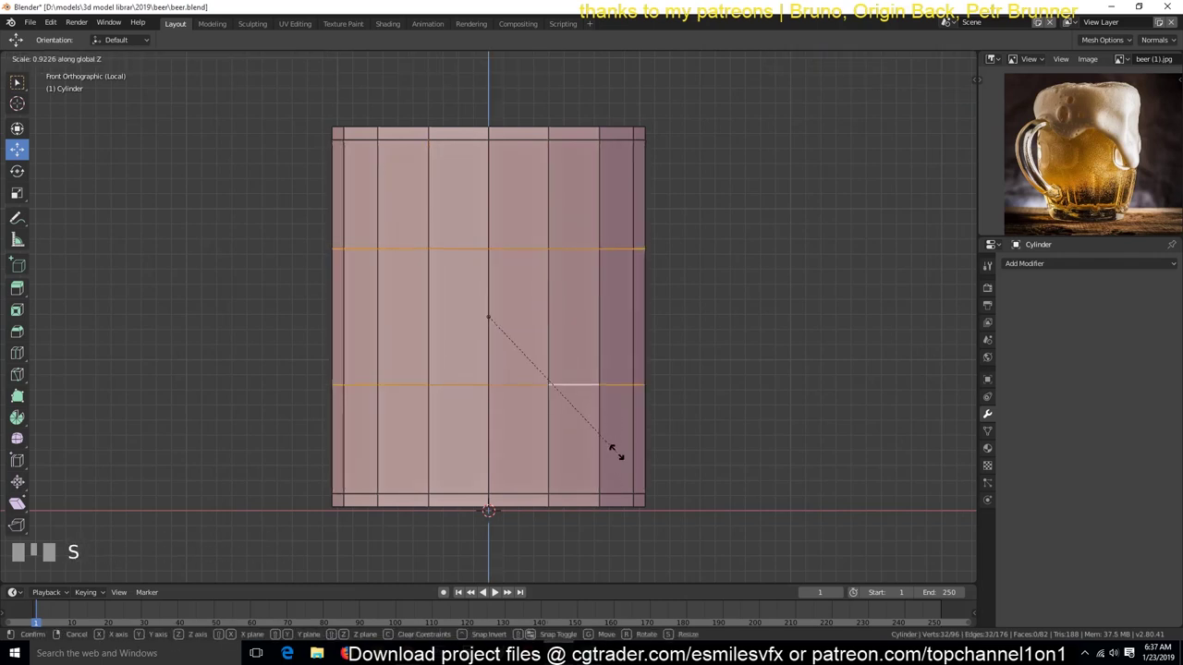
key(alt+a)
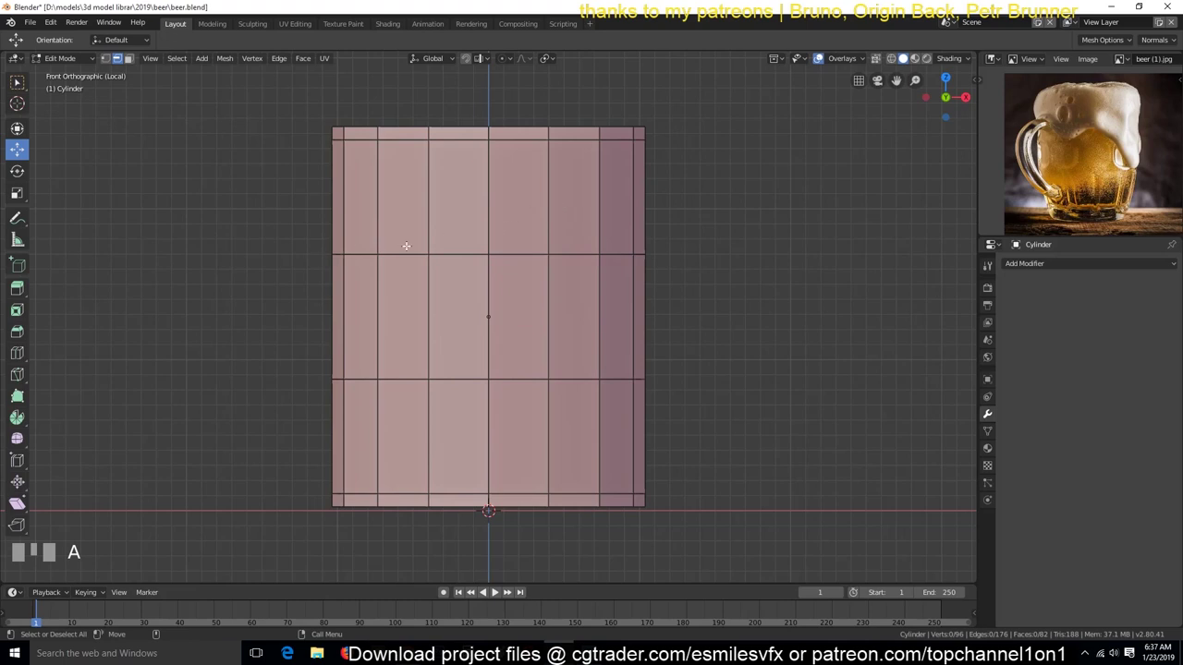
Box-select the top band's vertical edges before toggling X-ray display.
key(b)
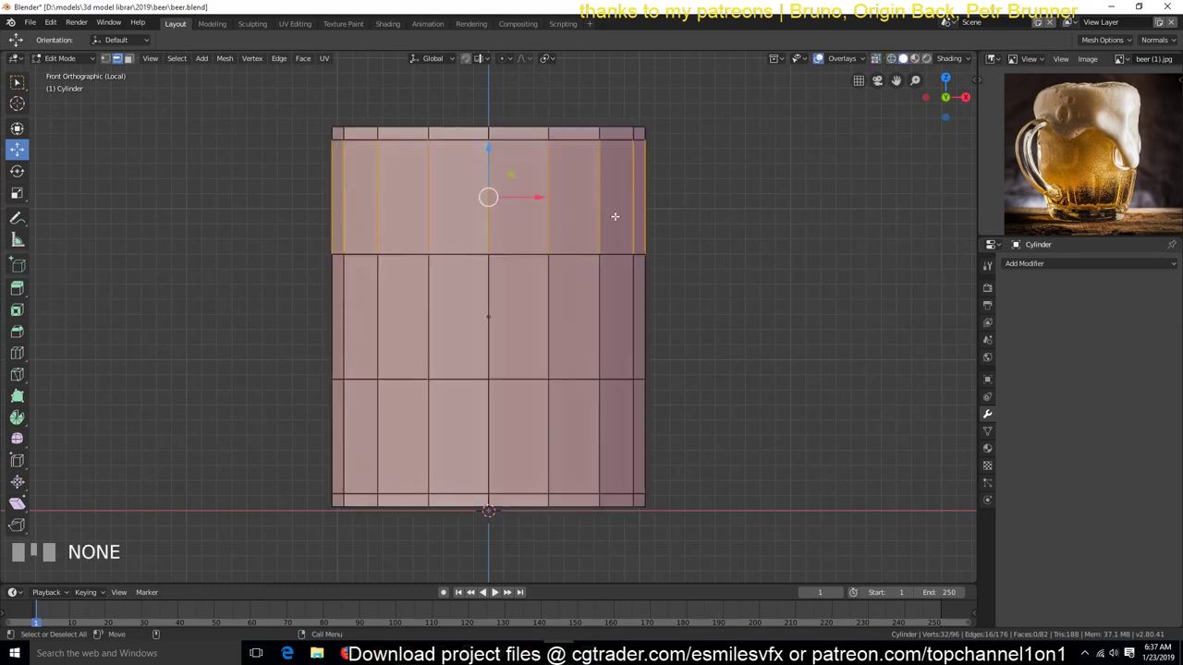
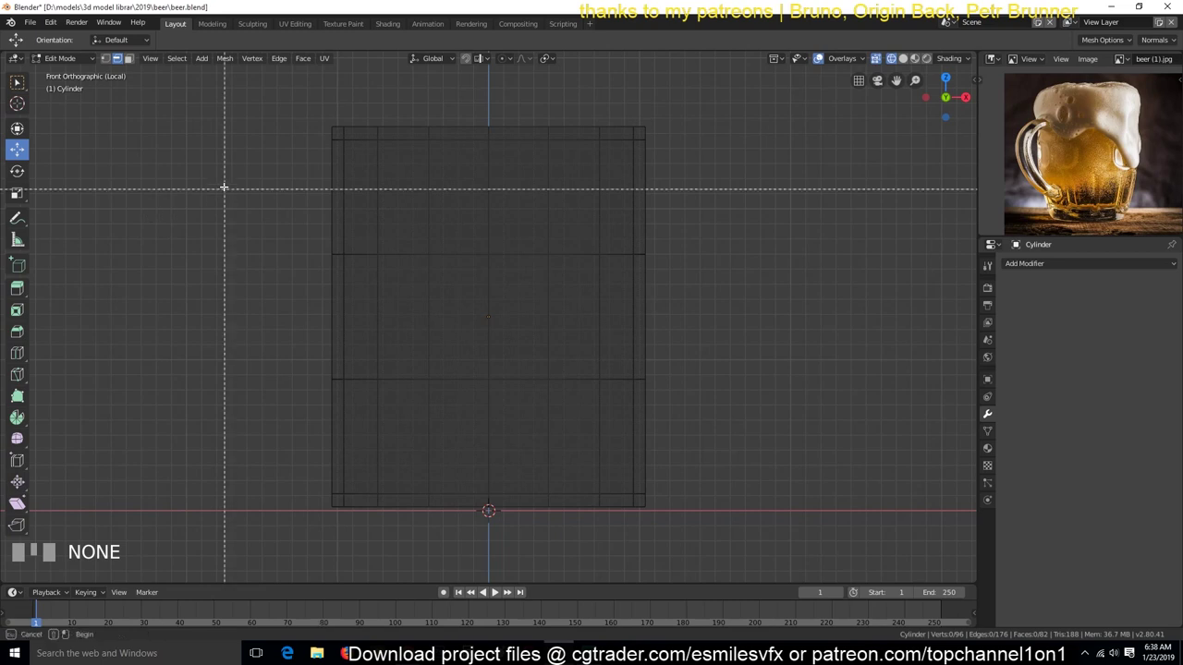
Pick alternating vertical edges in each band, checking from front, side and back views.
key(b)
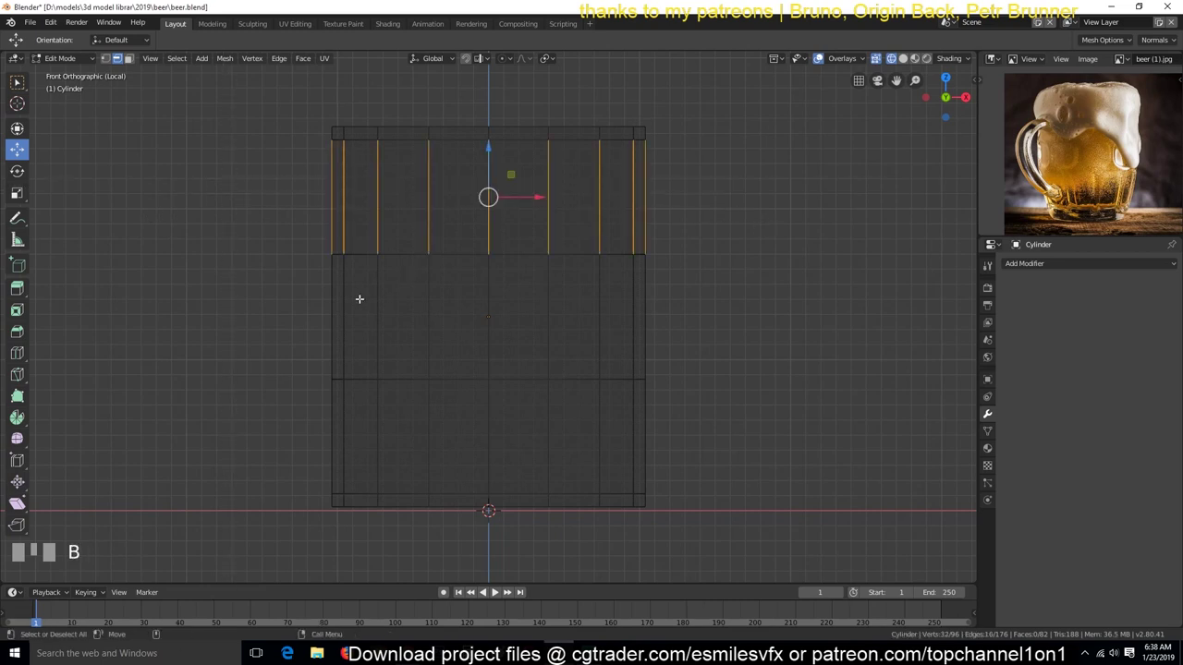
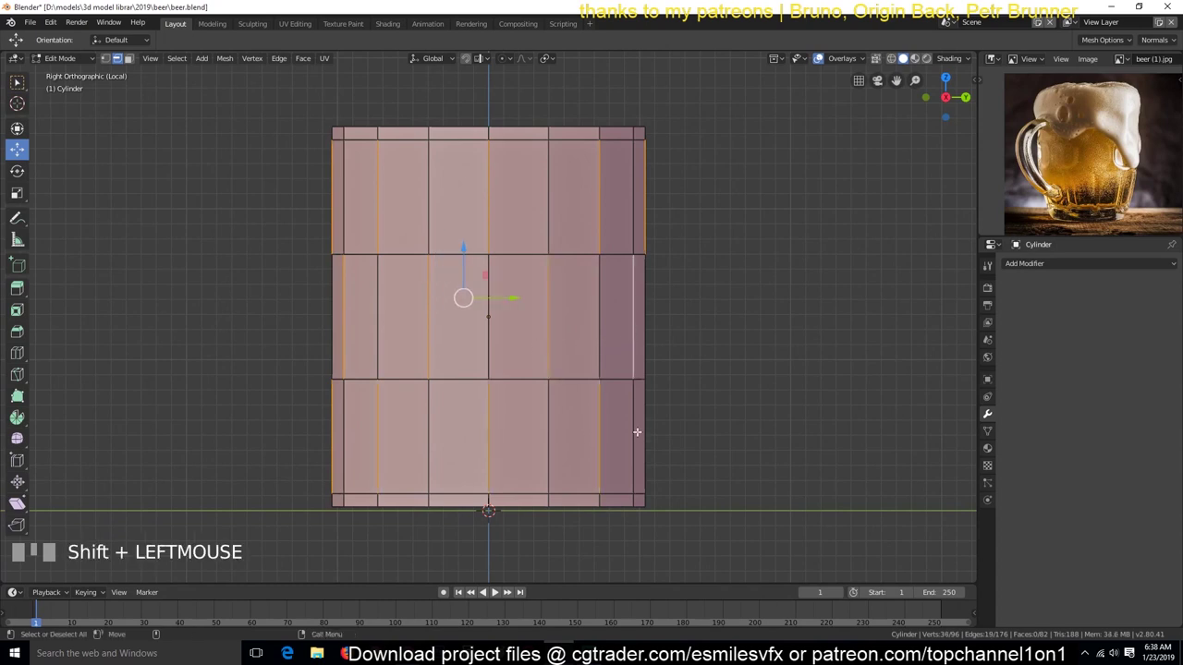
key(KP_3)
key(KP_1)
key(ctrl+KP_1)
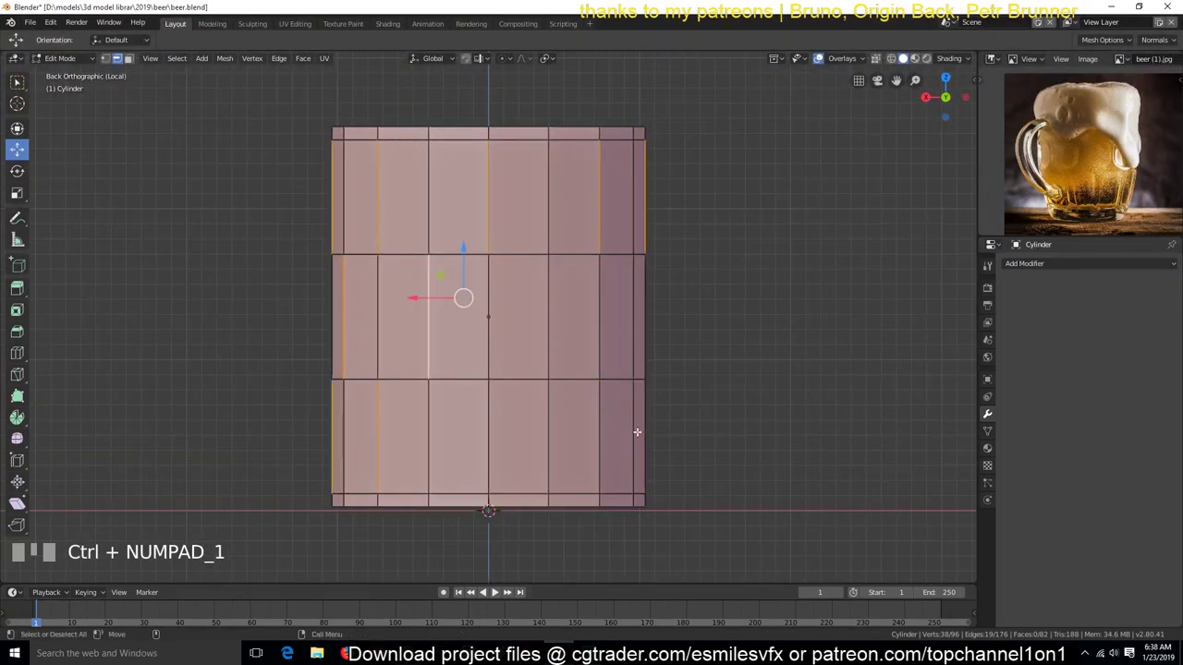
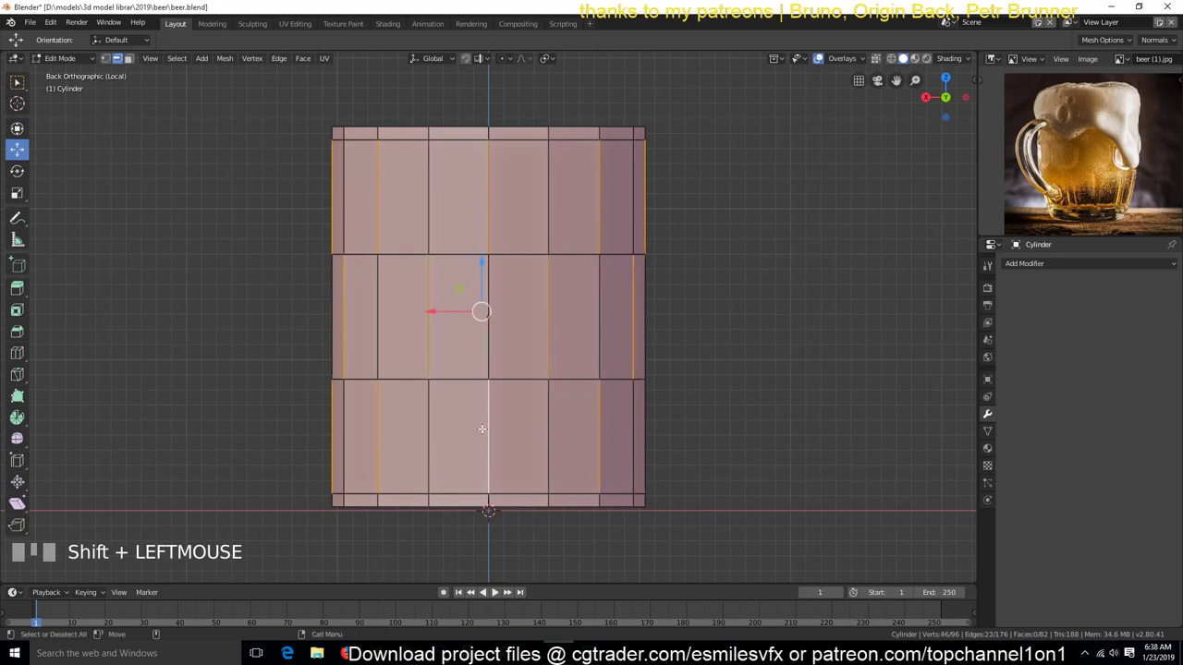
key(shift+KP_3)
key(shift+KP_1)
key(KP_1)
key(shift+KP_3)
key(KP_1)
key(shift+KP_3)
key(shift+KP_1)
key(KP_1)
Verify the staggered edge selection all around in see-through view, then return to solid shading.
key(KP_3)
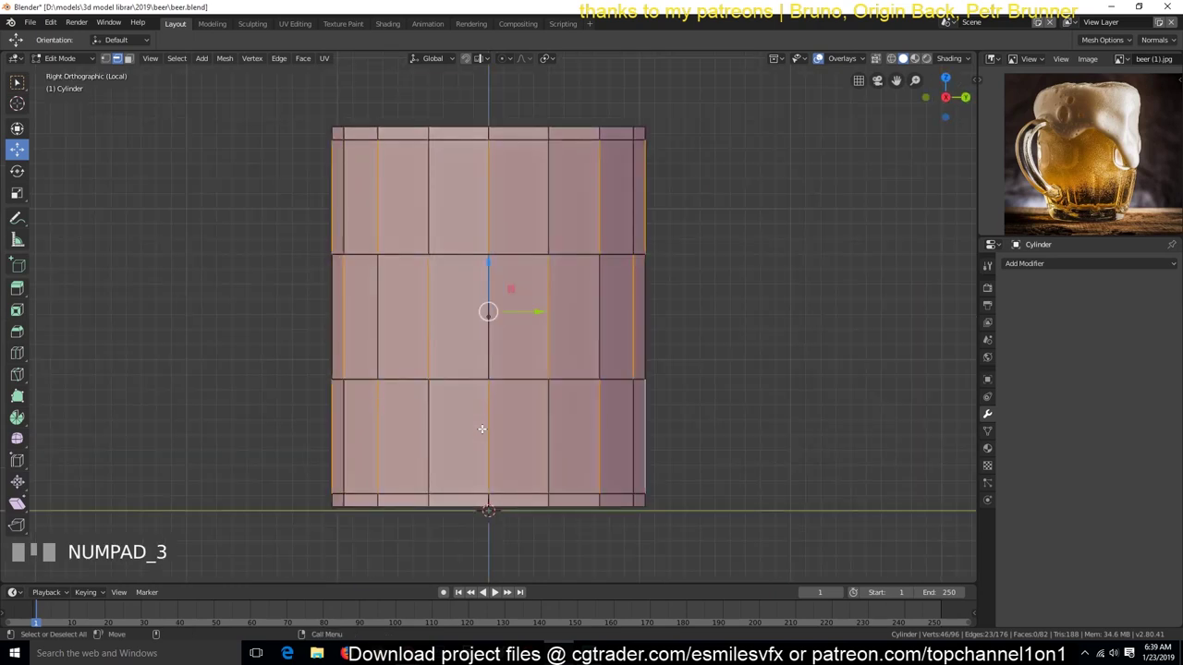
key(KP_1)
key(shift+KP_1)
key(ctrl+KP_1)
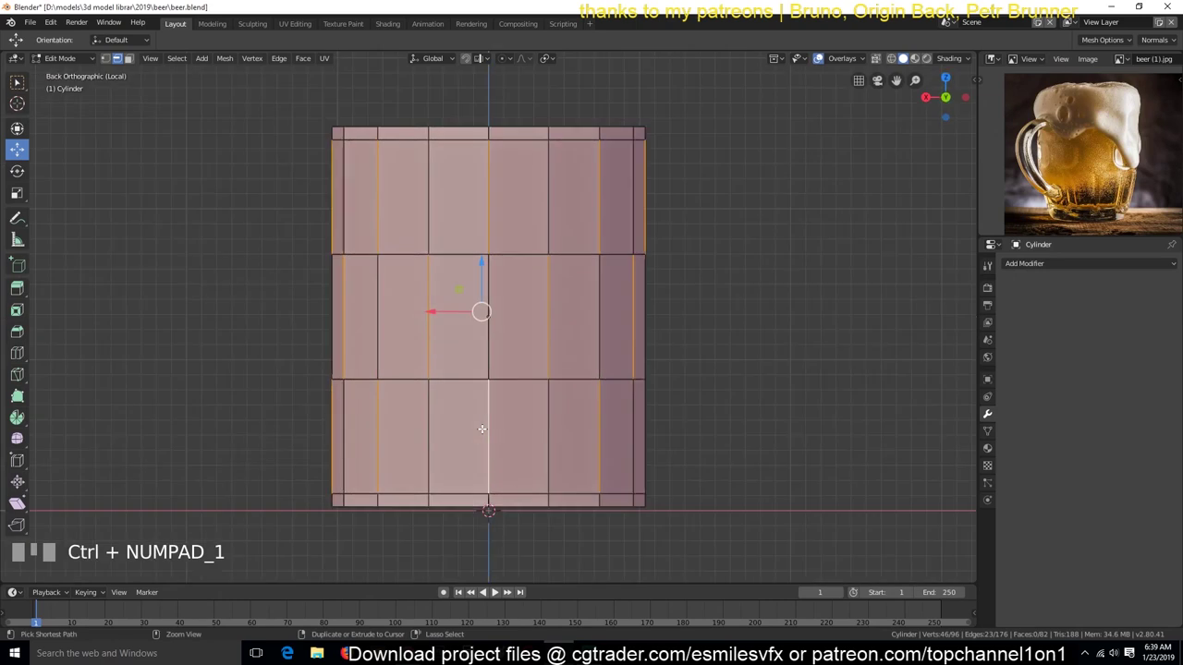
key(KP_1)
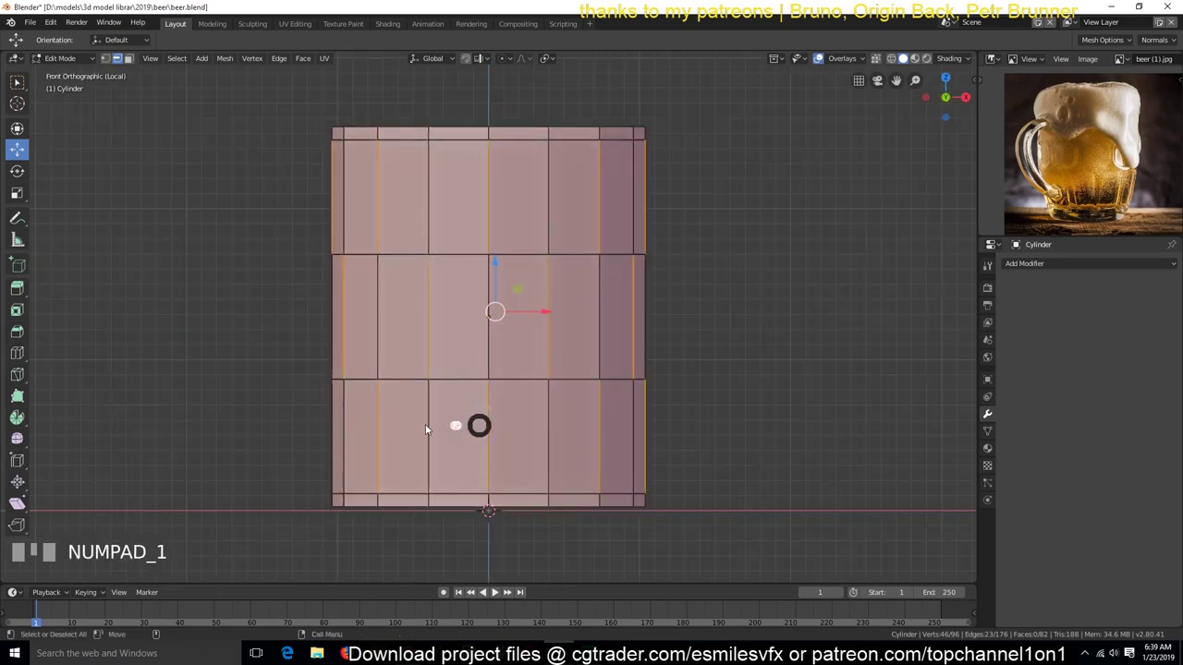
key(`)
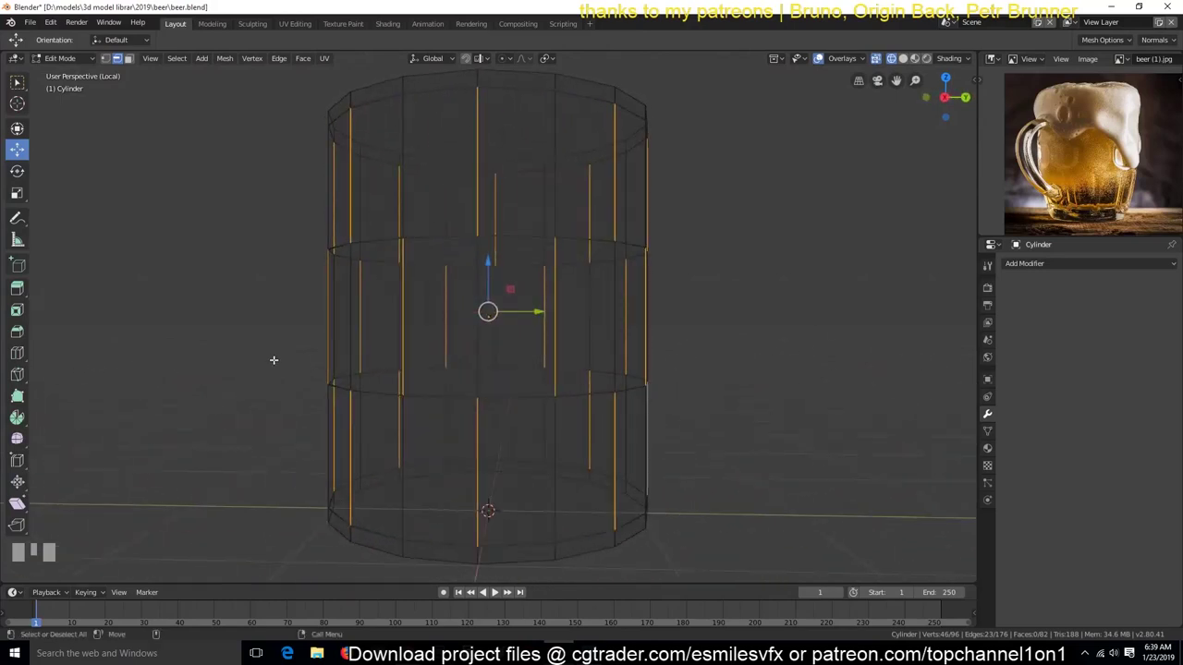
key(KP_1)
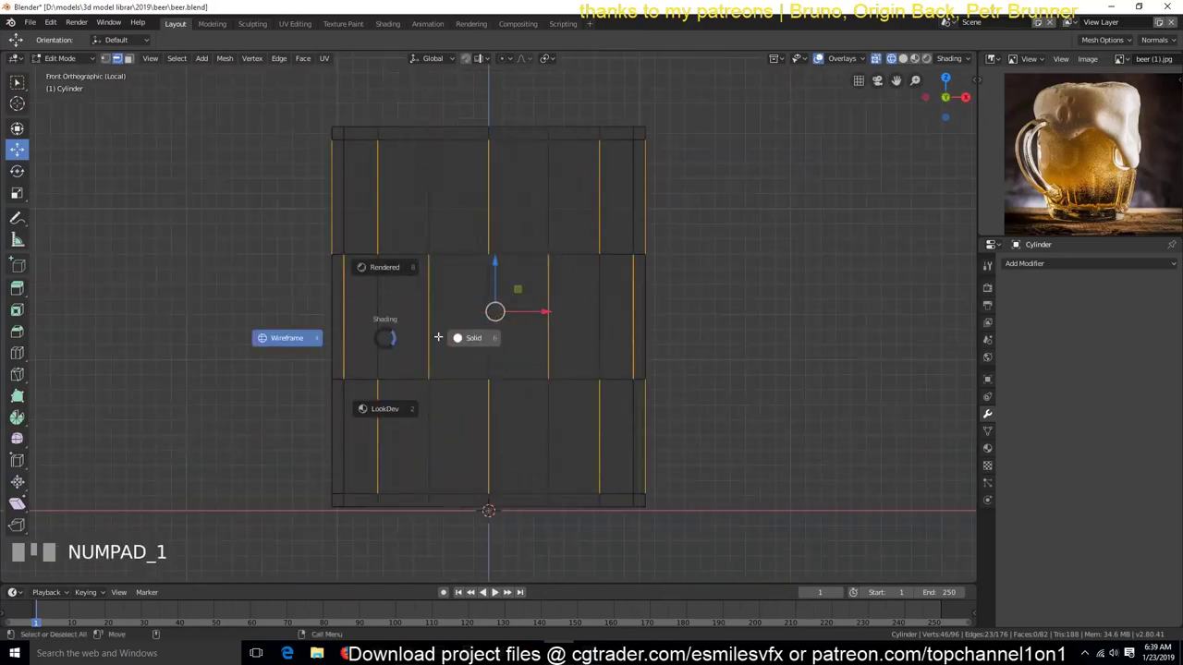
key(s)
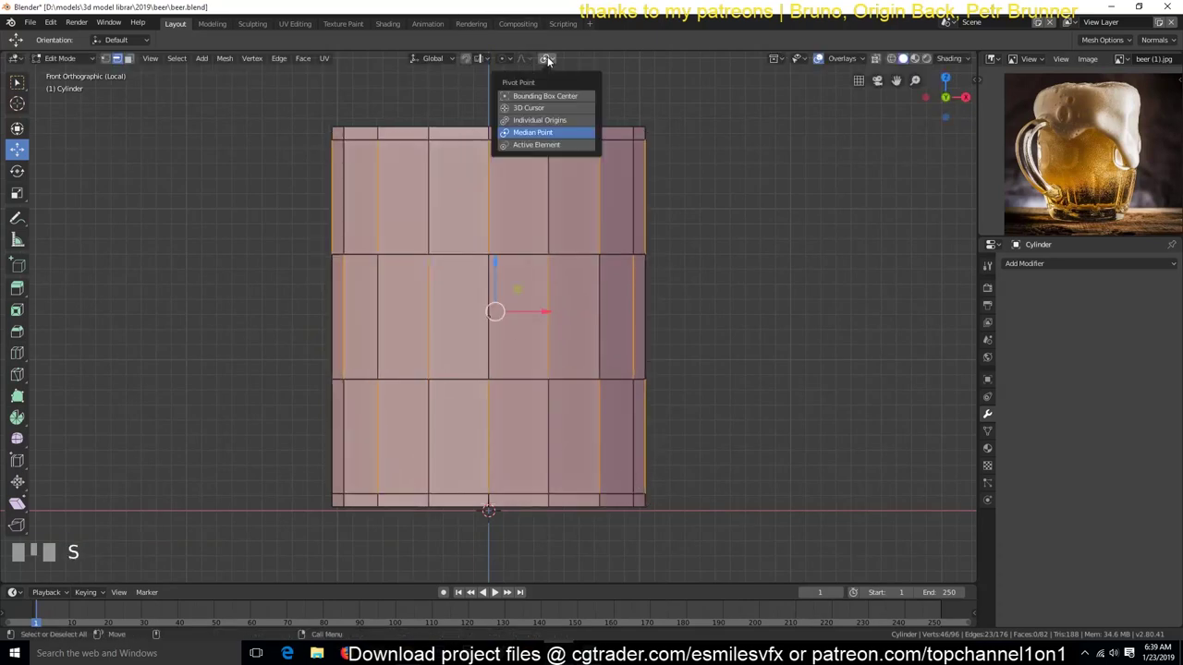
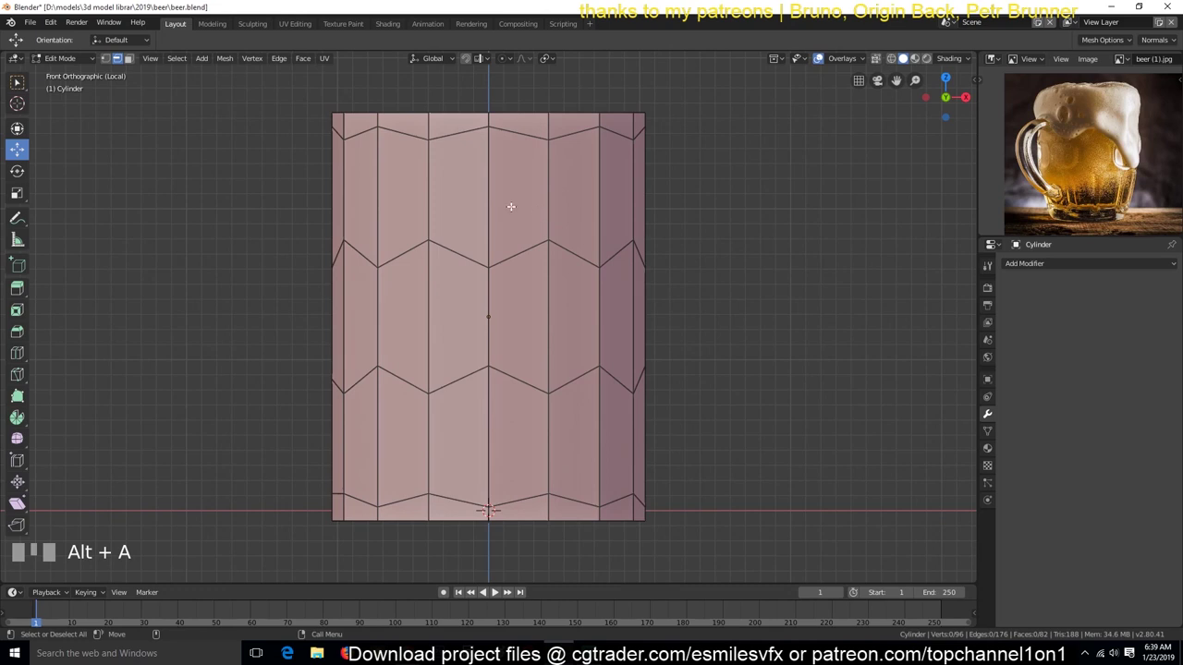
Inspect the flattened zigzag loops in perspective and return to front view.
key(`)
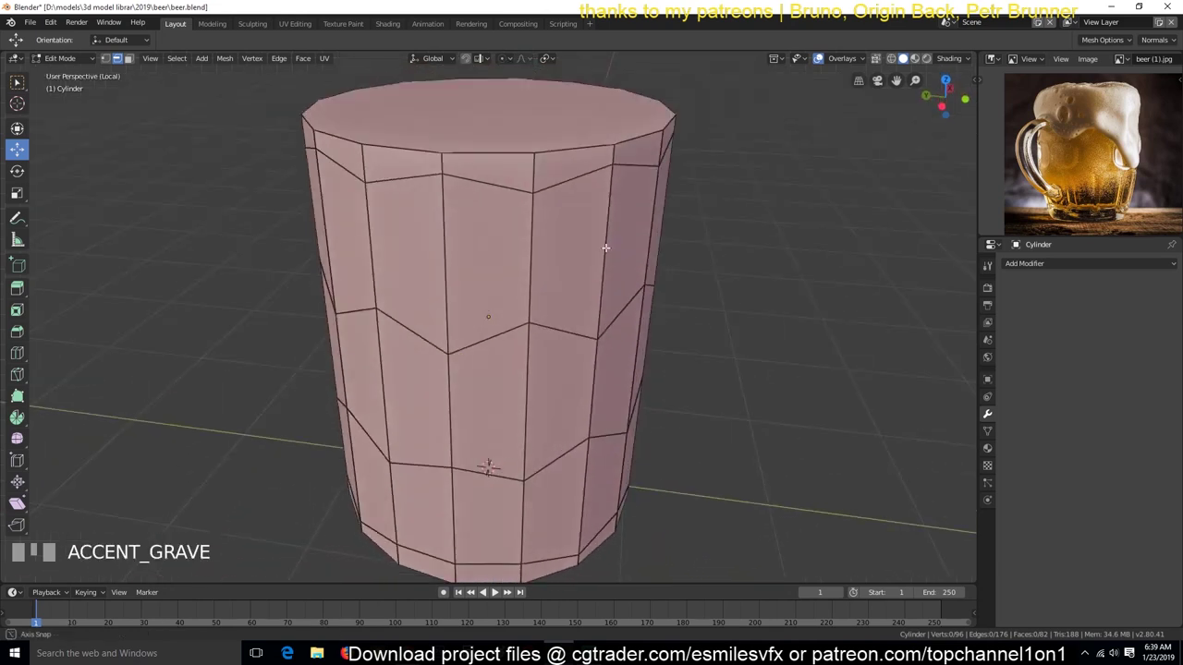
key(KP_1)
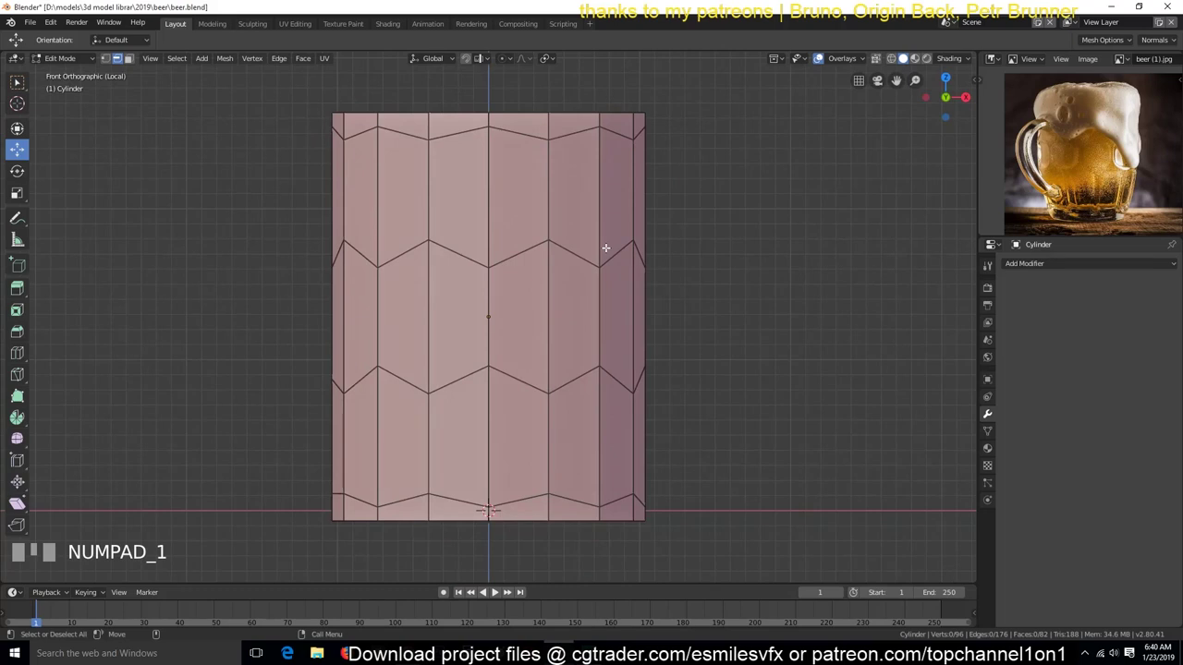
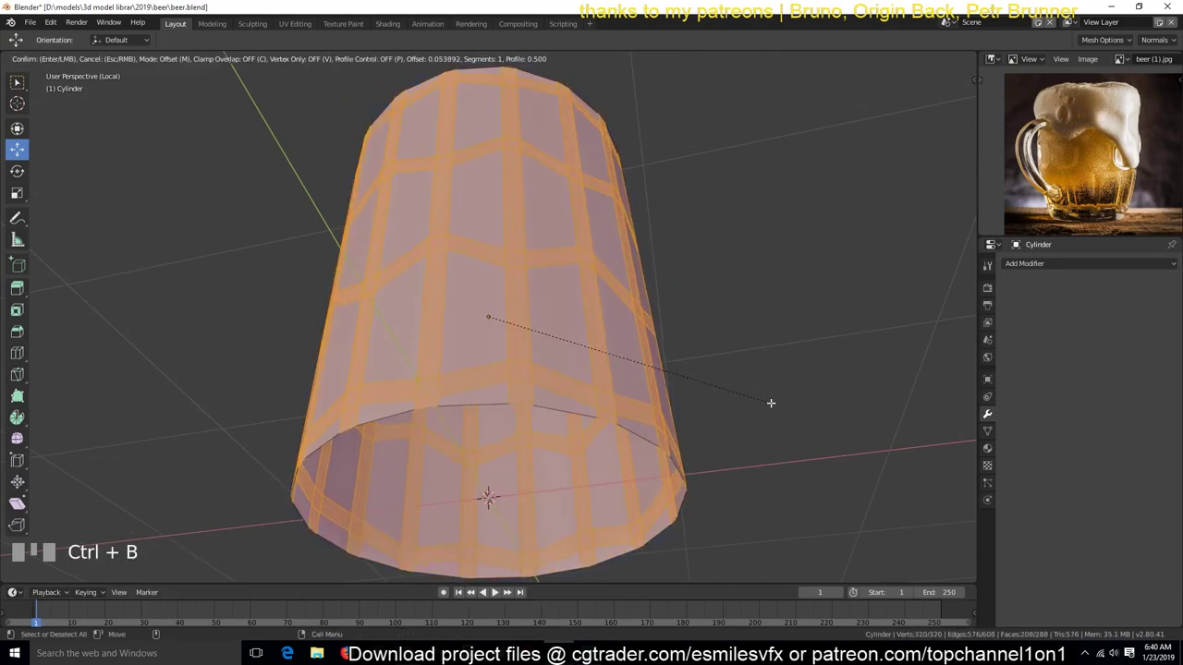
key(KP_1)
key(alt+a)
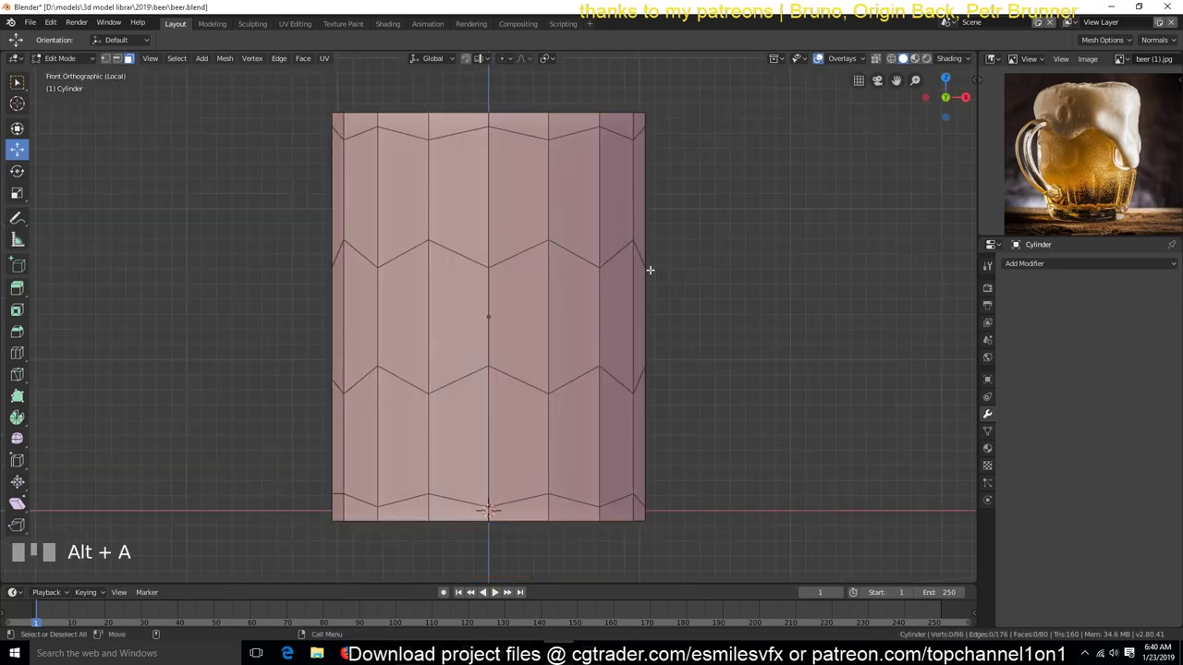
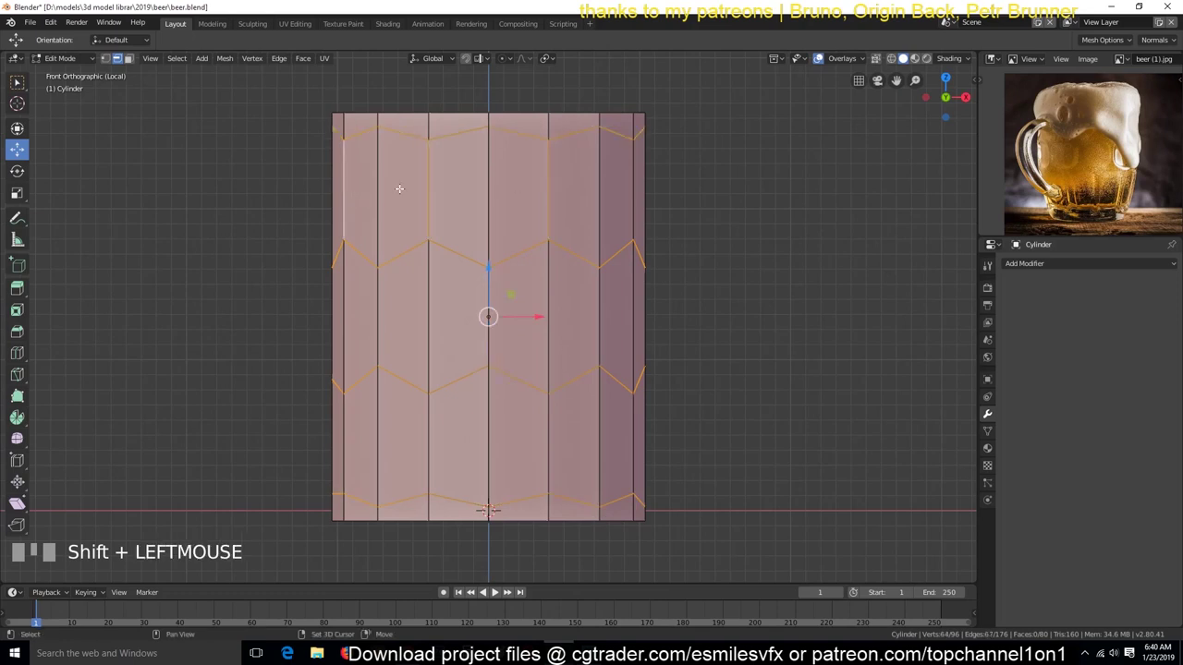
Select every zigzag and cell-side edge outlining the honeycomb, checking from several views.
key(ctrl+shift+z)
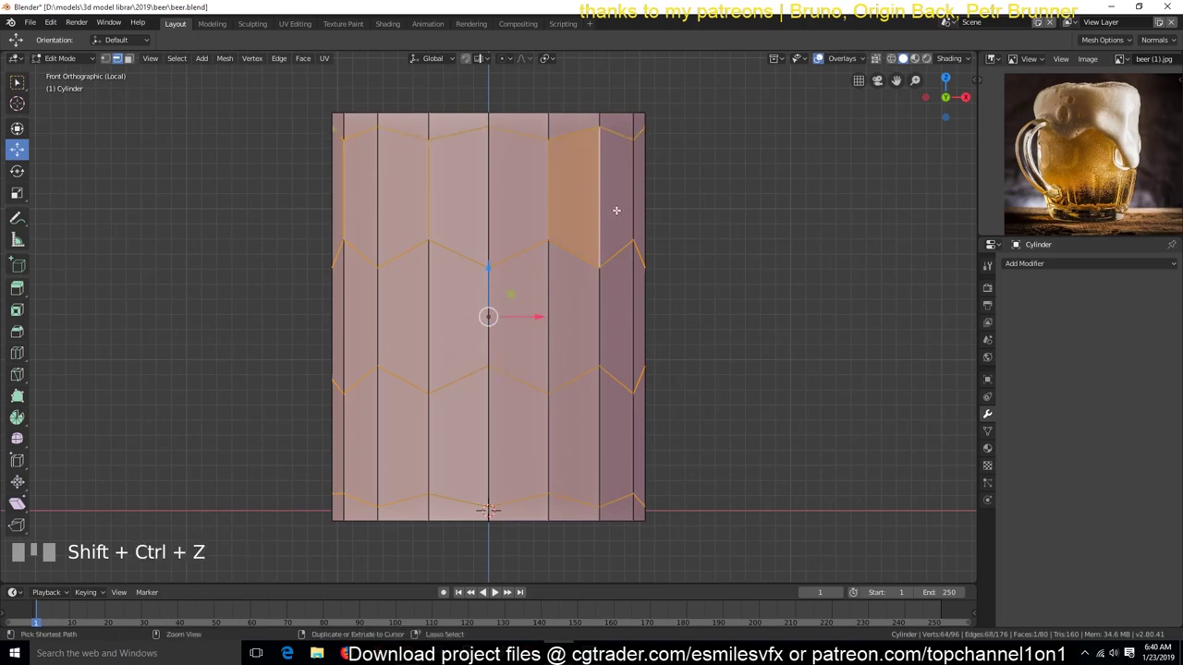
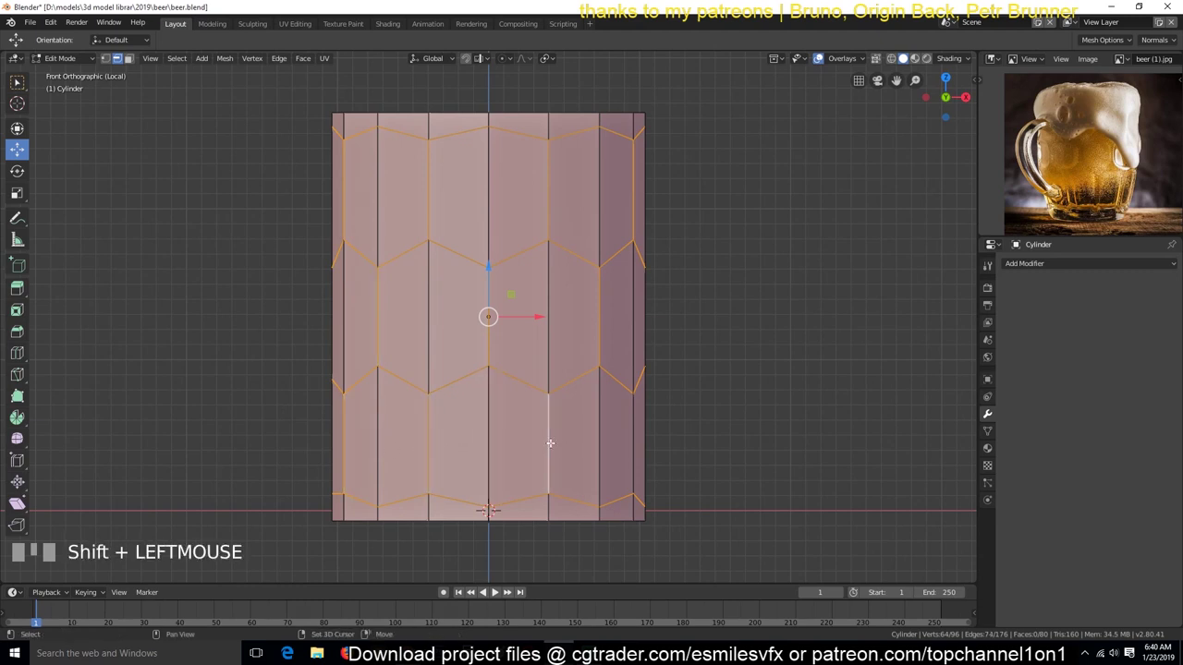
key(KP_3)
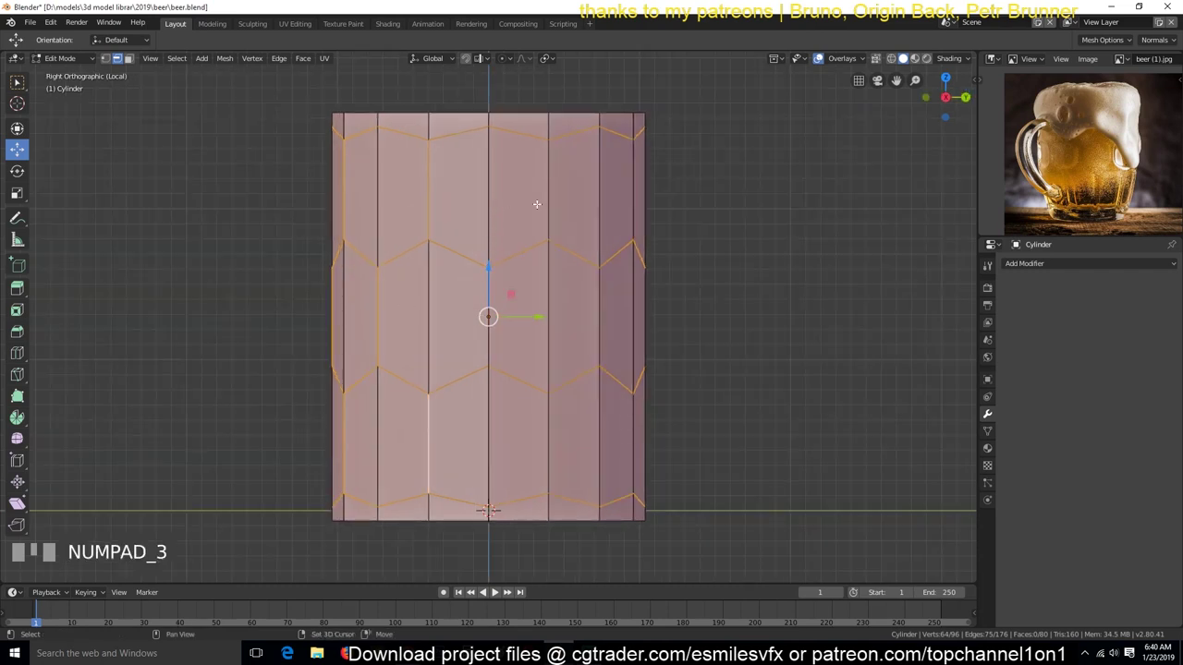
key(w)
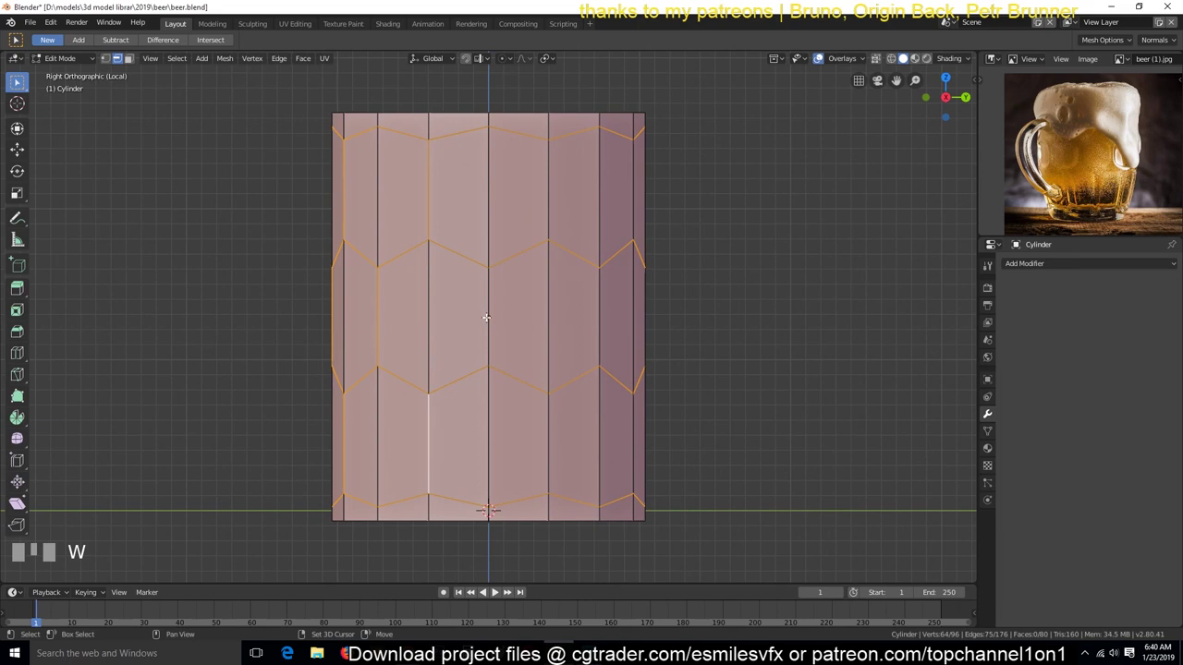
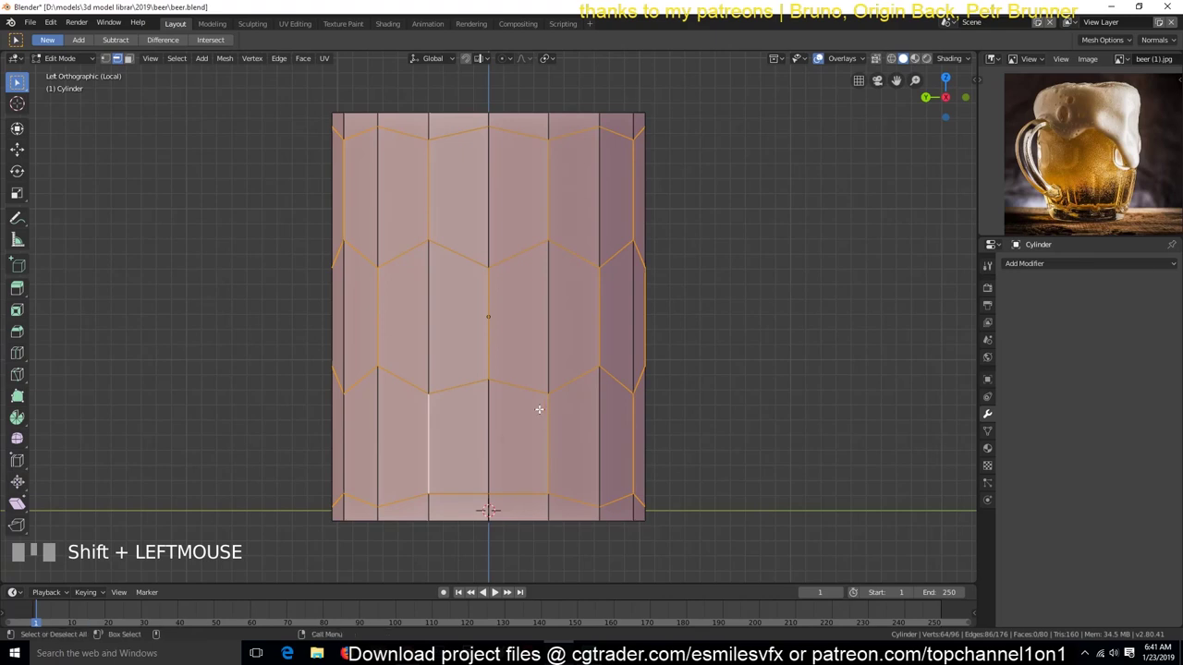
key(`)
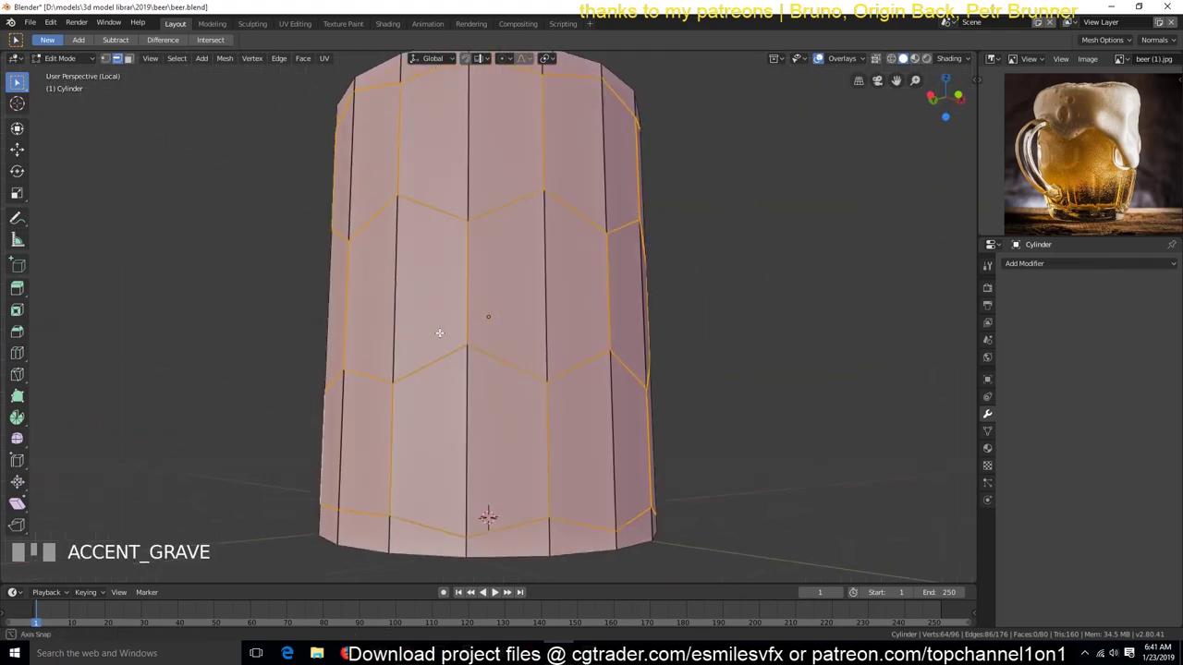
key(KP_1)
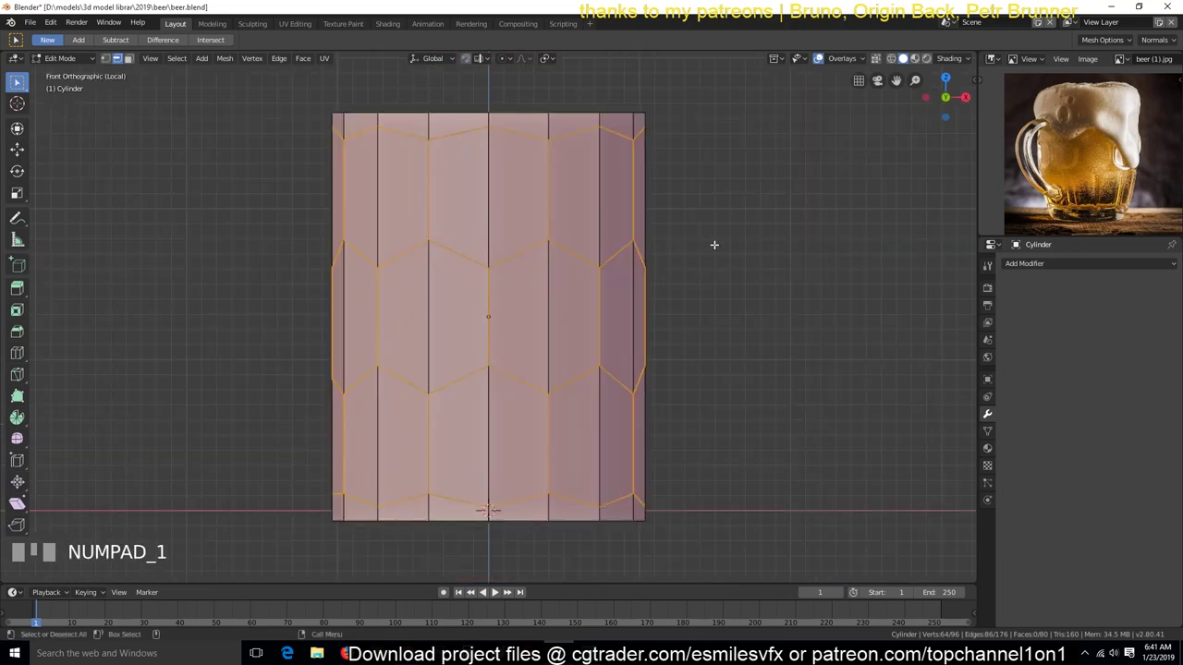
key(`)
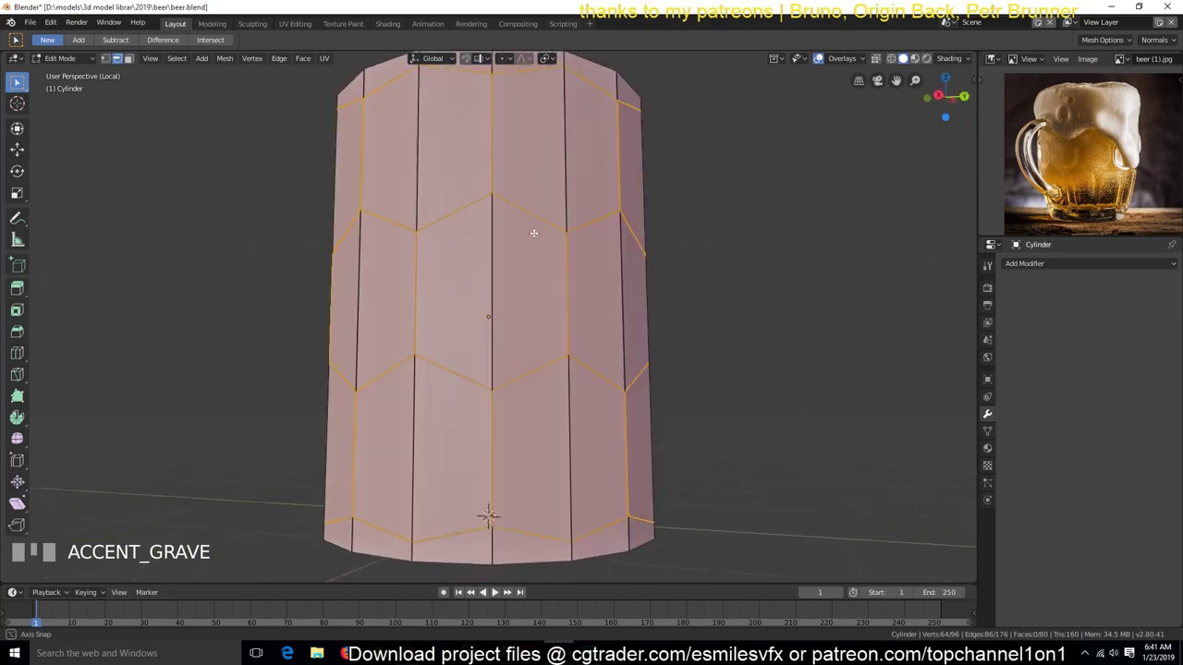
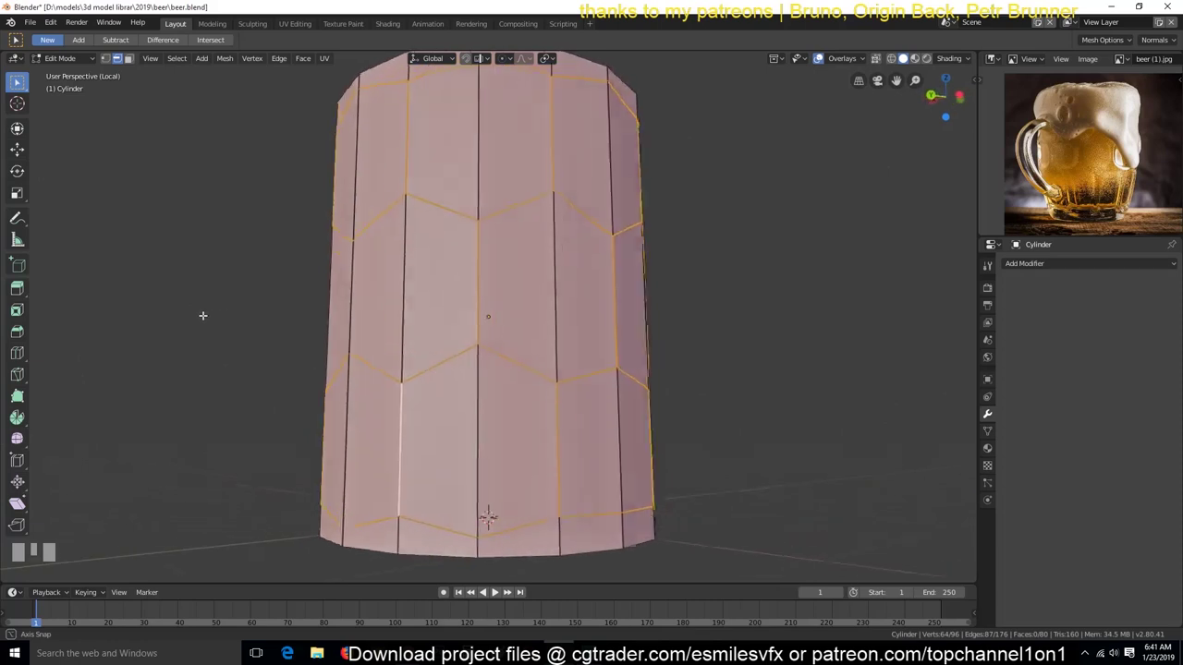
Bevel the selected honeycomb cell outline edges into double borders.
key(ctrl+b)
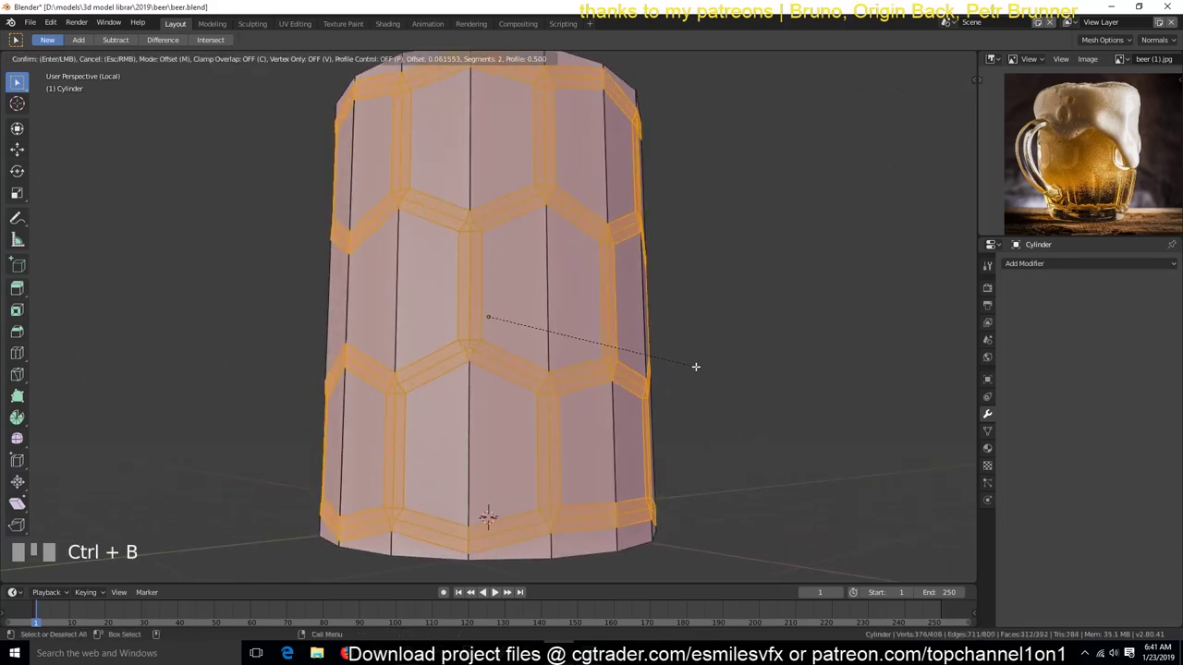
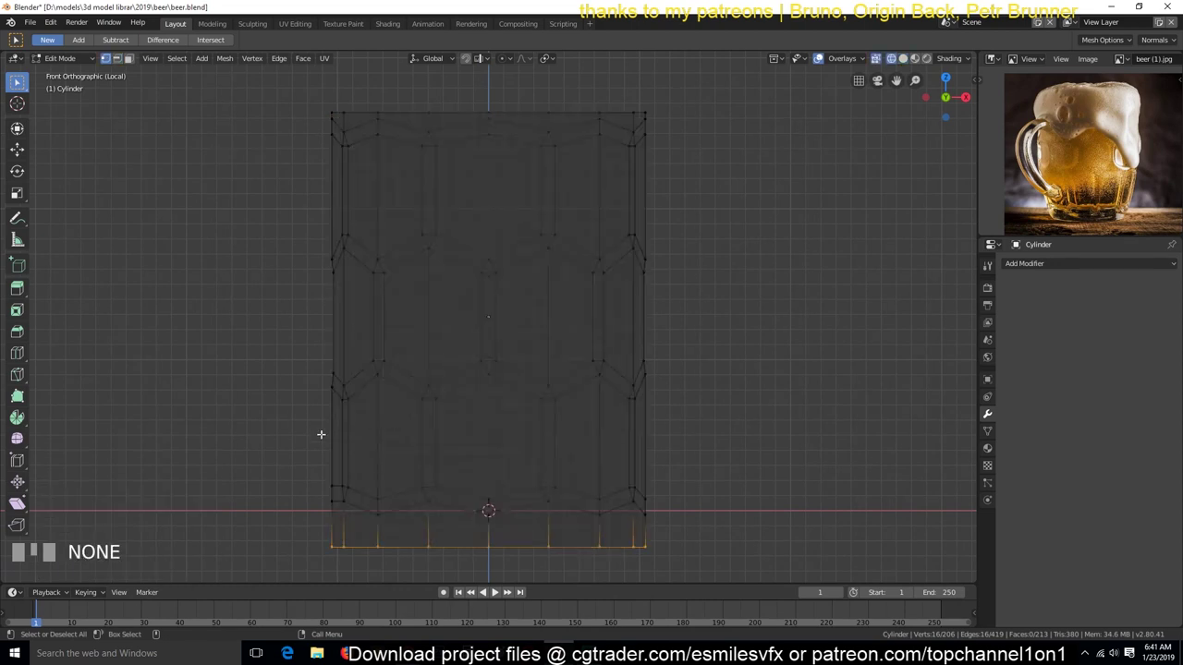
Move the bottom row of honeycomb points down along Z, checking back and side views.
key(alt+a)
key(b)
key(g)
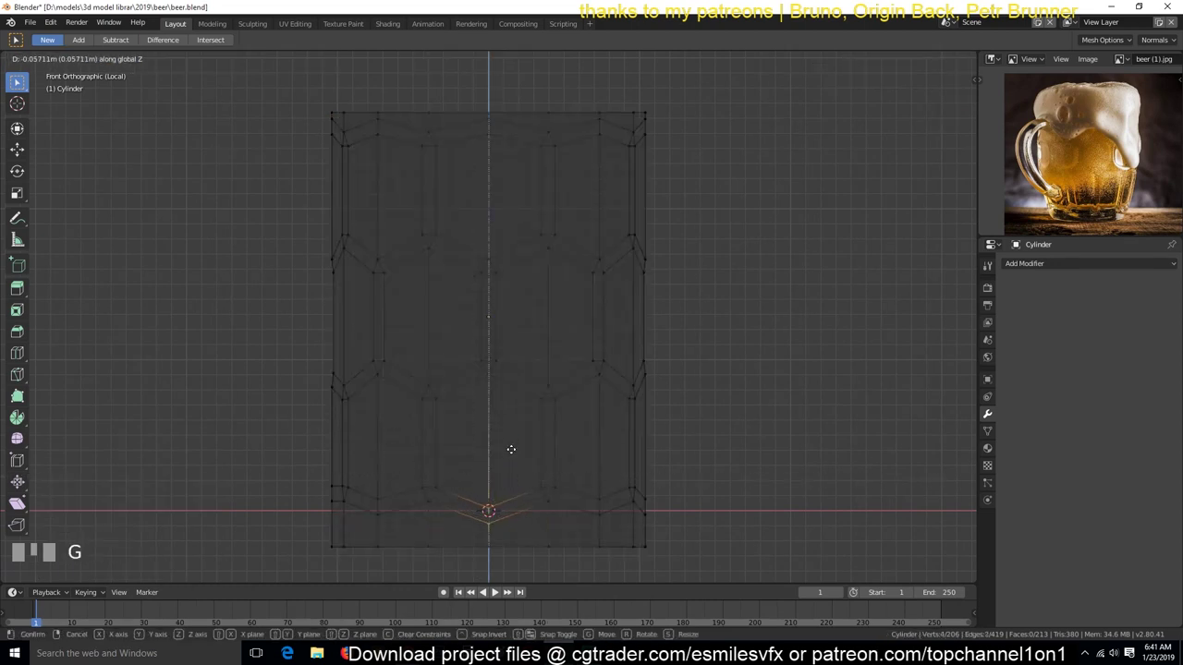
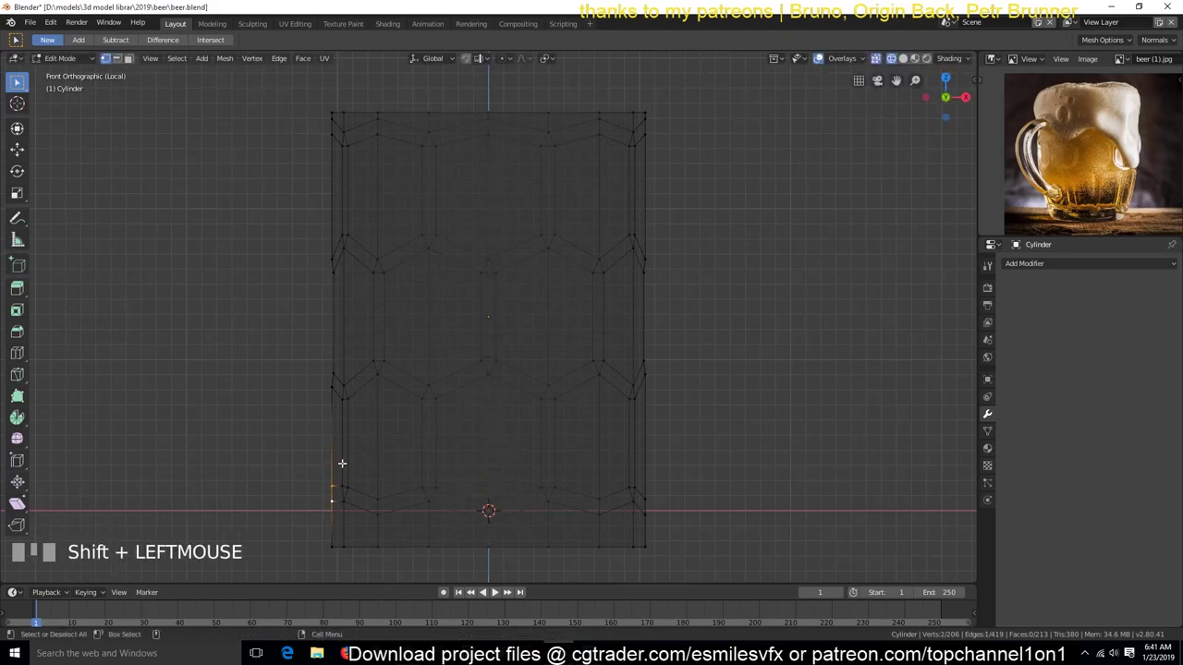
key(ctrl+KP_1)
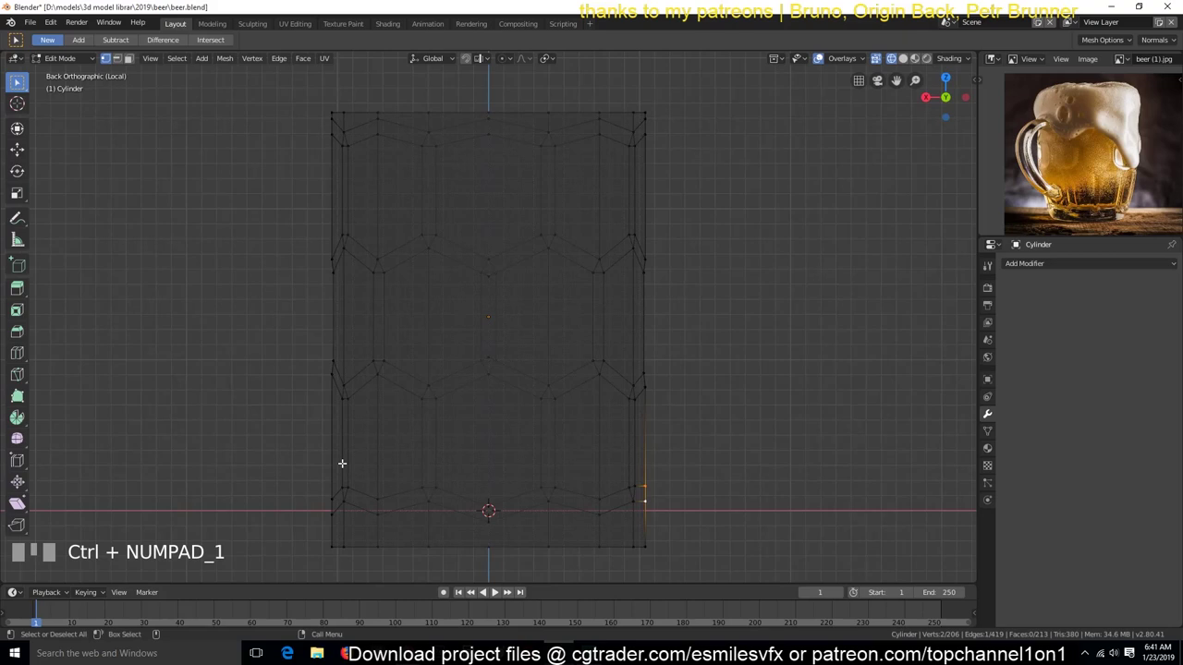
key(KP_3)
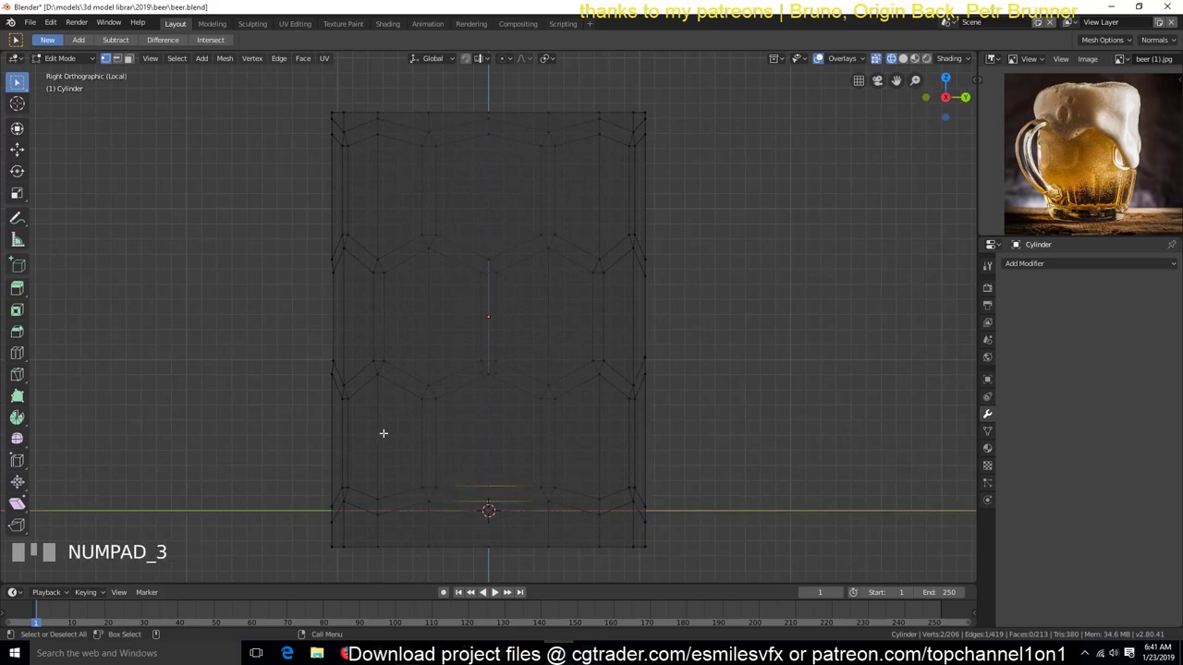
key(g)
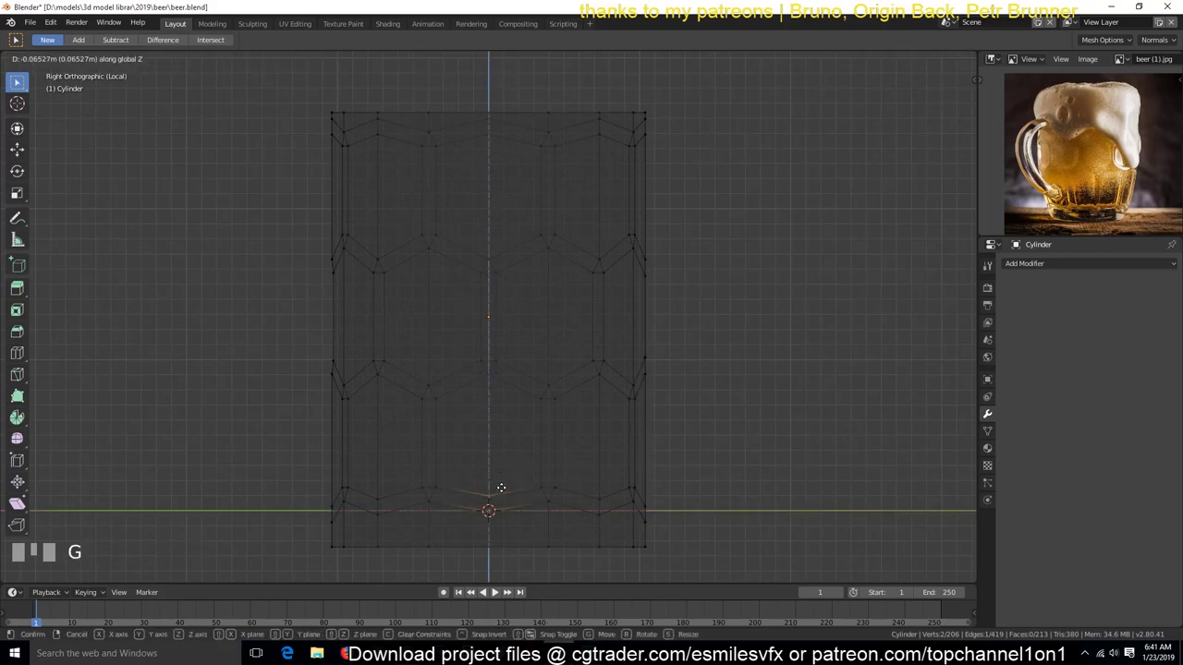
Reselect the lowest points and scale them flat onto one level line near the base.
key(alt+a)
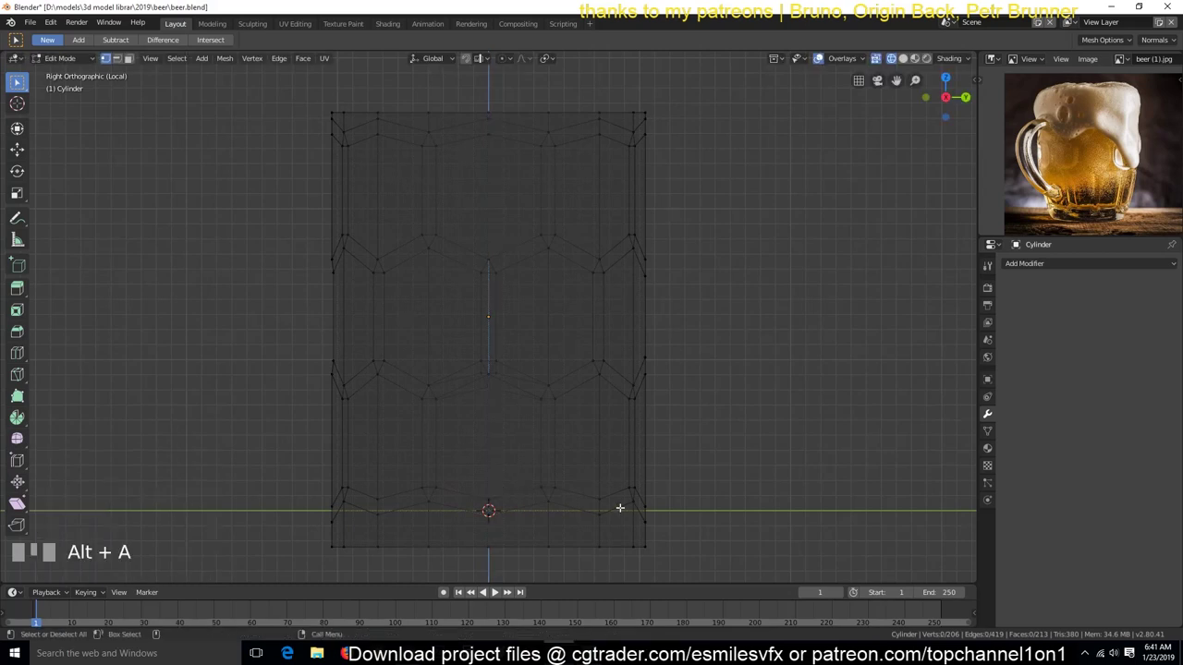
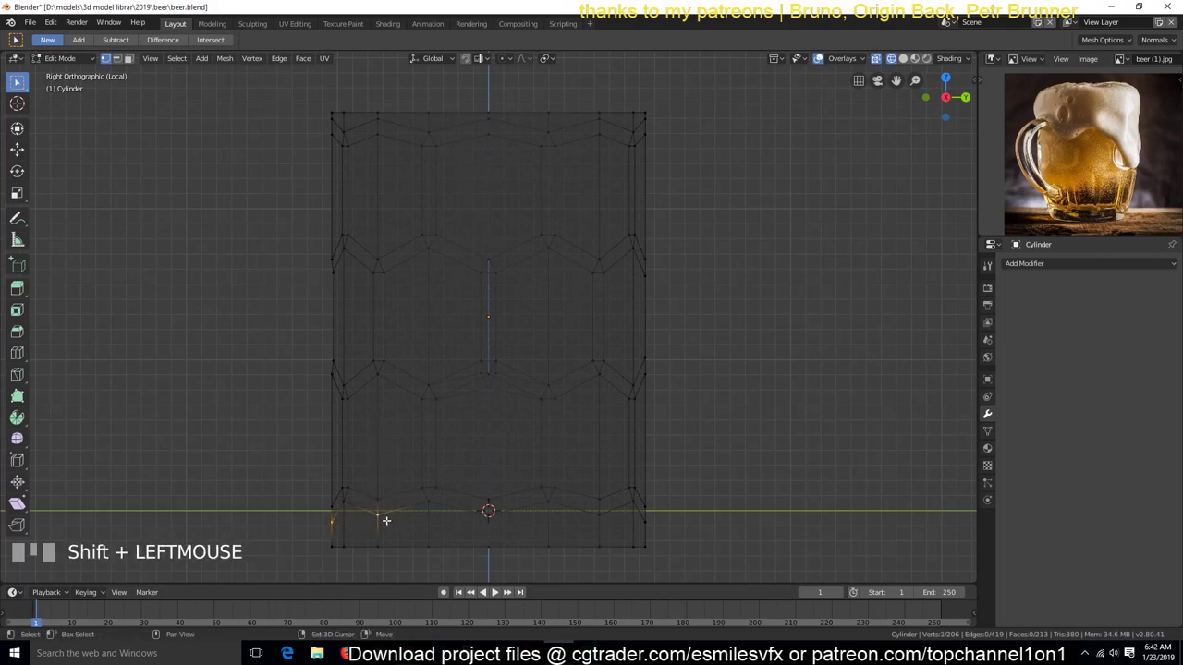
key(c)
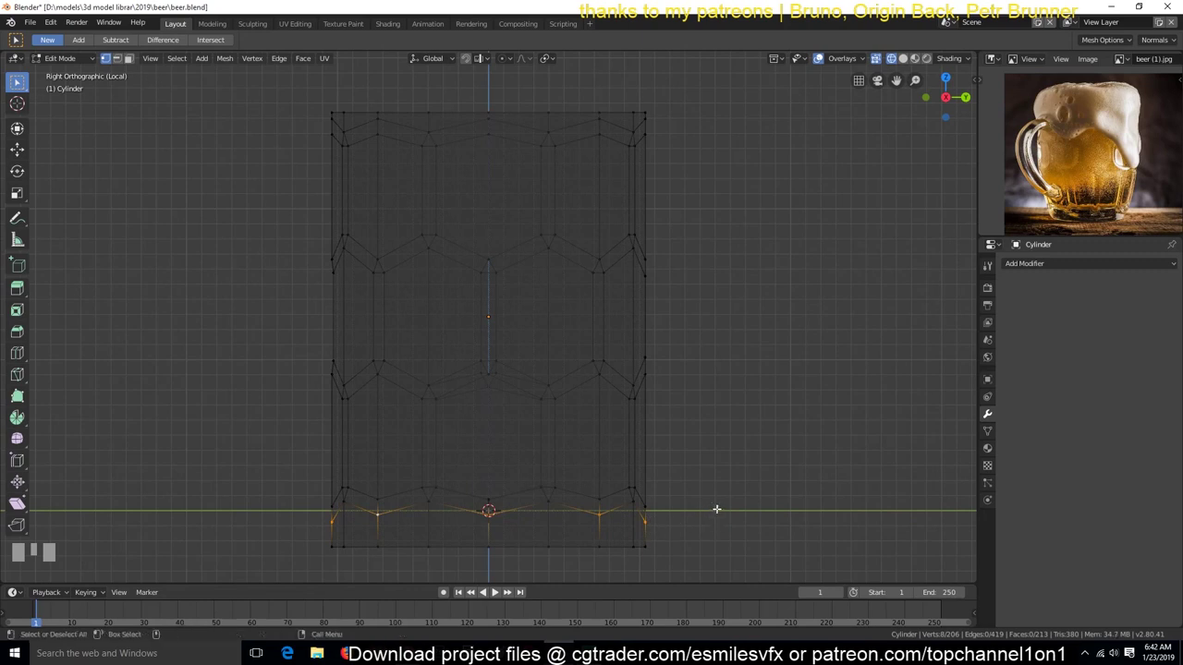
key(s)
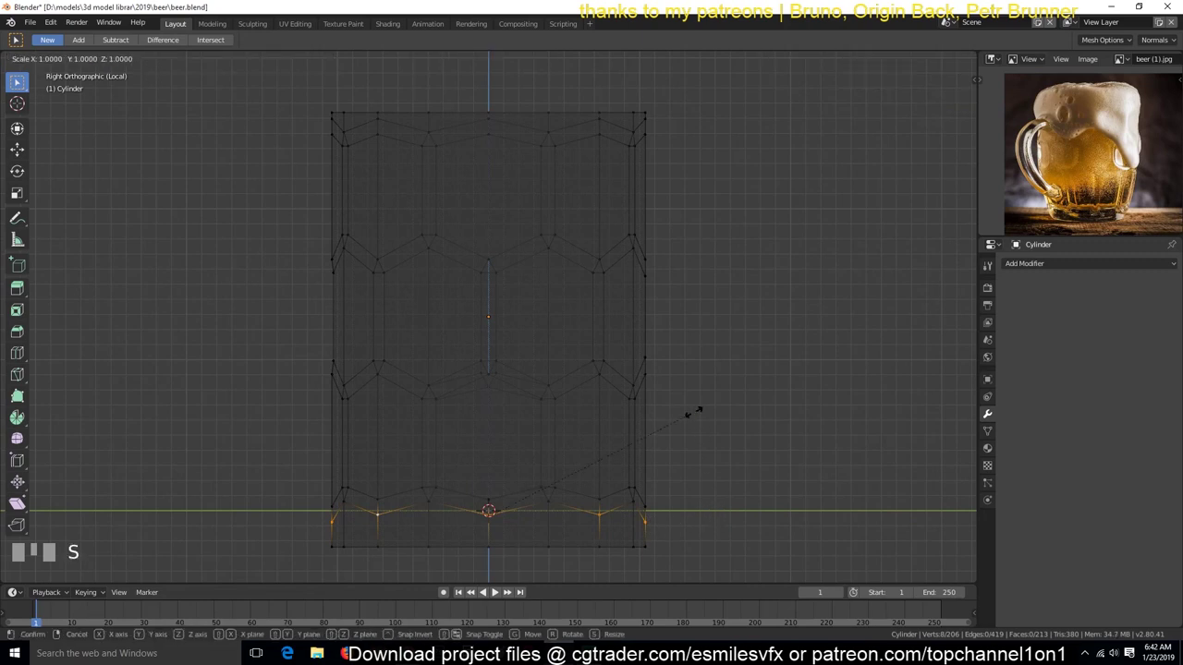
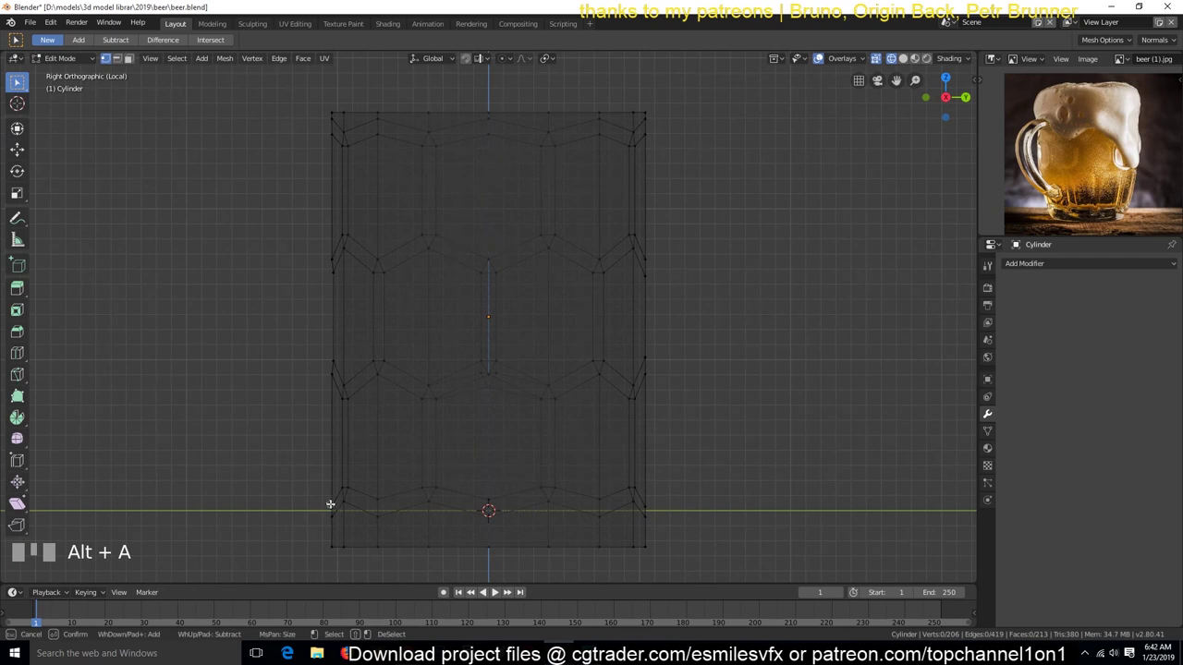
key(c)
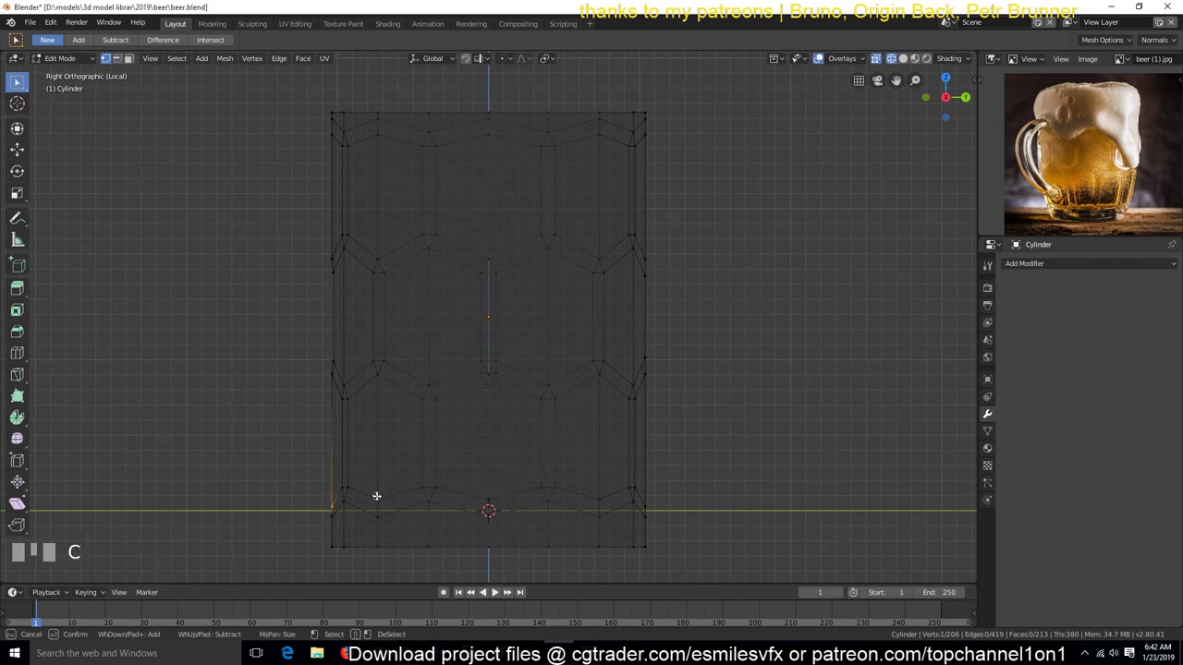
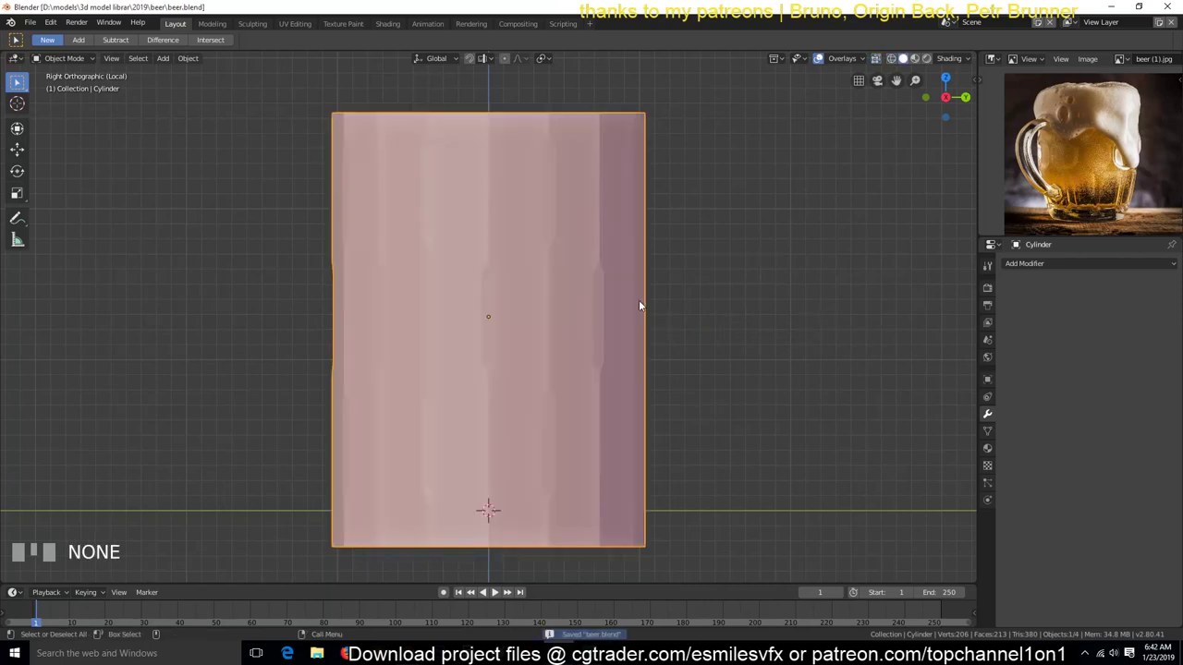
key(Tab)
key(`)
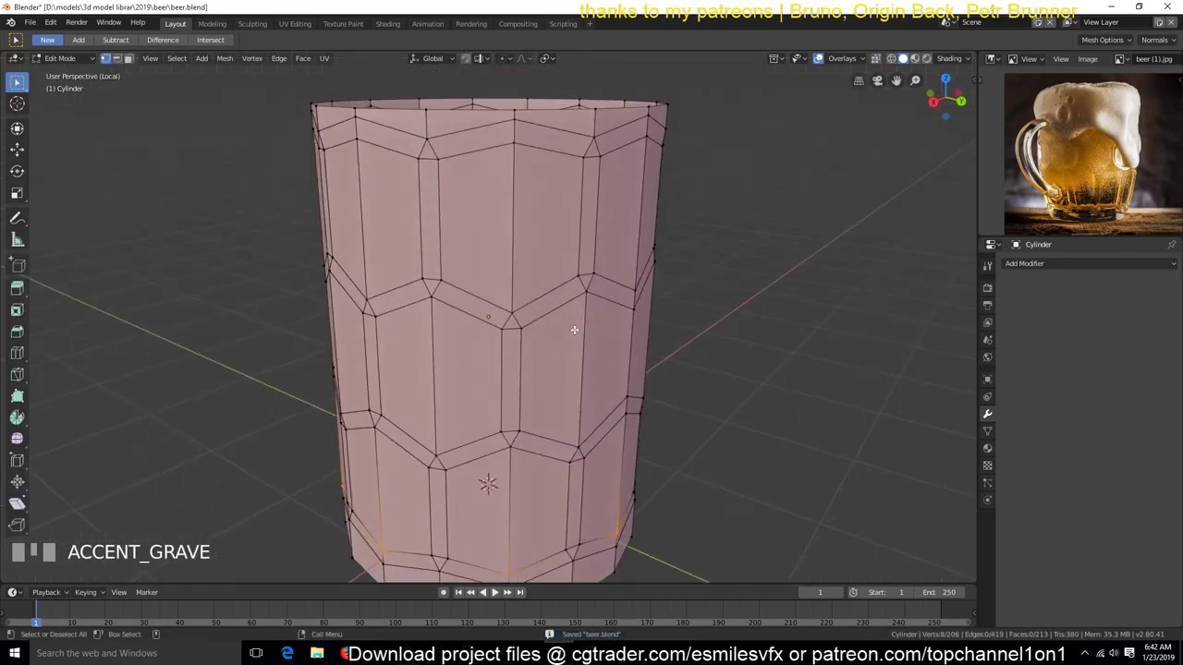
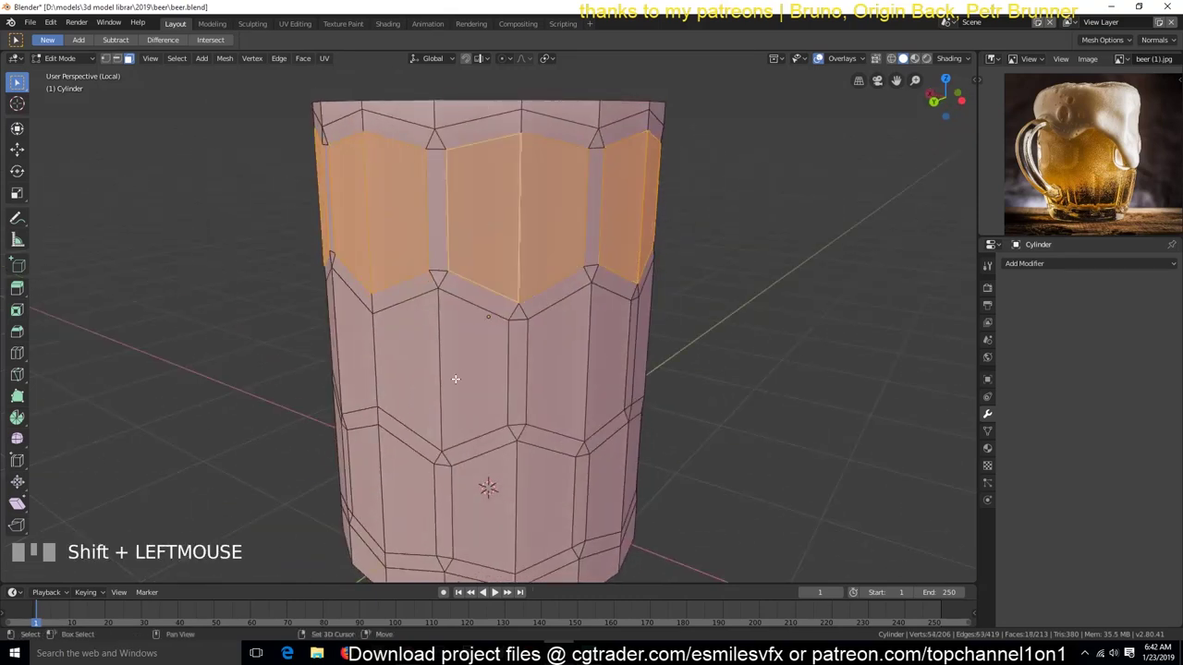
key(`)
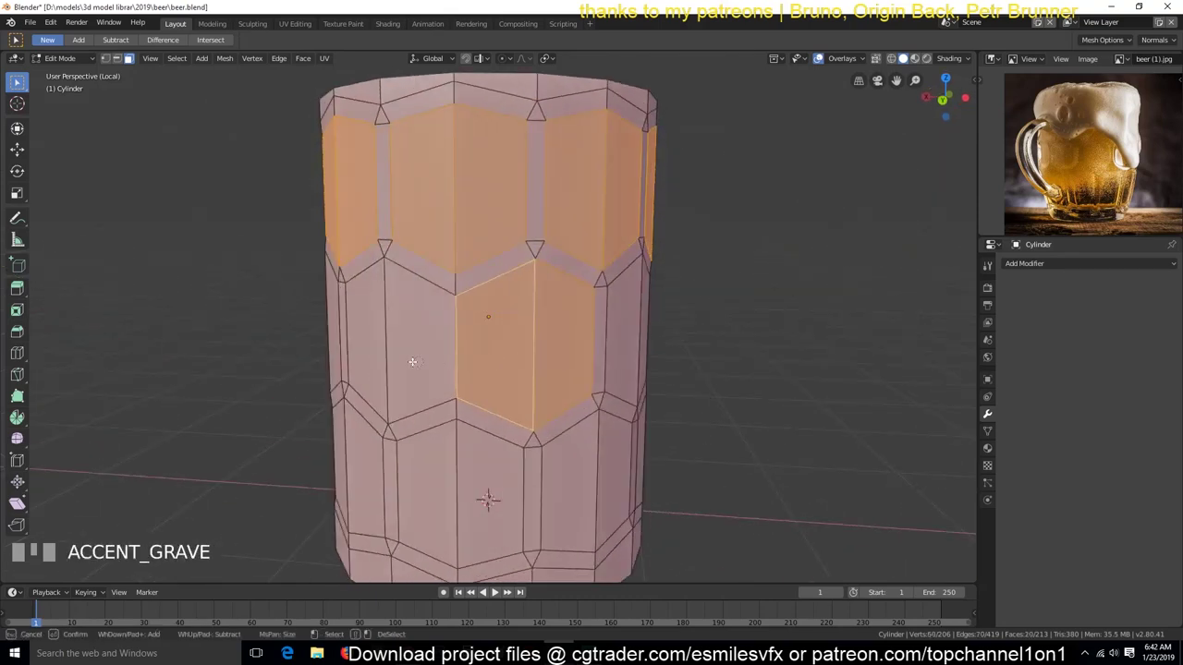
key(c)
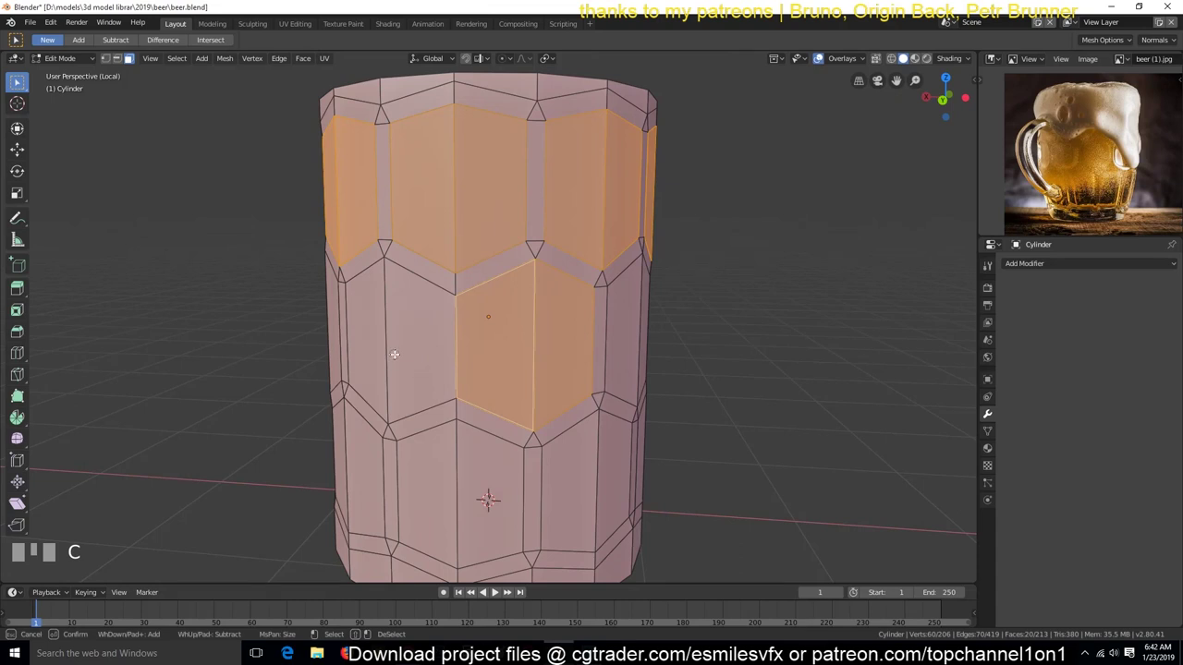
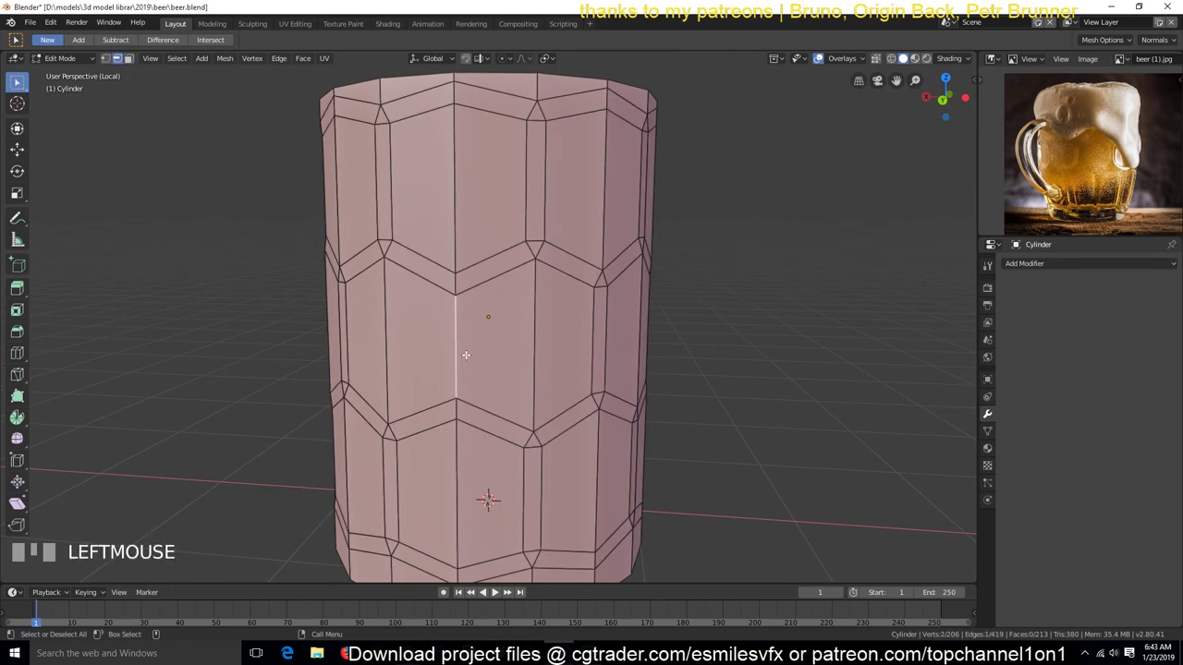
Bevel the central hexagon's vertical edge into a narrow strip of faces.
key(ctrl+b)
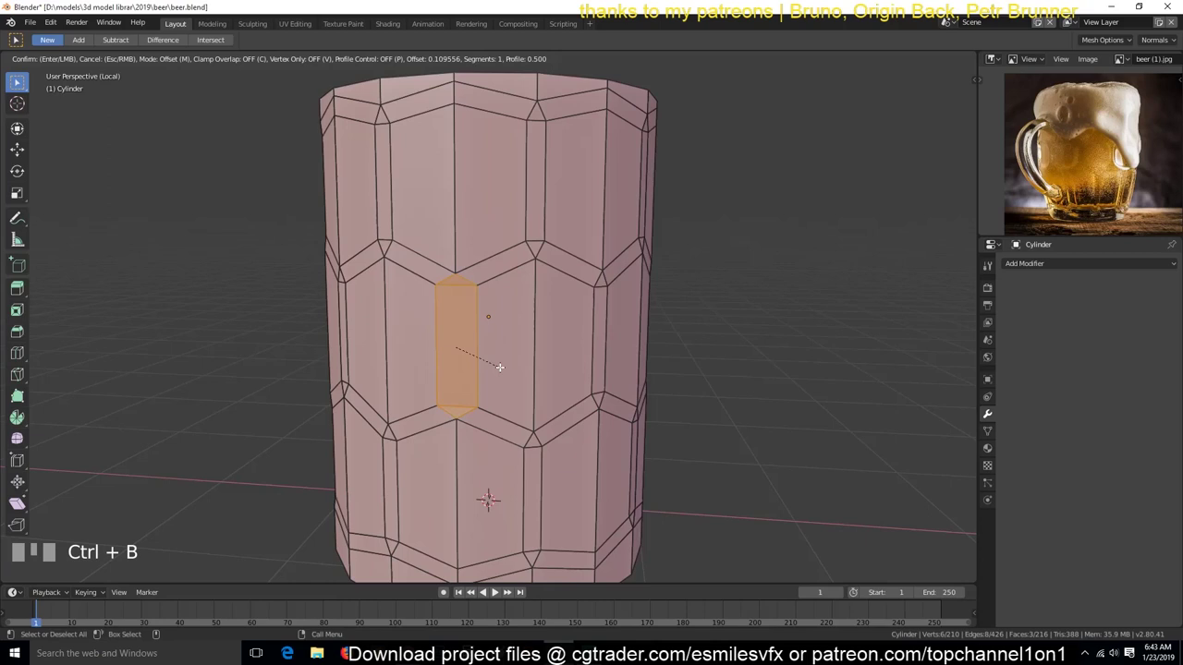
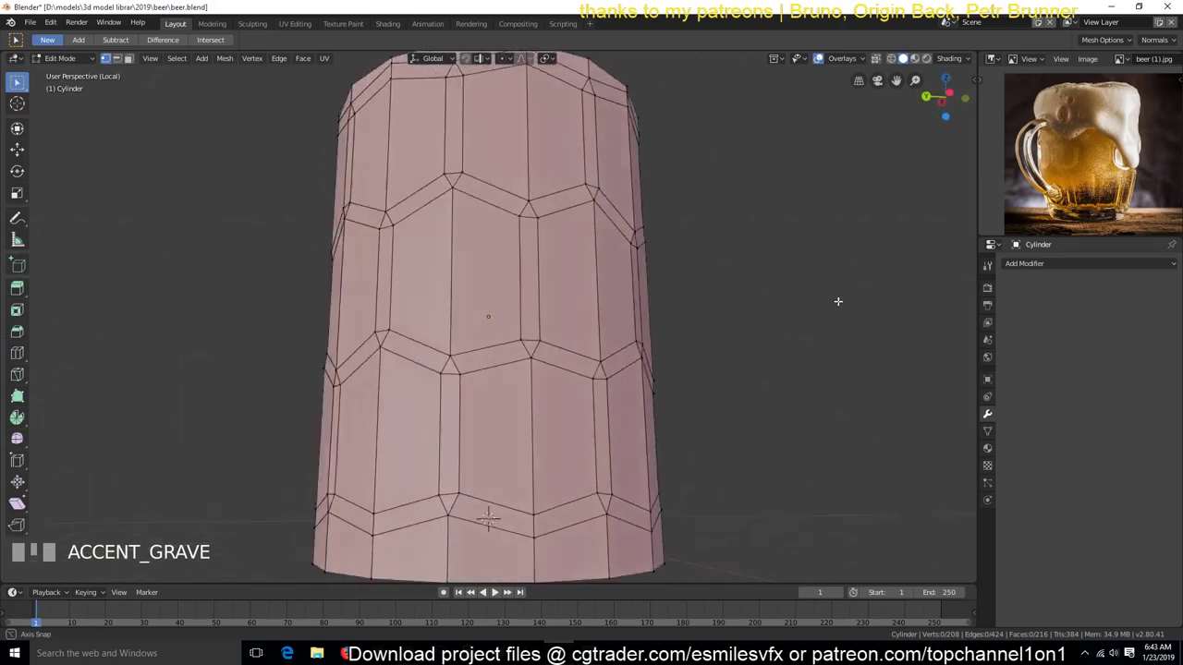
Circle-select every hexagon face across all three rows in front view, leaving strips out.
key(KP_1)
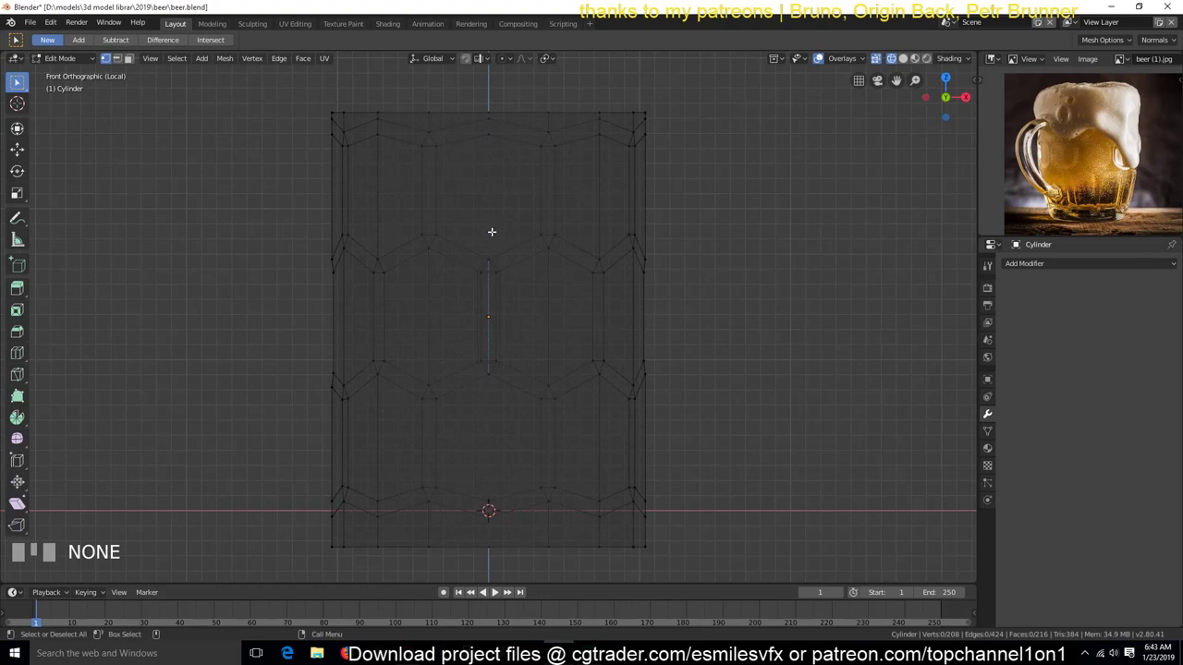
key(3)
key(c)
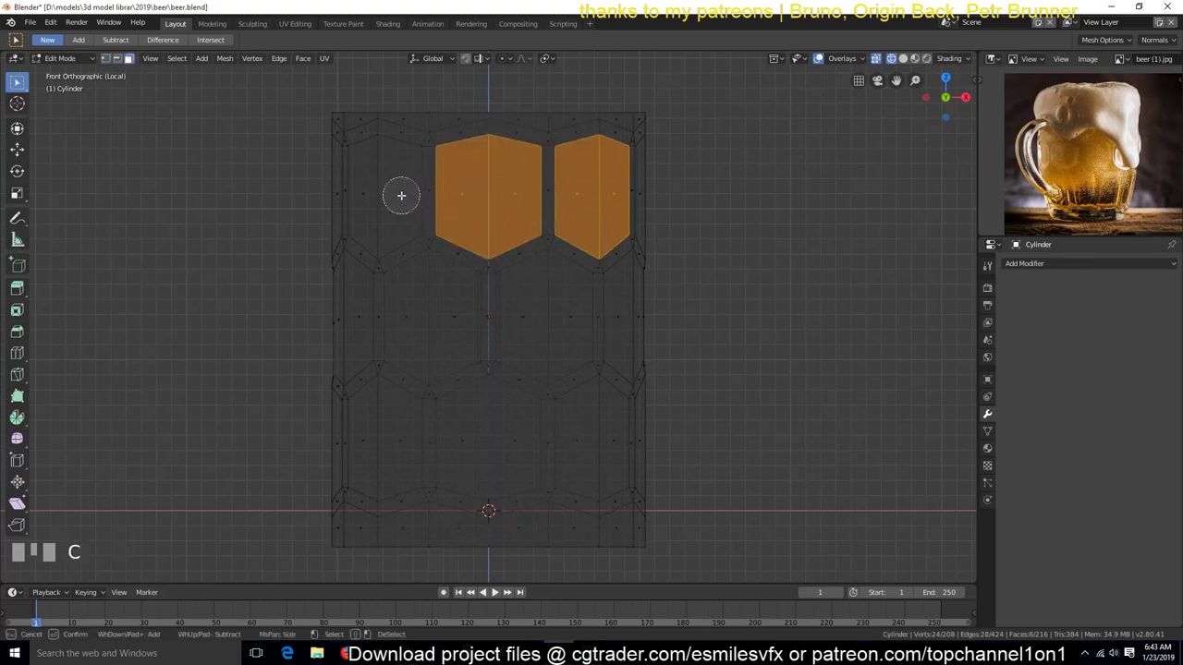
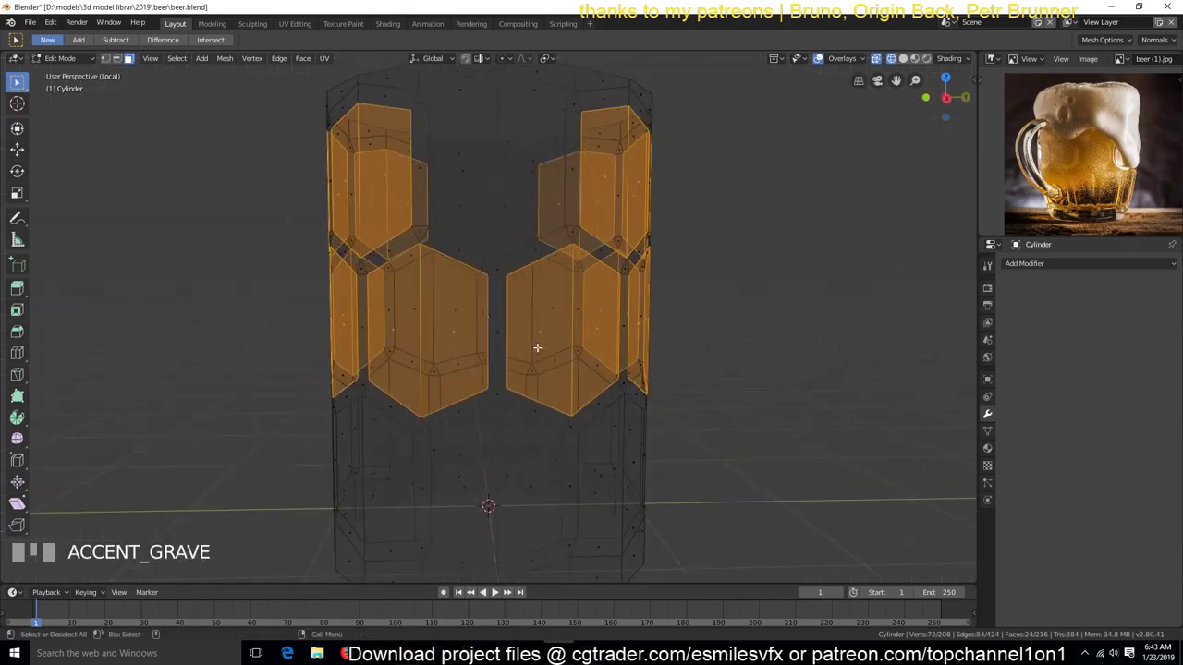
key(KP_1)
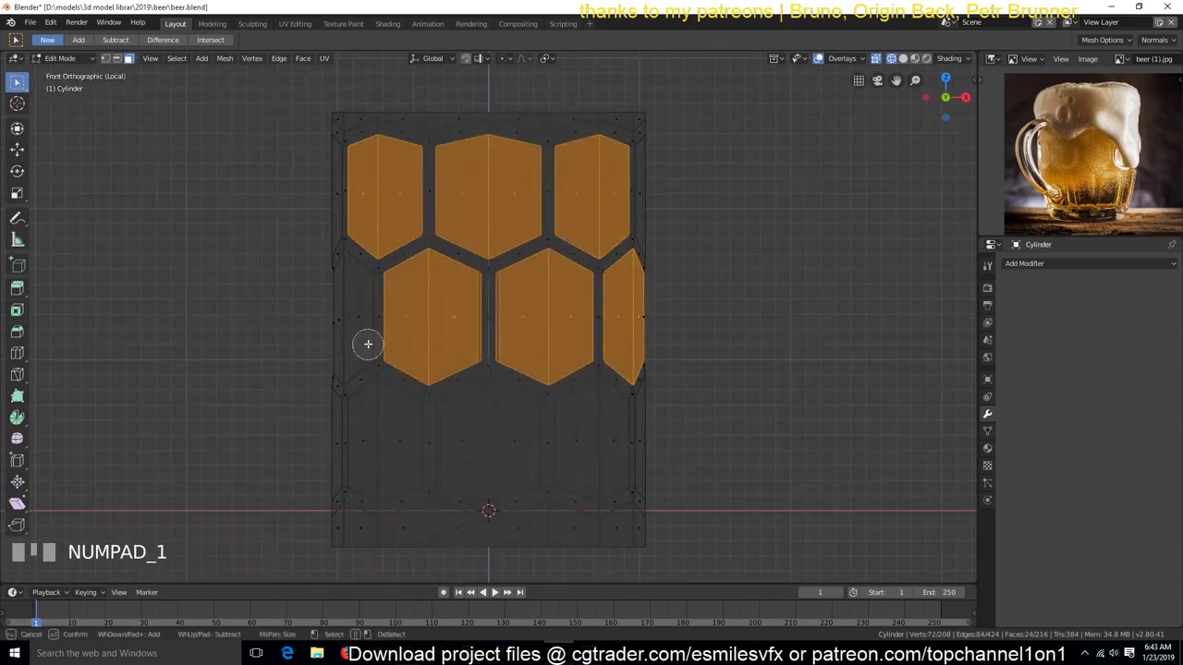
key(c)
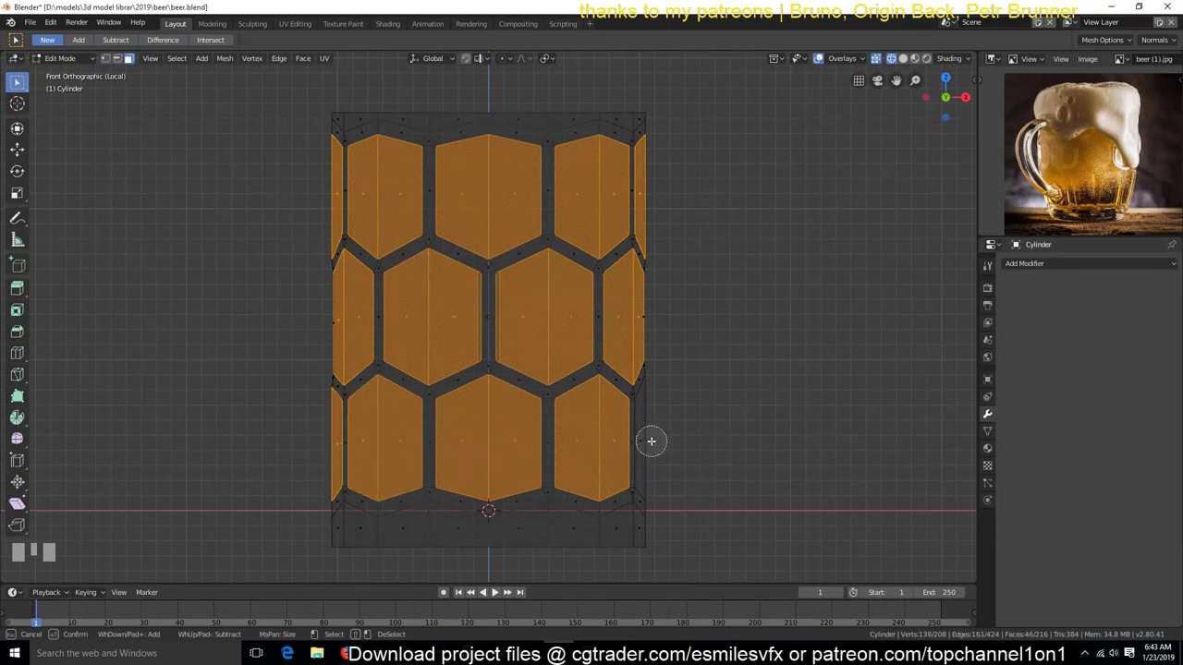
key(`)
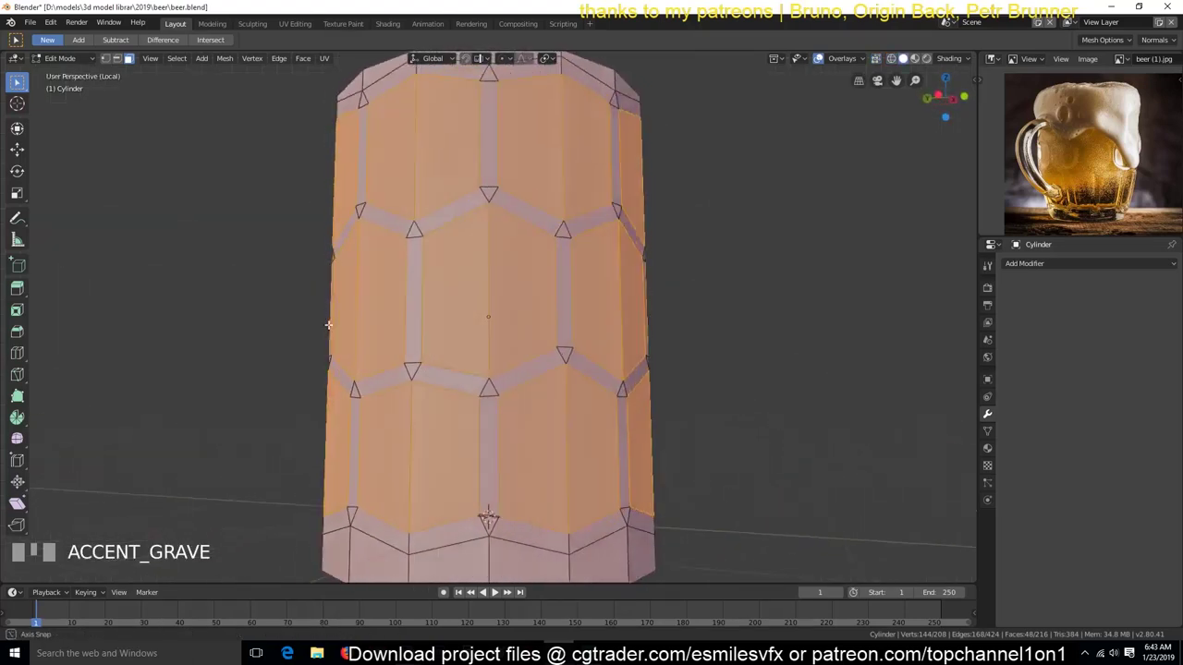
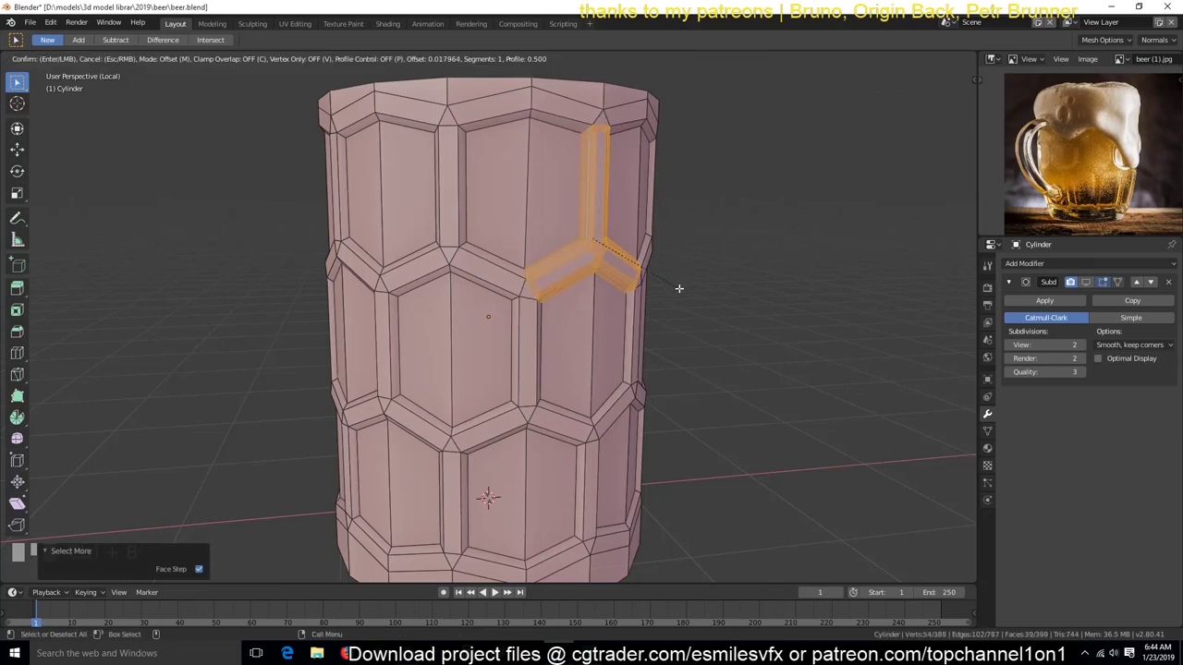
Preview the subdivided body in Object Mode, then bevel the honeycomb border edges.
key(Tab)
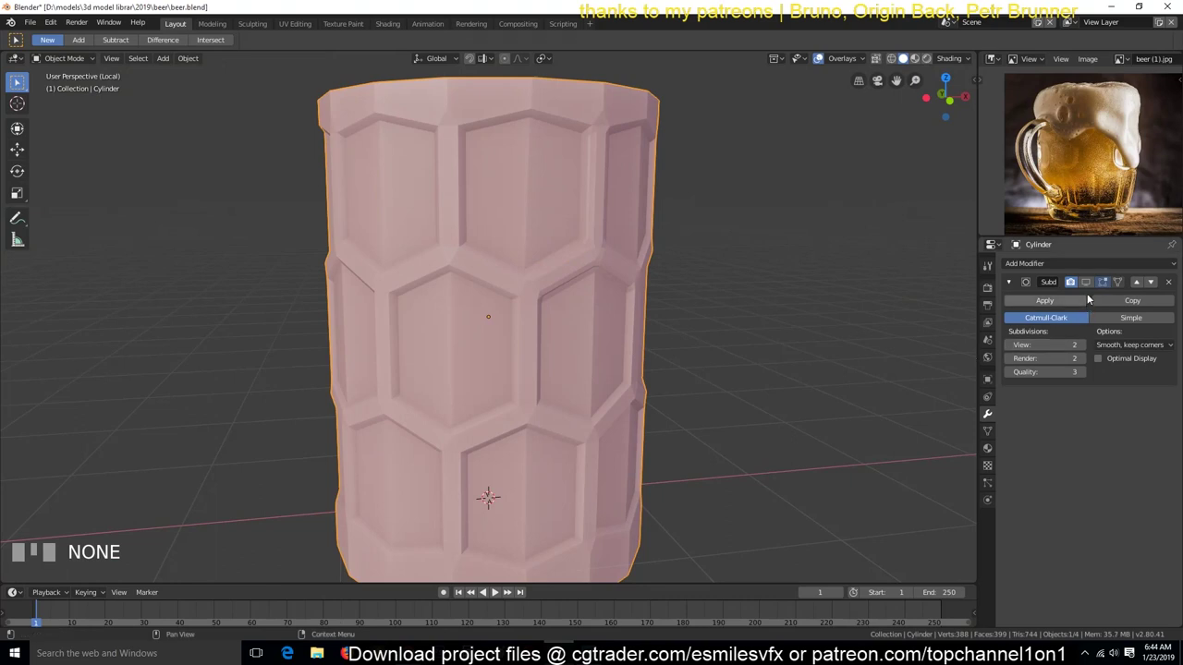
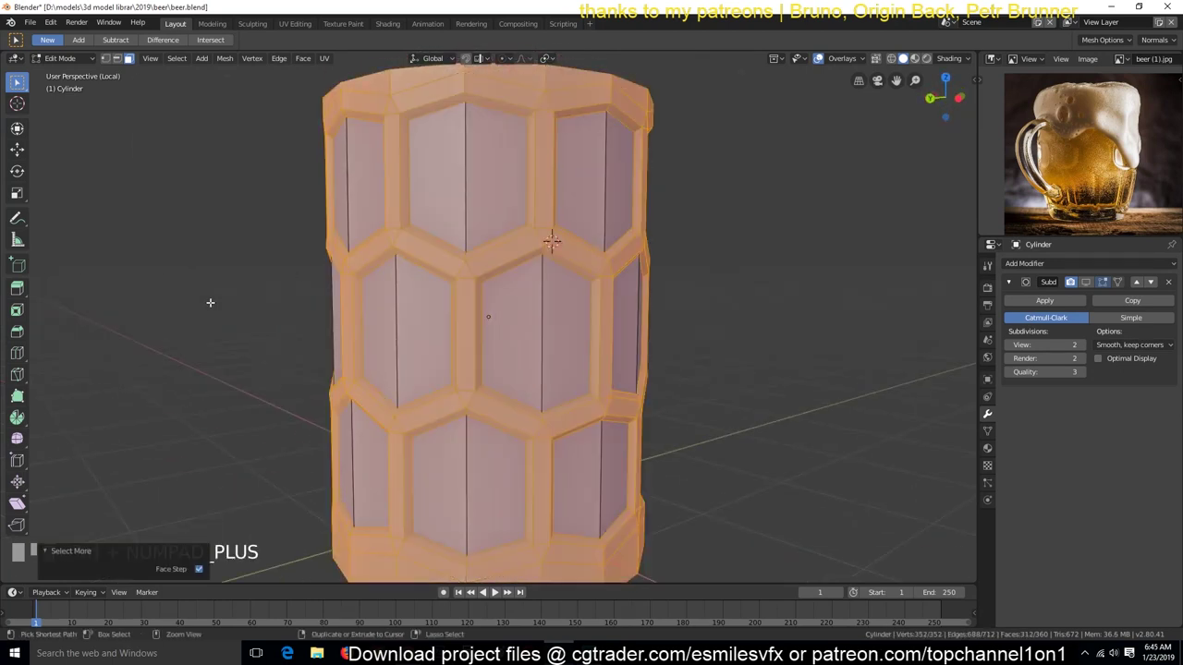
key(ctrl+b)
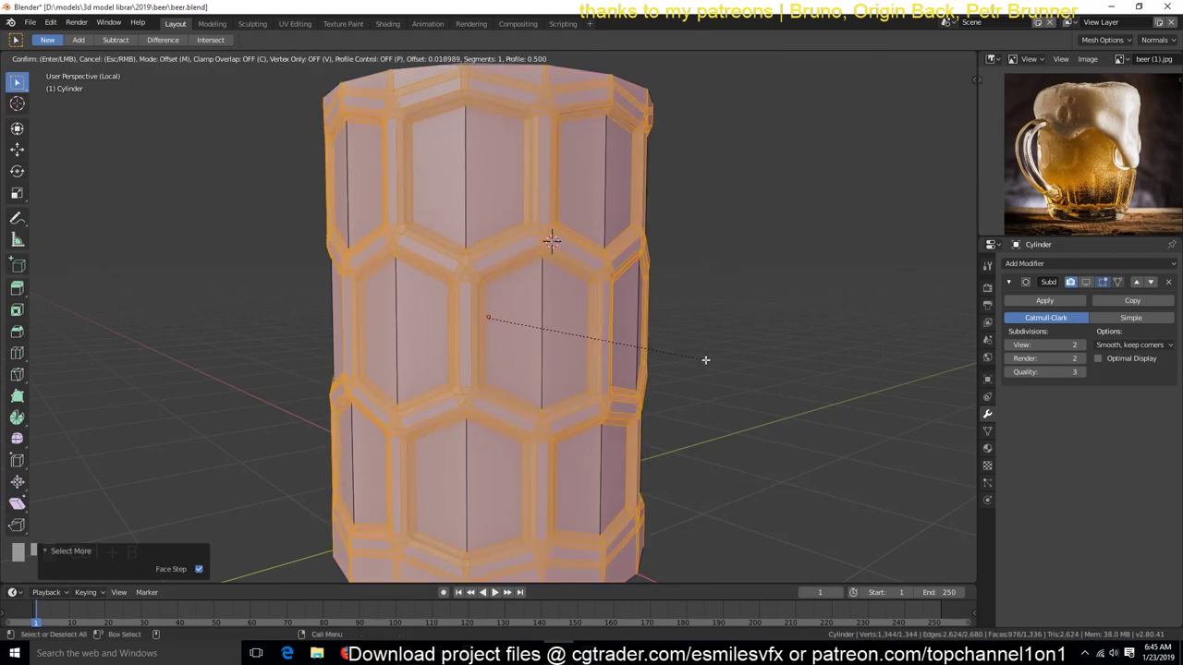
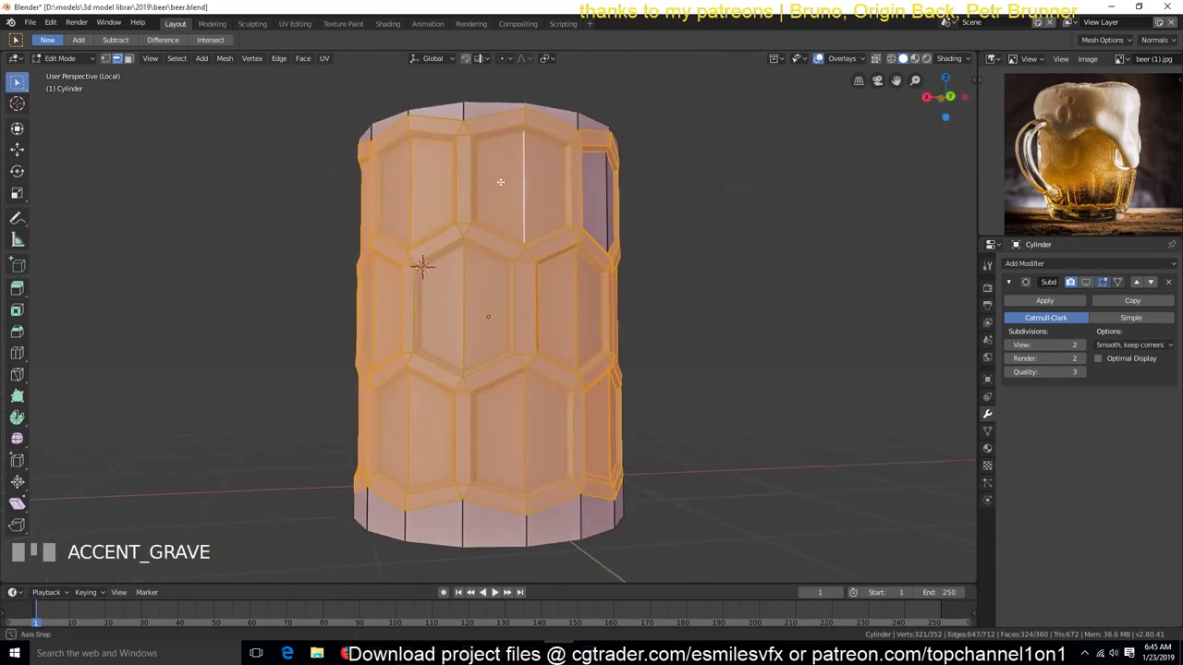
key(ctrl+b)
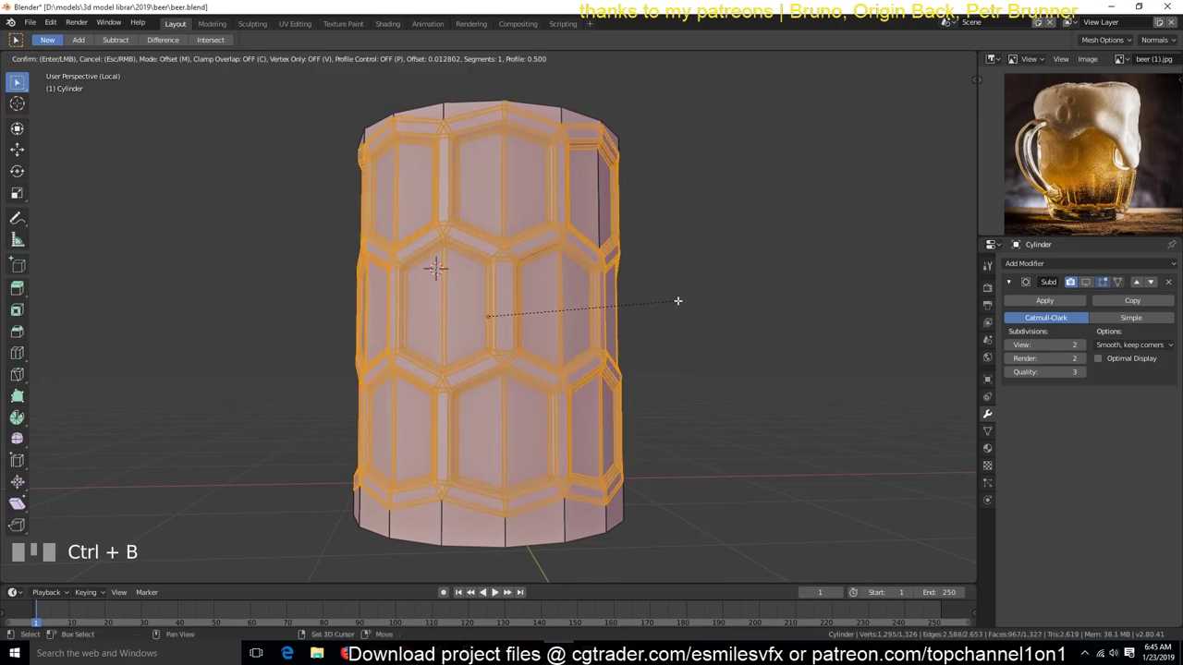
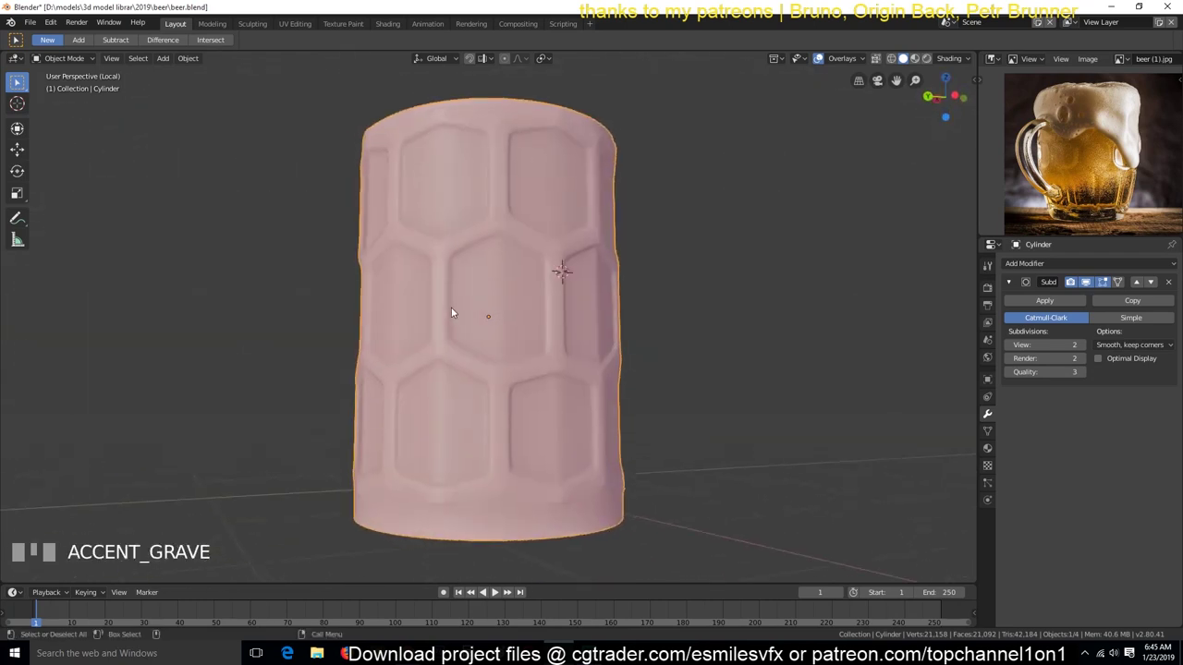
Inspect the cylinder mesh in Edit Mode, preview the smooth result, and save beer.blend.
scroll(up, 3)
key(`)
key(Tab)
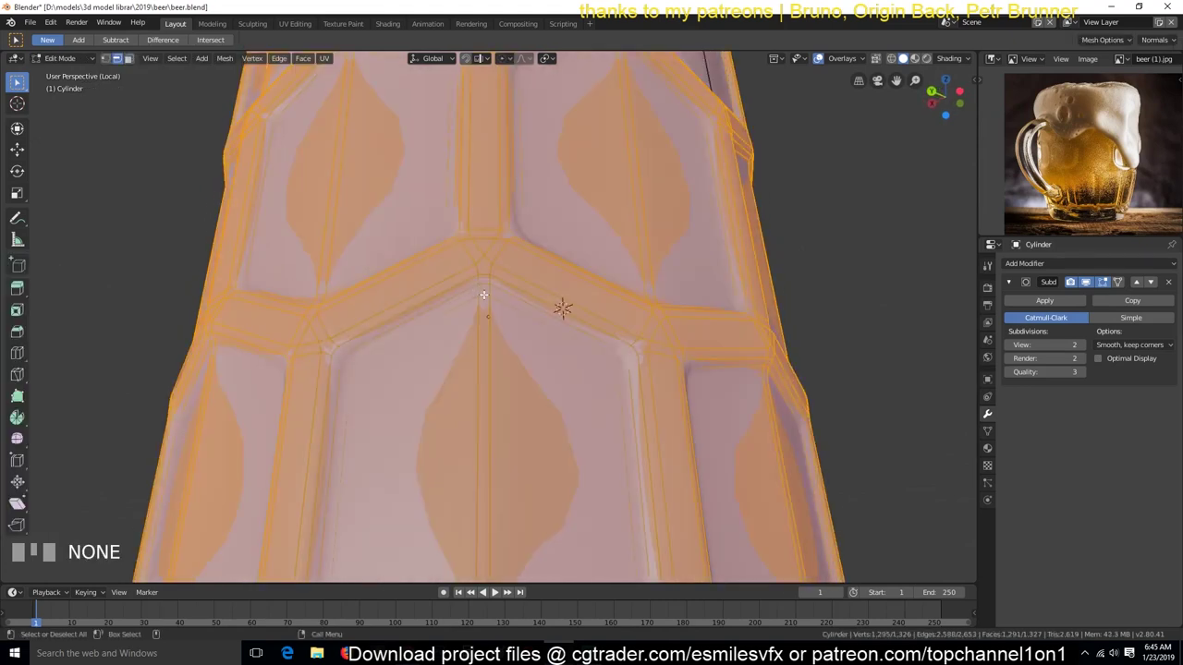
scroll(down, 3)
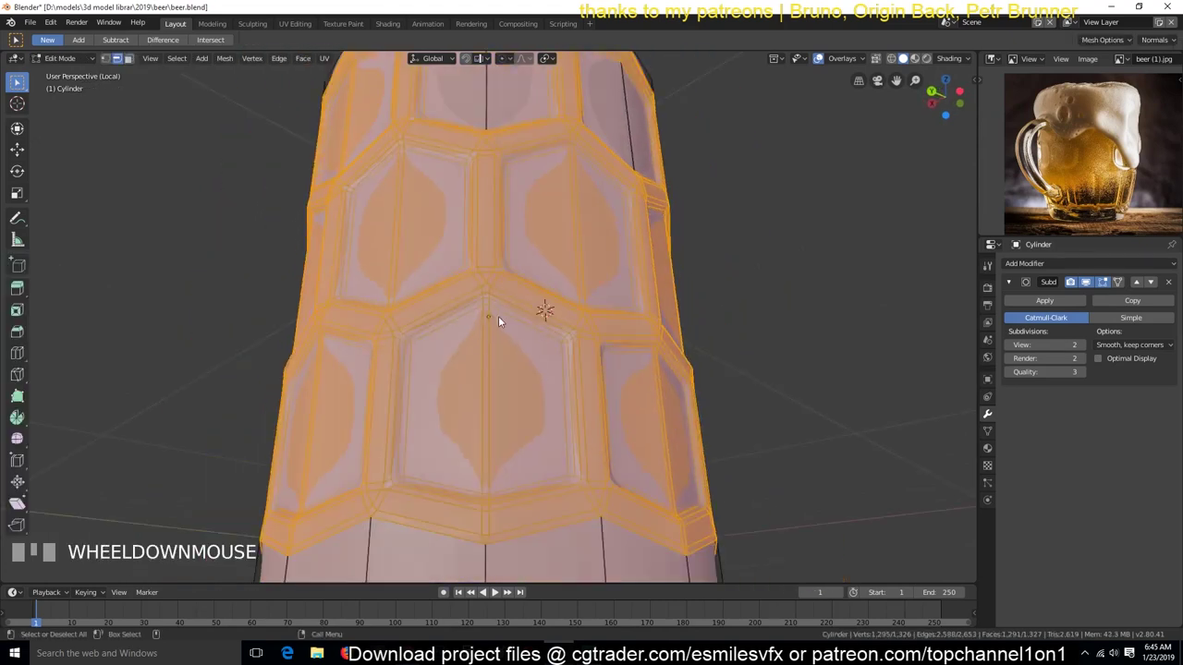
key(`)
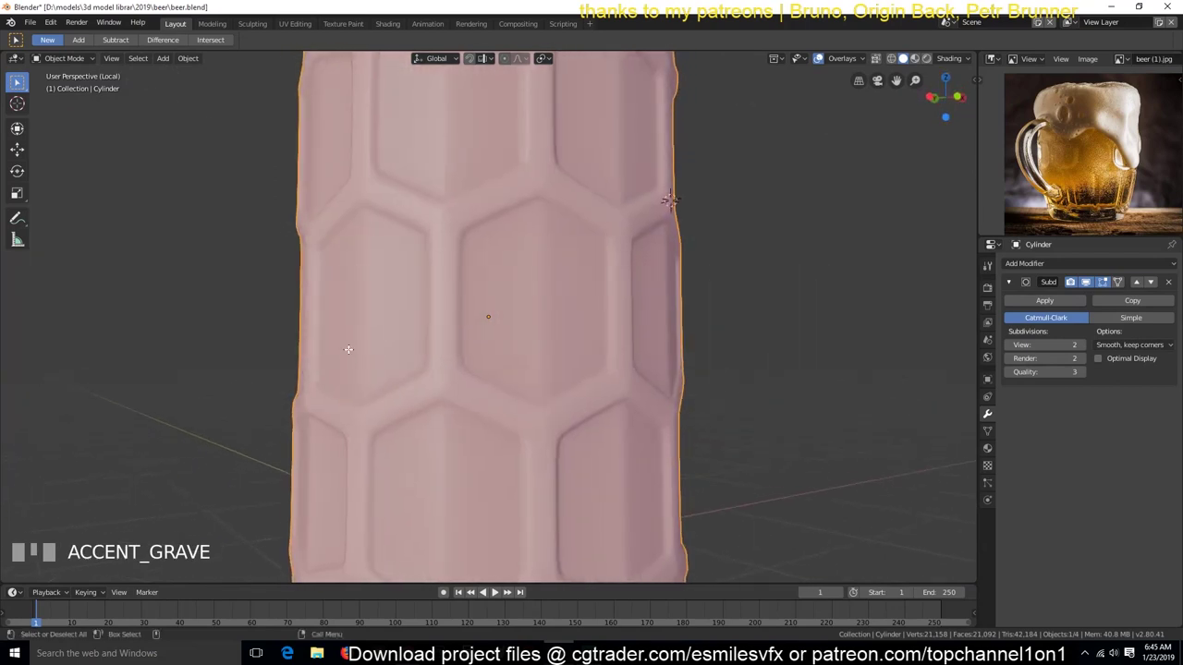
key(`)
key(alt+a)
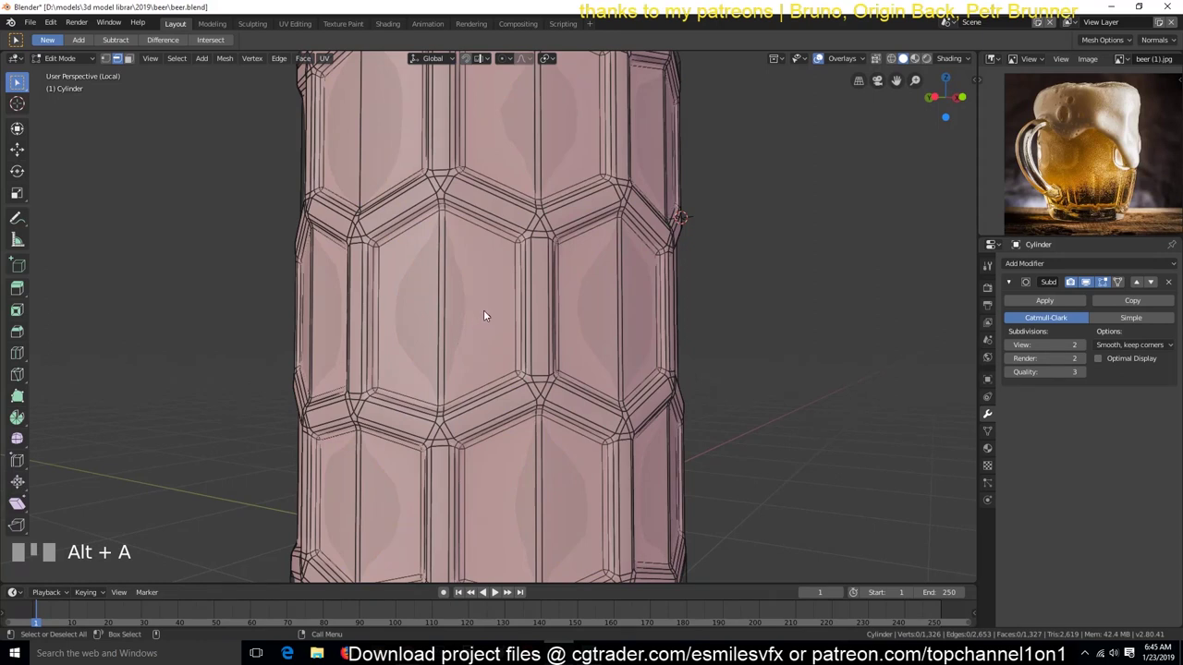
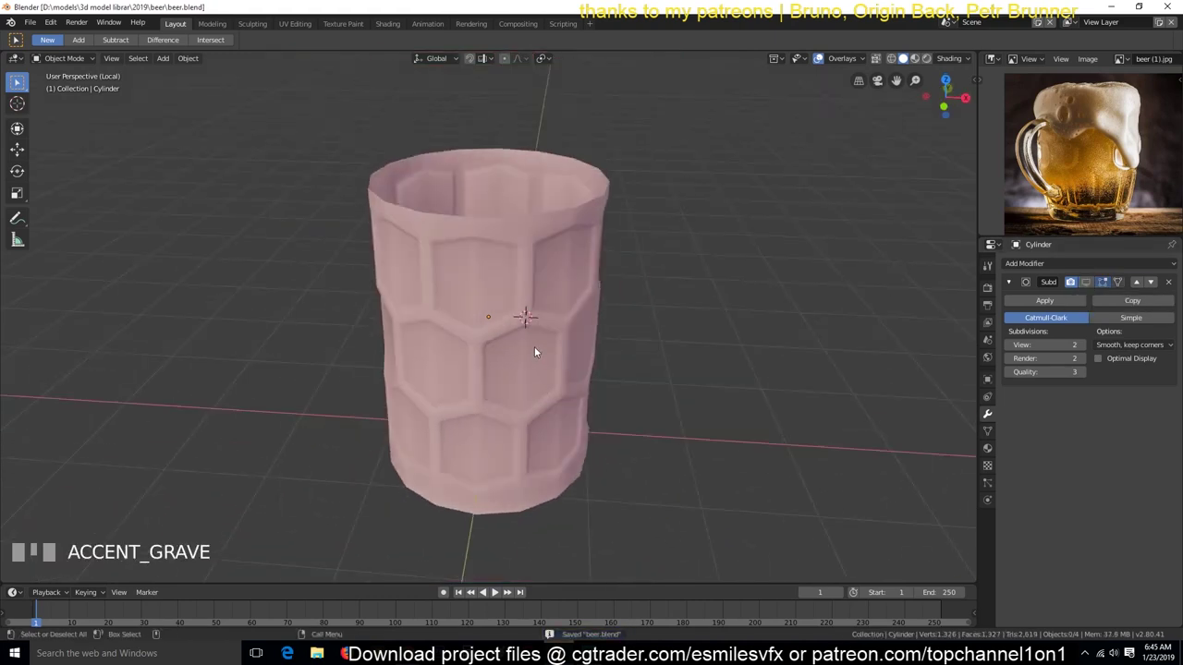
From front view, flatten the cylinder's top rim loop to one height (S Z 0).
key(KP_1)
scroll(up, 3)
scroll(down, 3)
key(Tab)
click(458, 458)
key(s)
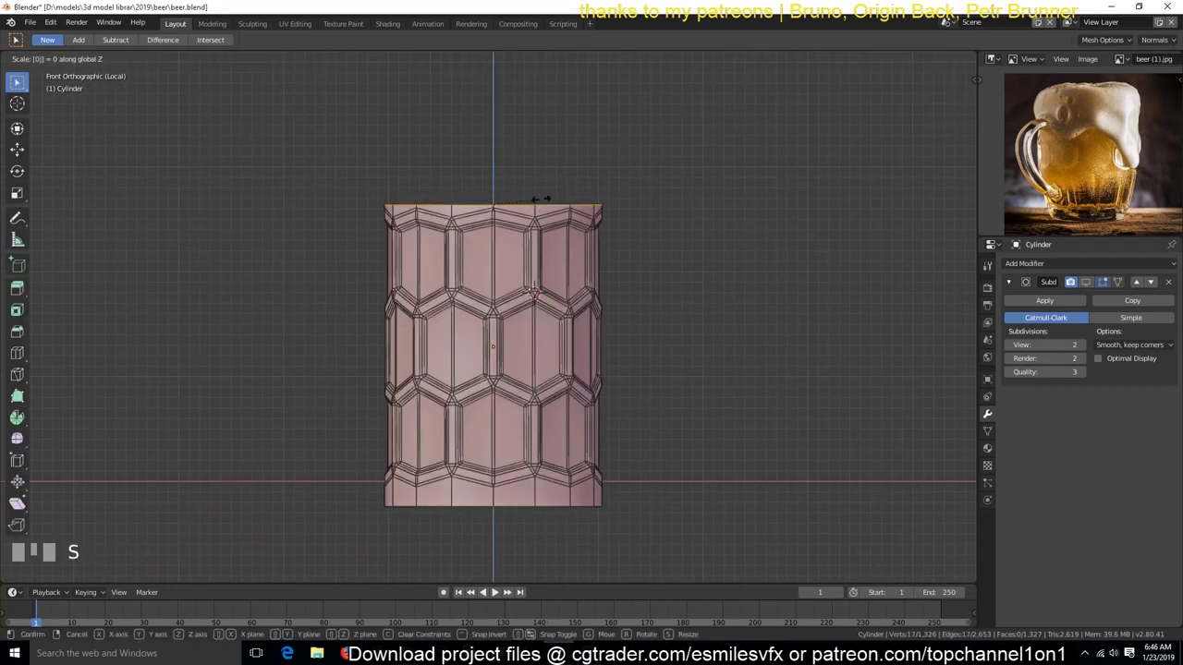
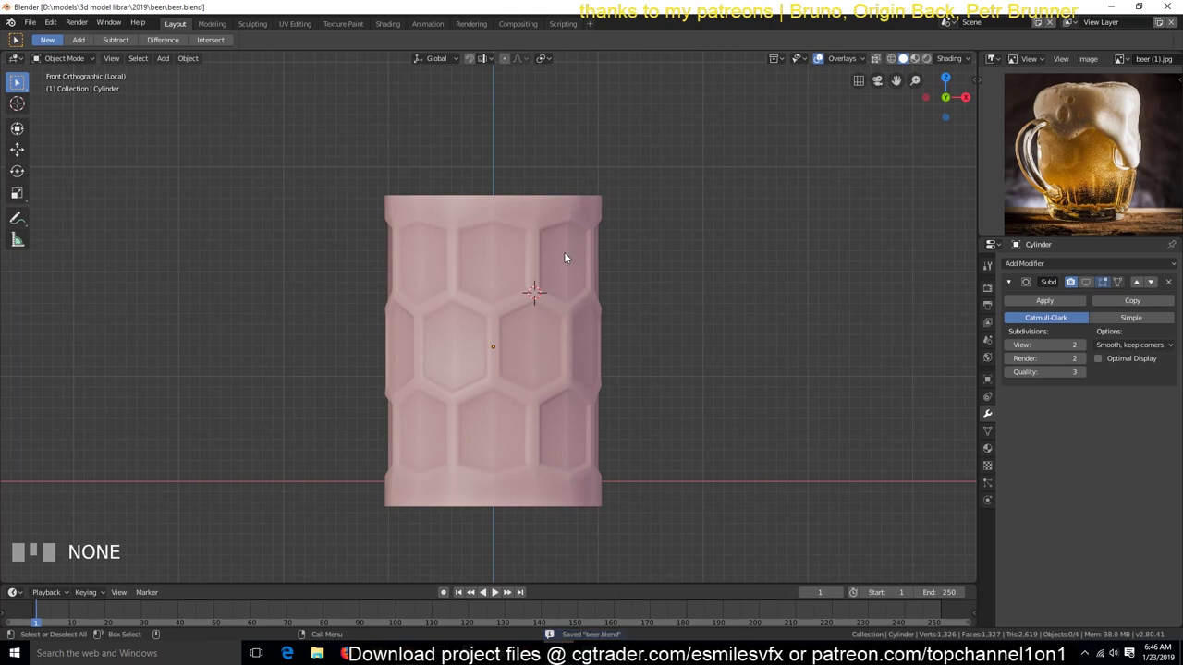
Snap the 3D cursor to the cylinder's centre and add a lattice fitted around it.
click(566, 308)
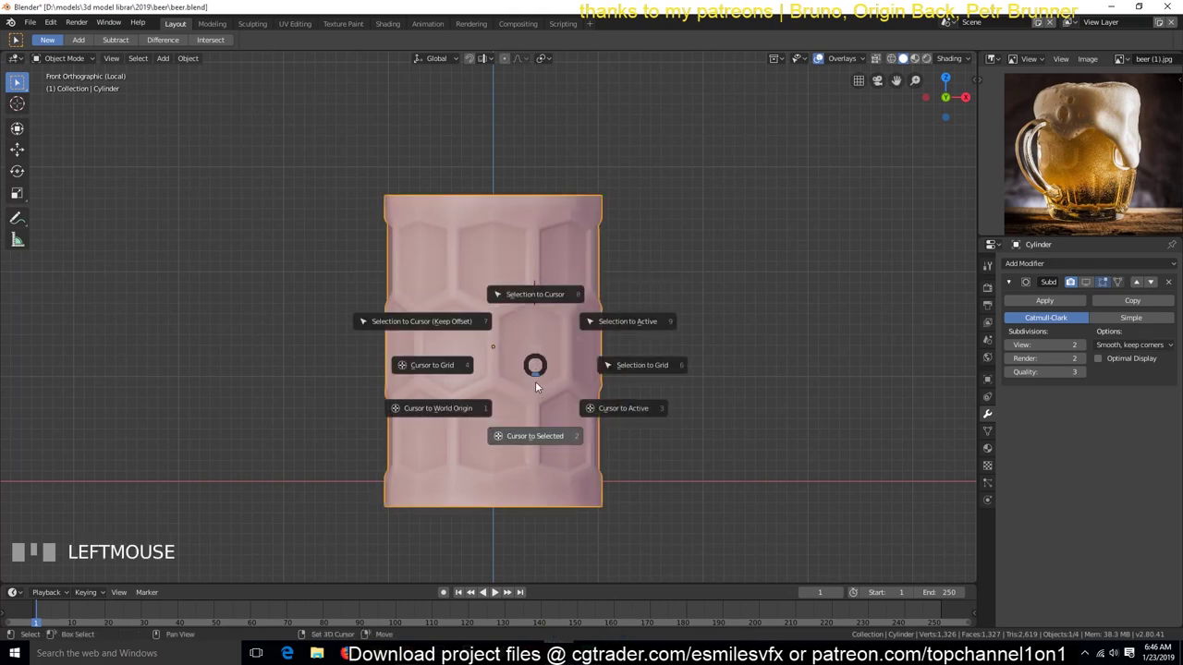
key(alt+a)
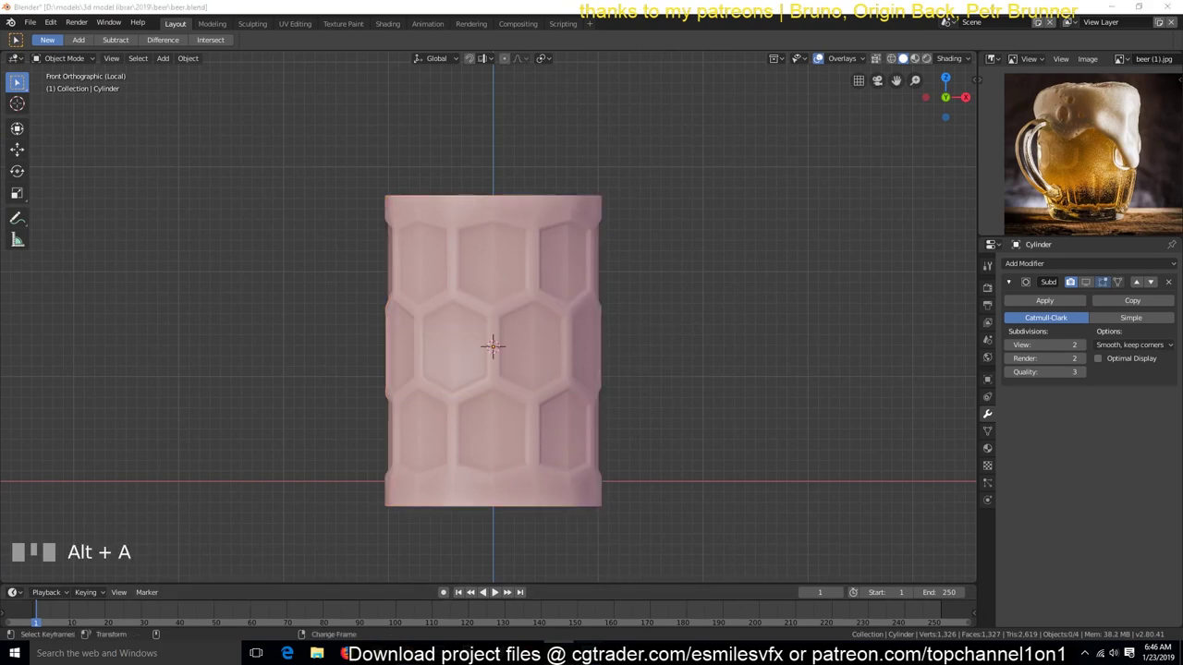
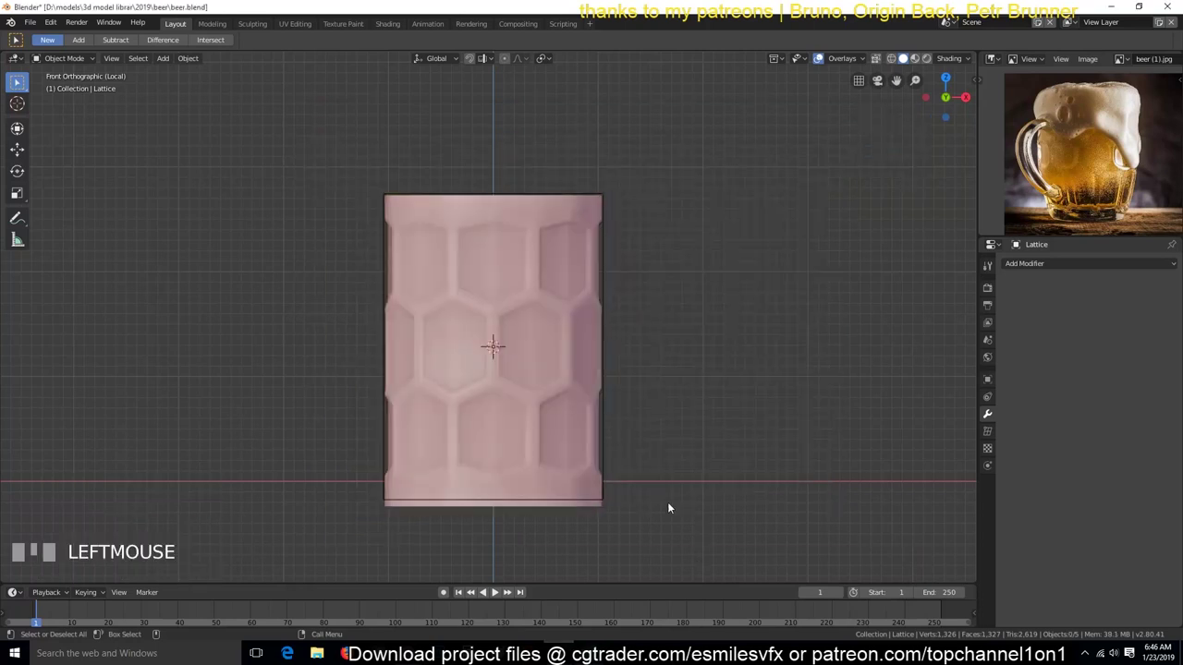
Set the lattice resolution to four divisions along its height in Object Data properties.
click(611, 260)
key(KP_7)
key(`)
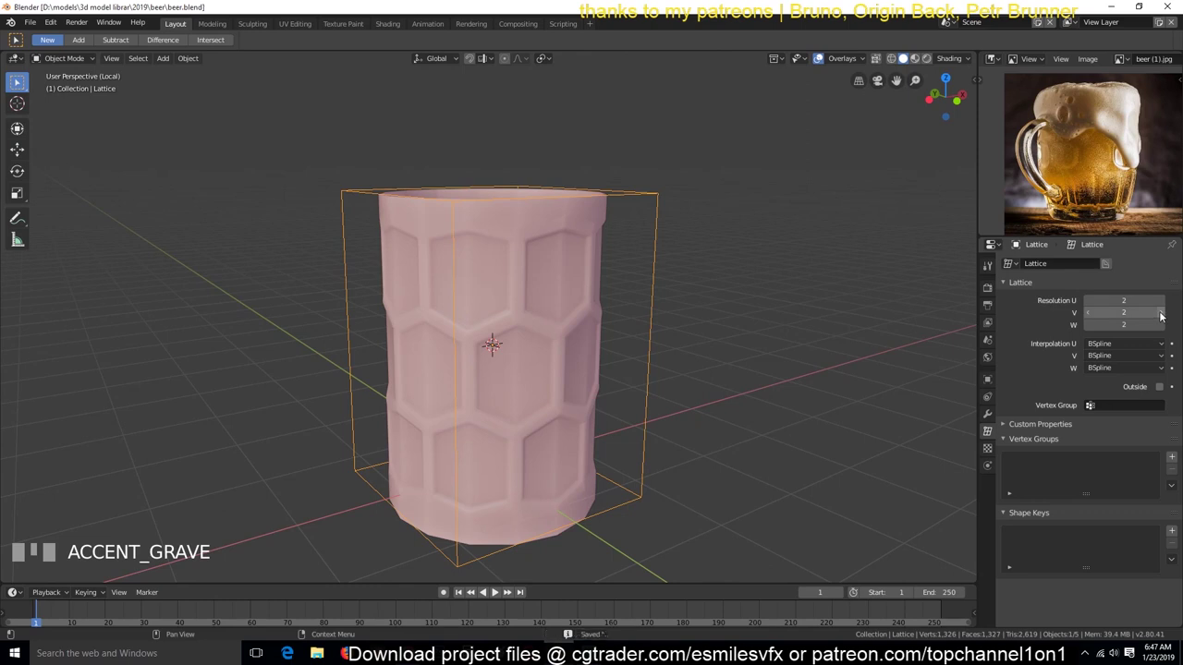
drag(1054, 135, 1054, 136)
key(`)
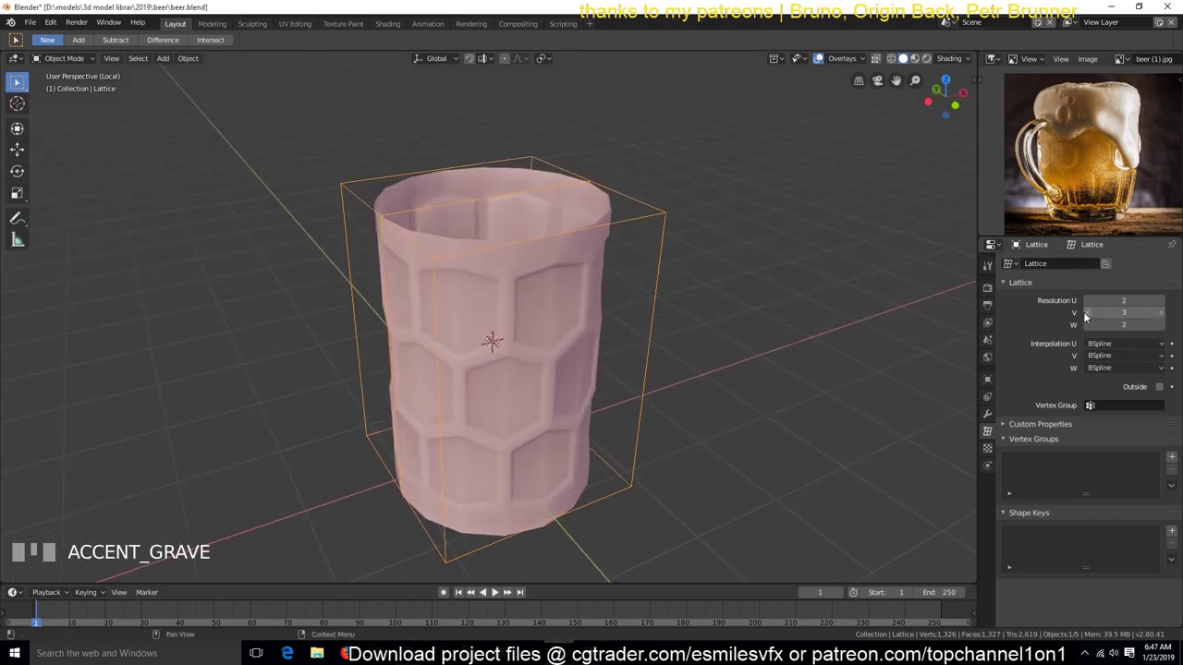
drag(1055, 136, 768, 327)
key(KP_1)
click(586, 257)
click(606, 259)
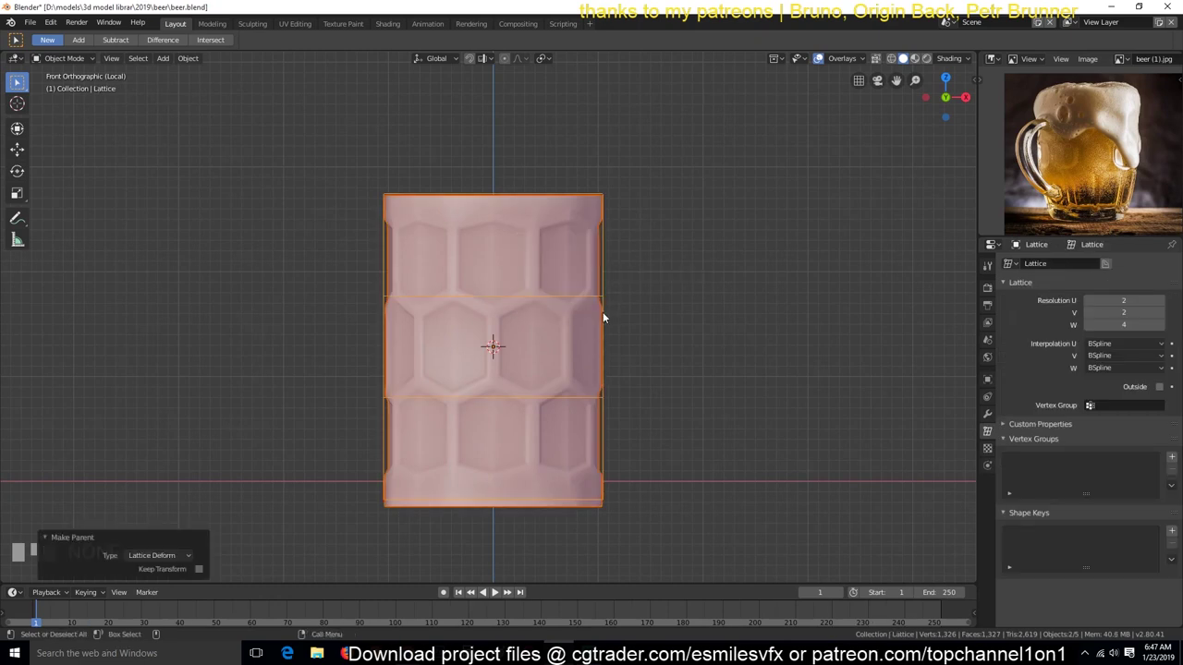
Try tapering the bottom lattice points inward in Edit Mode, then cancel the change.
key(alt+a)
click(608, 325)
key(Tab)
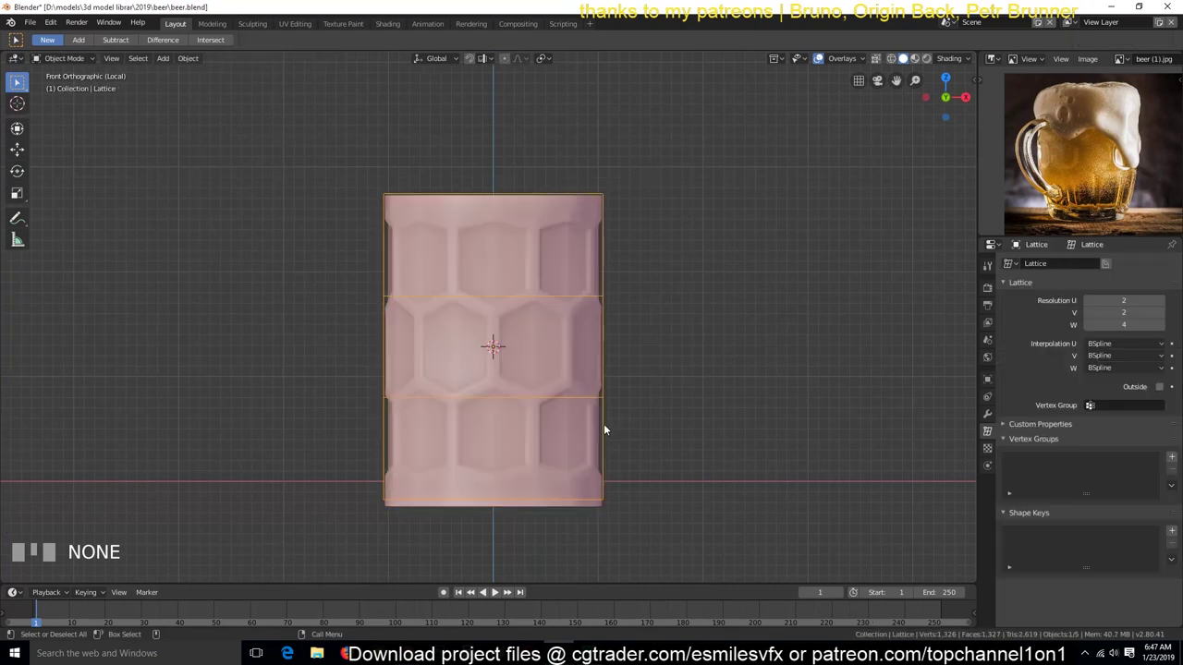
key(Tab)
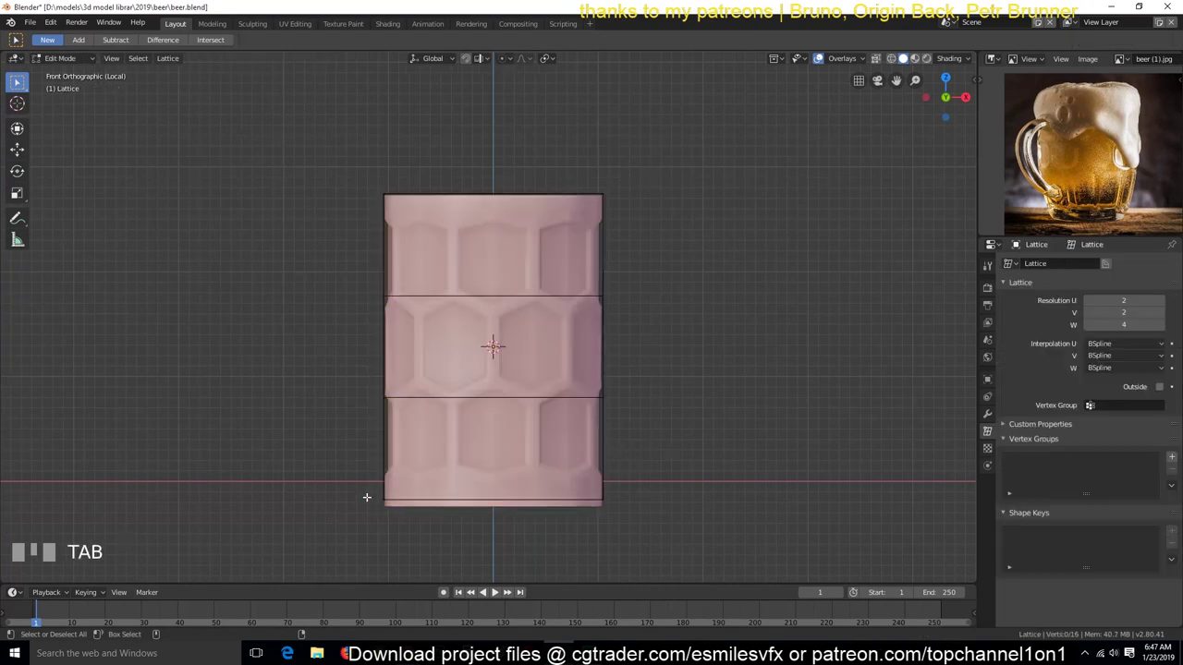
key(b)
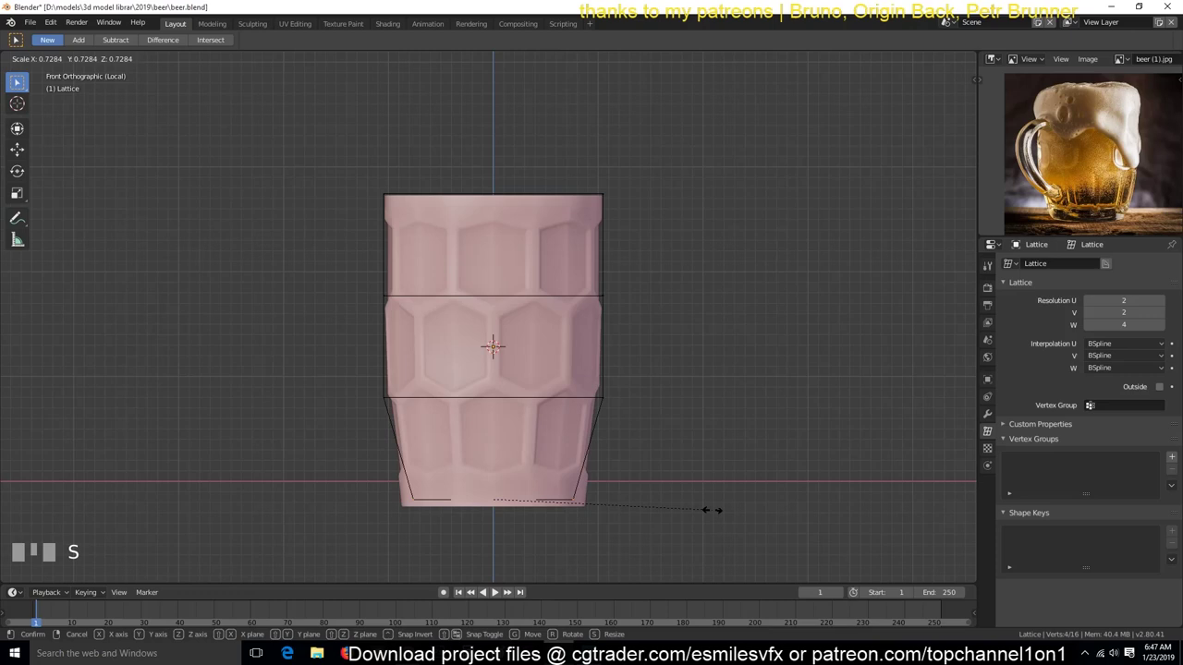
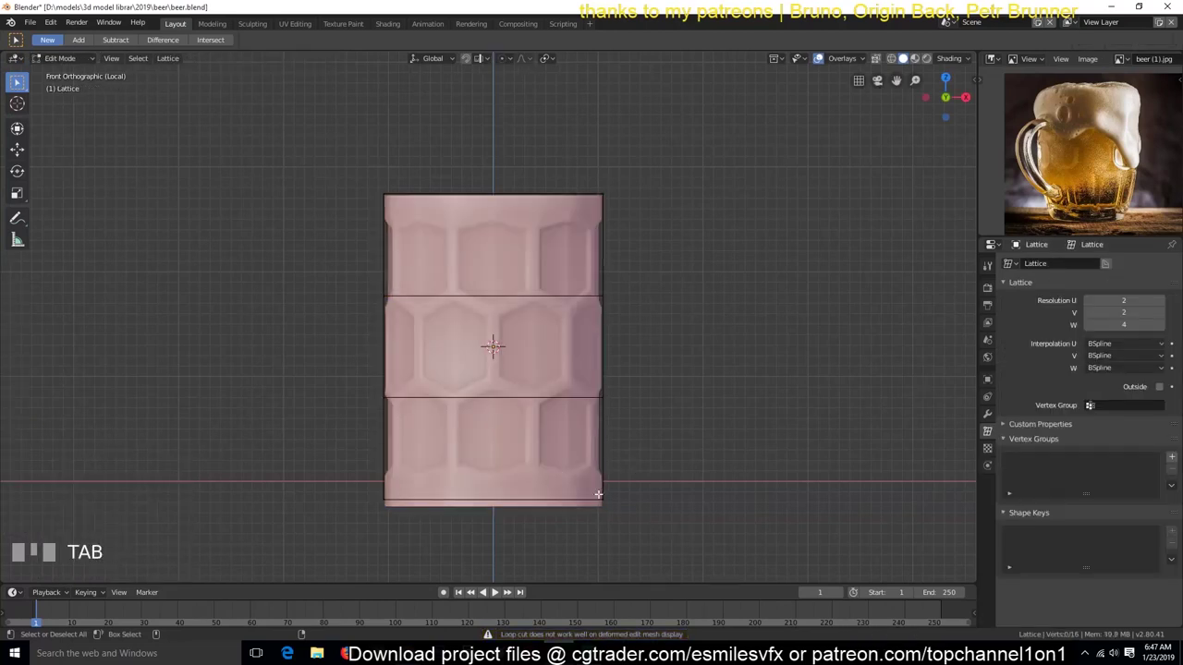
key(b)
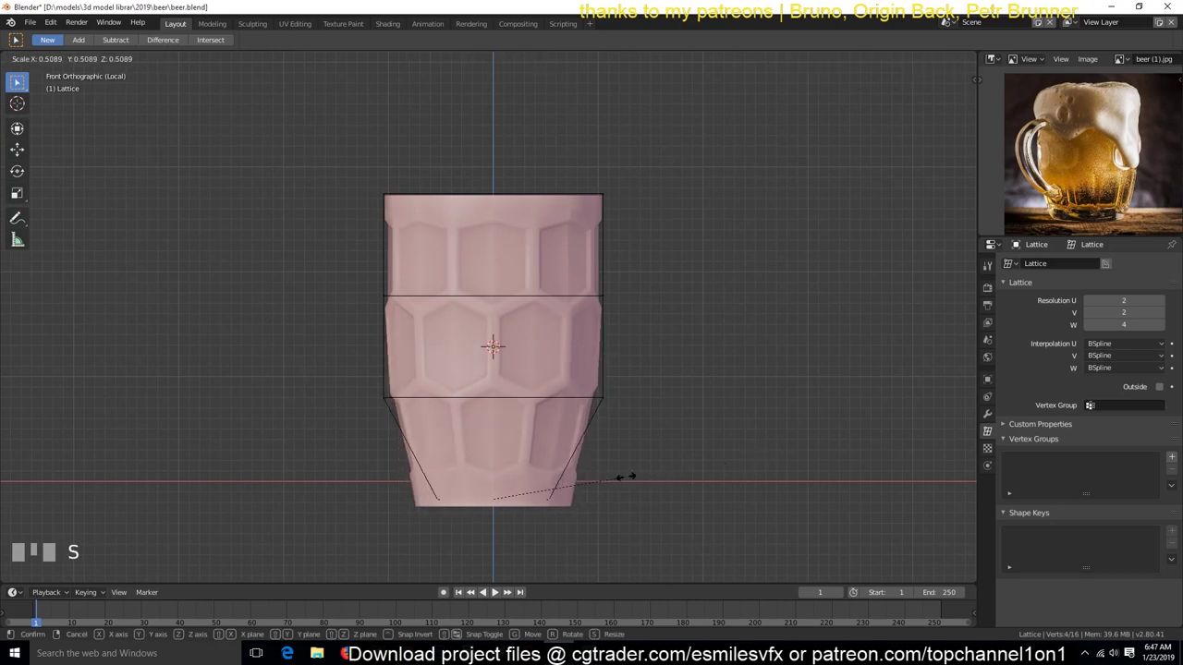
key(Tab)
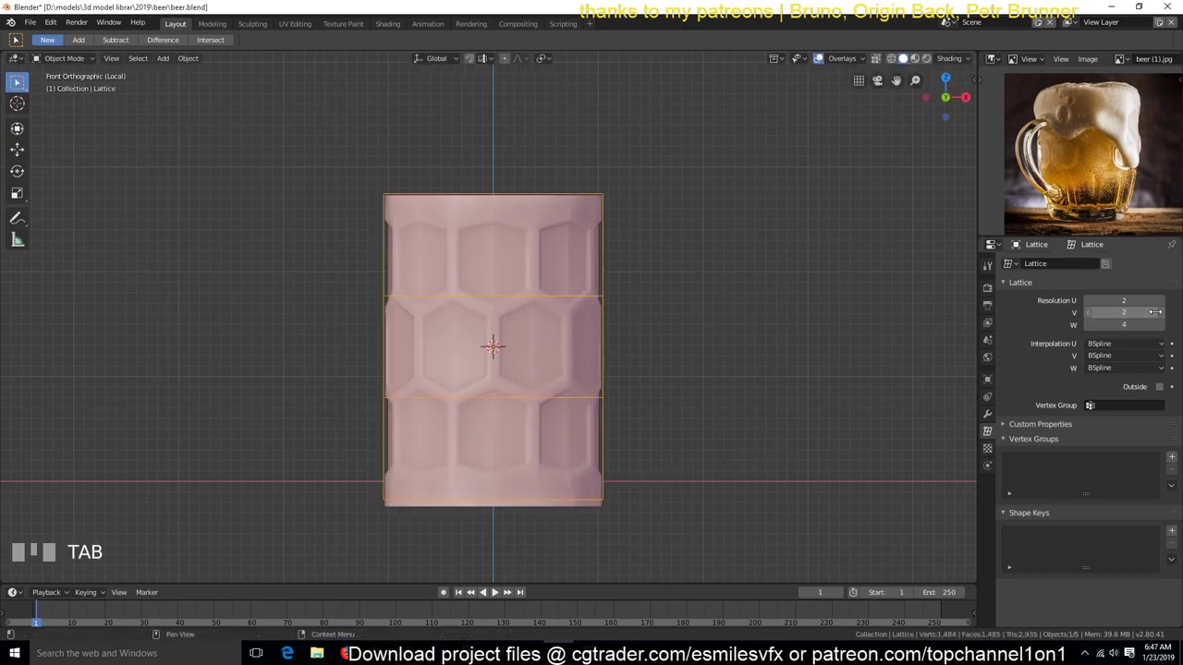
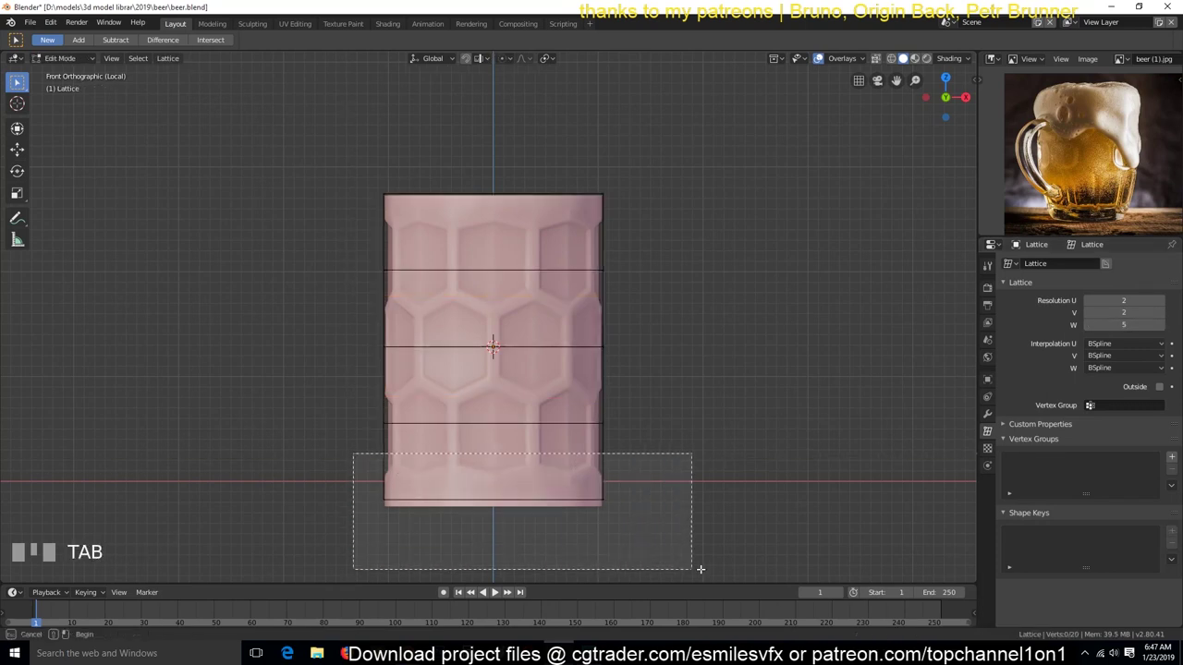
Scale the bottom lattice rows inward to narrow the cylinder's base.
key(b)
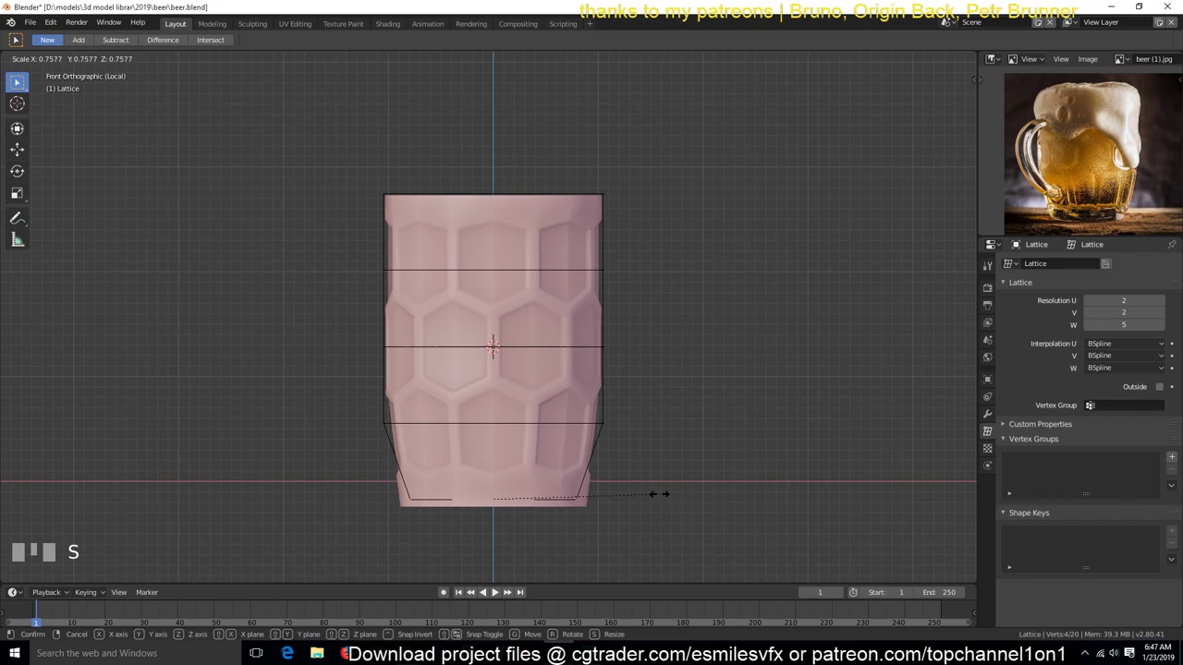
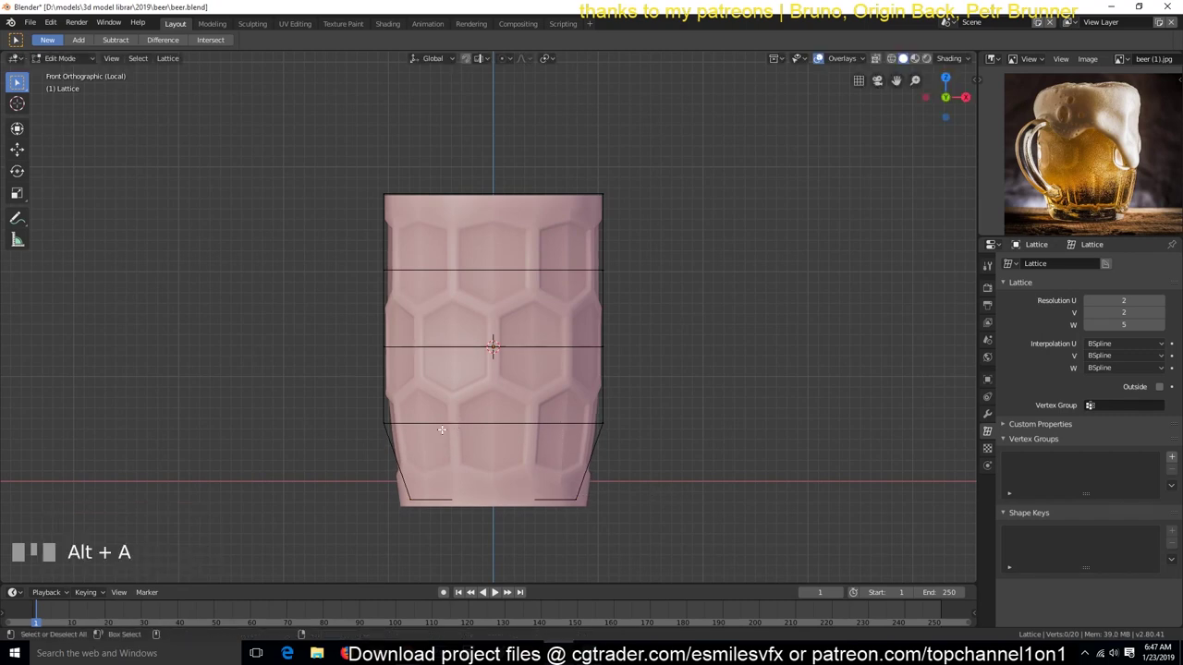
key(b)
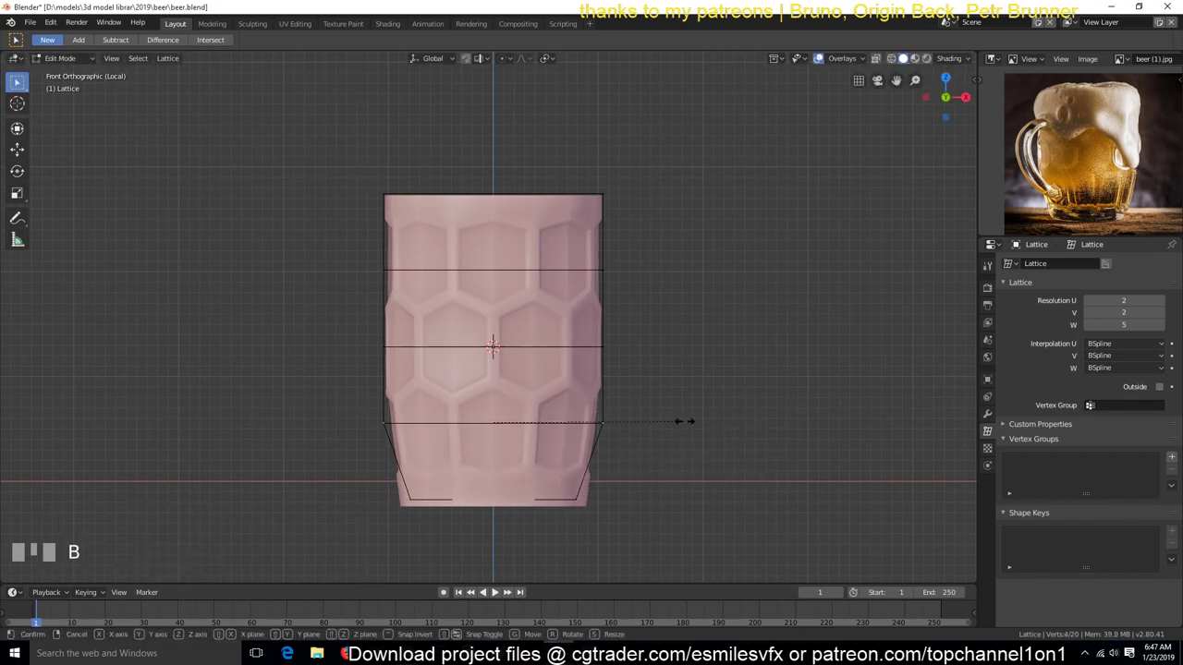
key(n)
key(b)
Scale the middle and centre lattice rows outward to bulge the cylinder into a barrel.
key(s)
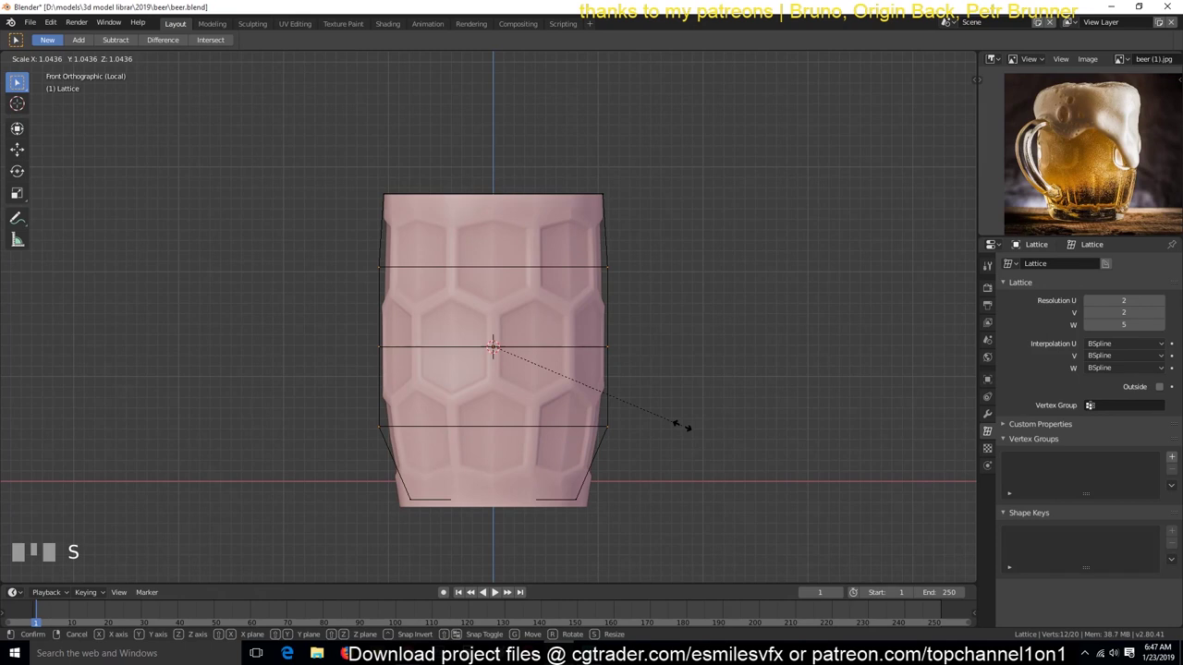
key(alt+a)
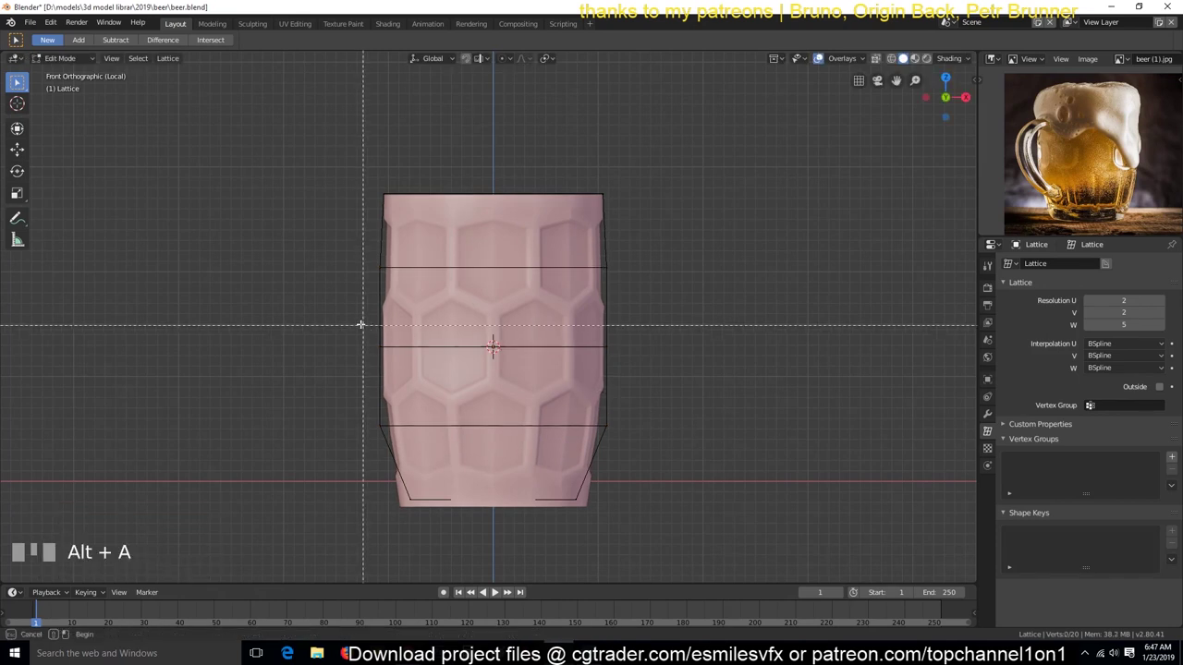
key(b)
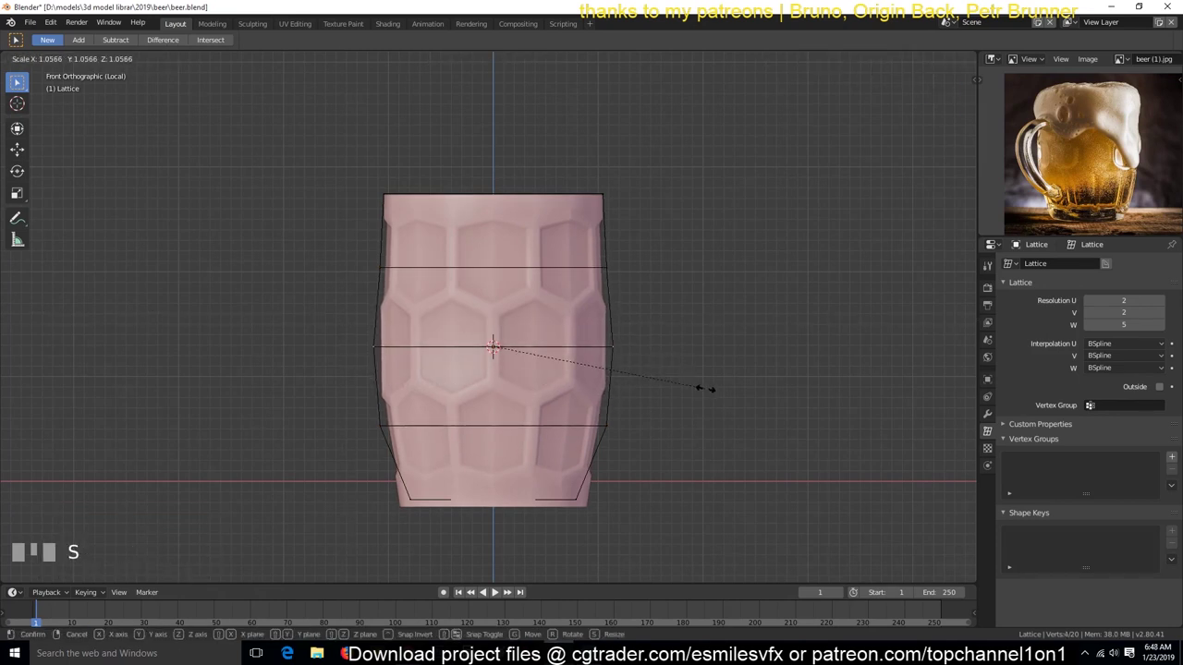
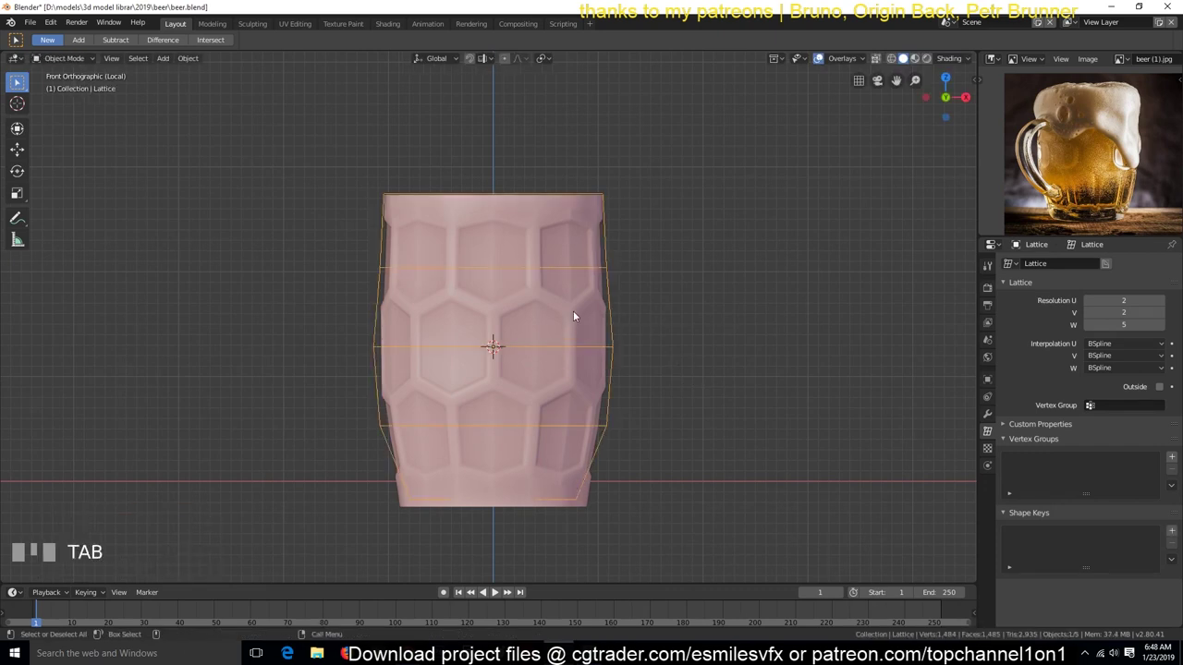
key(Tab)
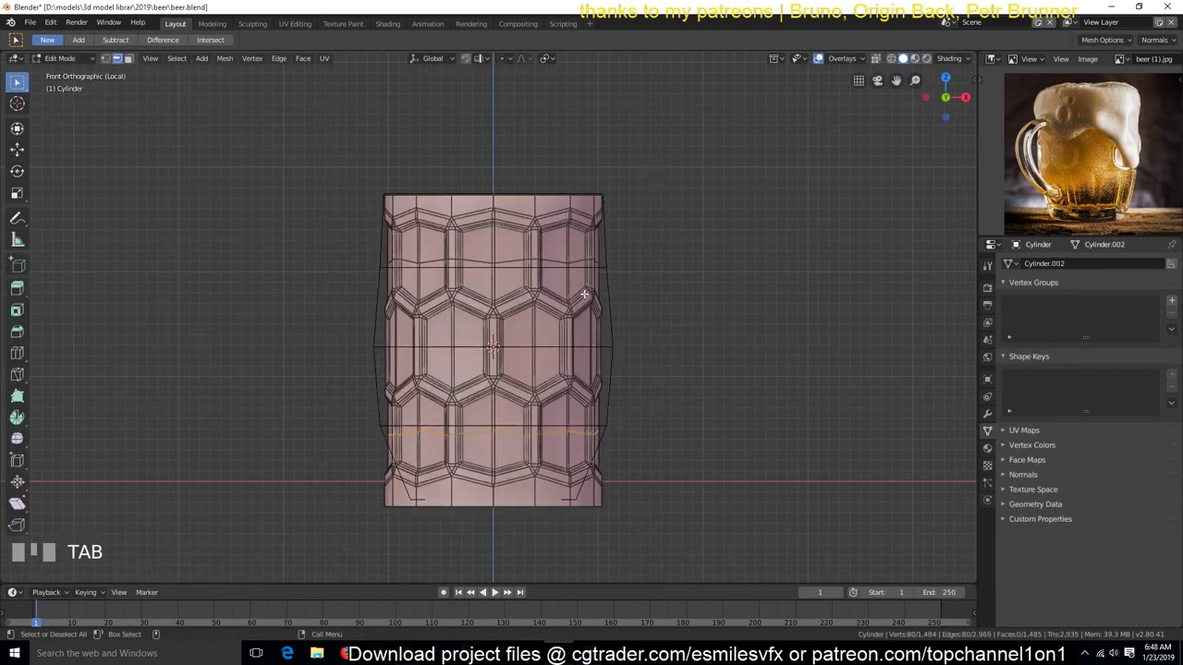
Delete the lattice and bulge a new middle loop outward with proportional editing, Sphere falloff.
click(614, 300)
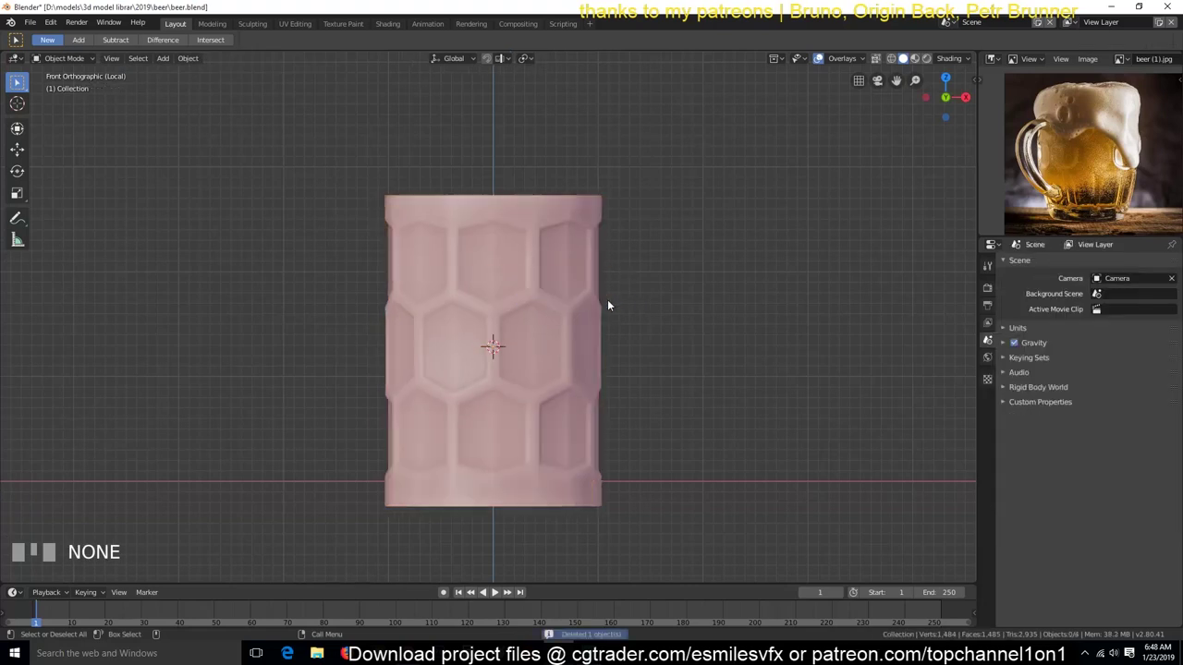
key(Tab)
click(498, 593)
key(o)
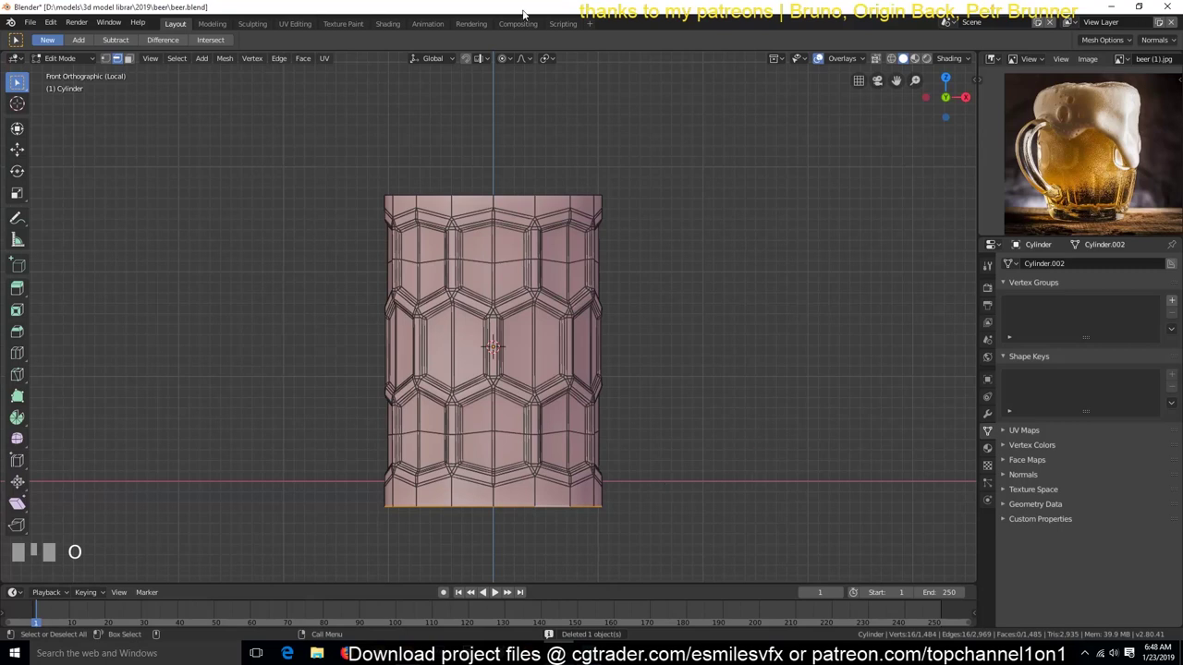
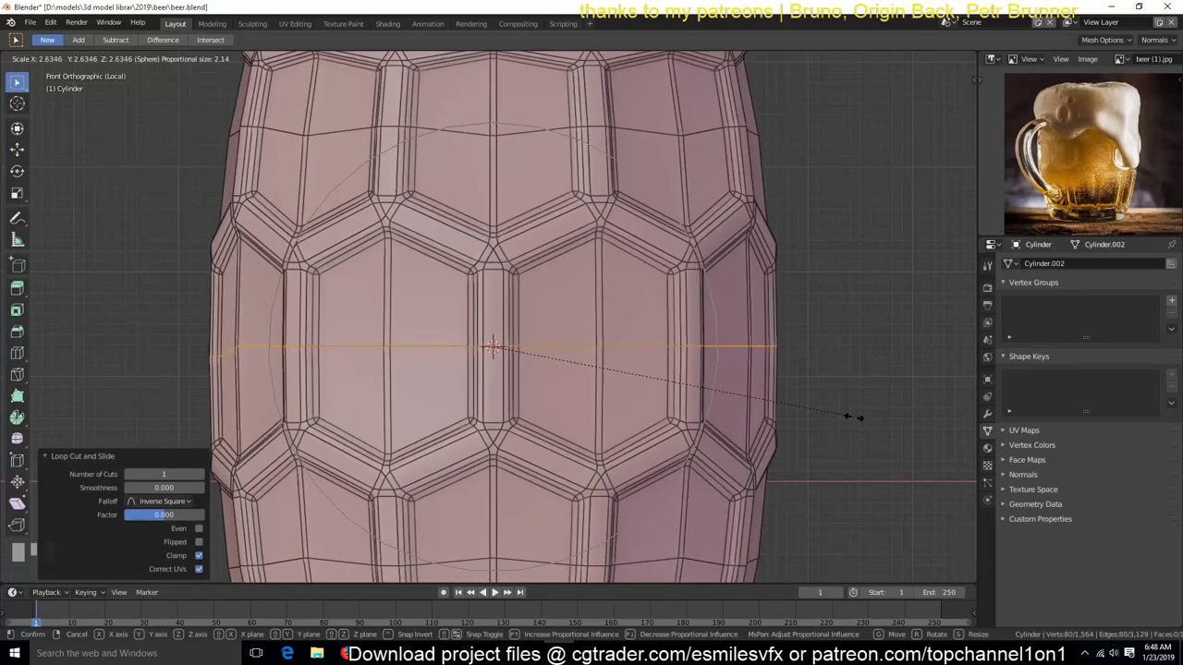
key(Tab)
scroll(down, 3)
key(s)
Flatten the bottom rim vertices to a level plane.
key(Tab)
click(550, 346)
key(s)
right_click(550, 346)
key(o)
key(s)
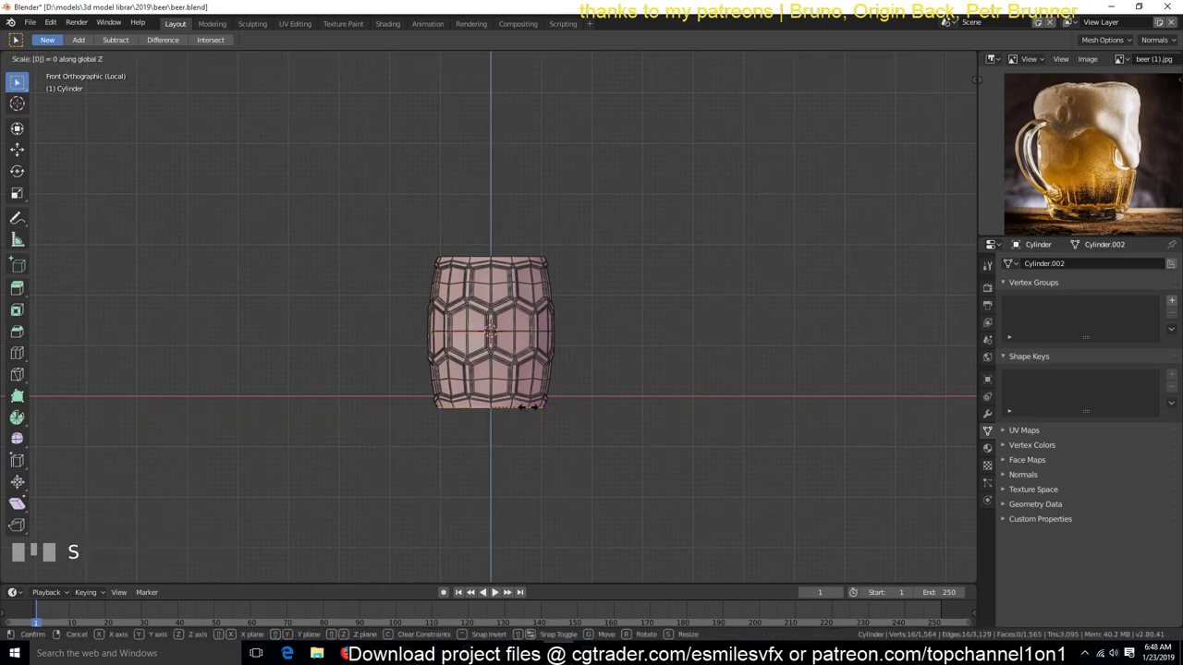
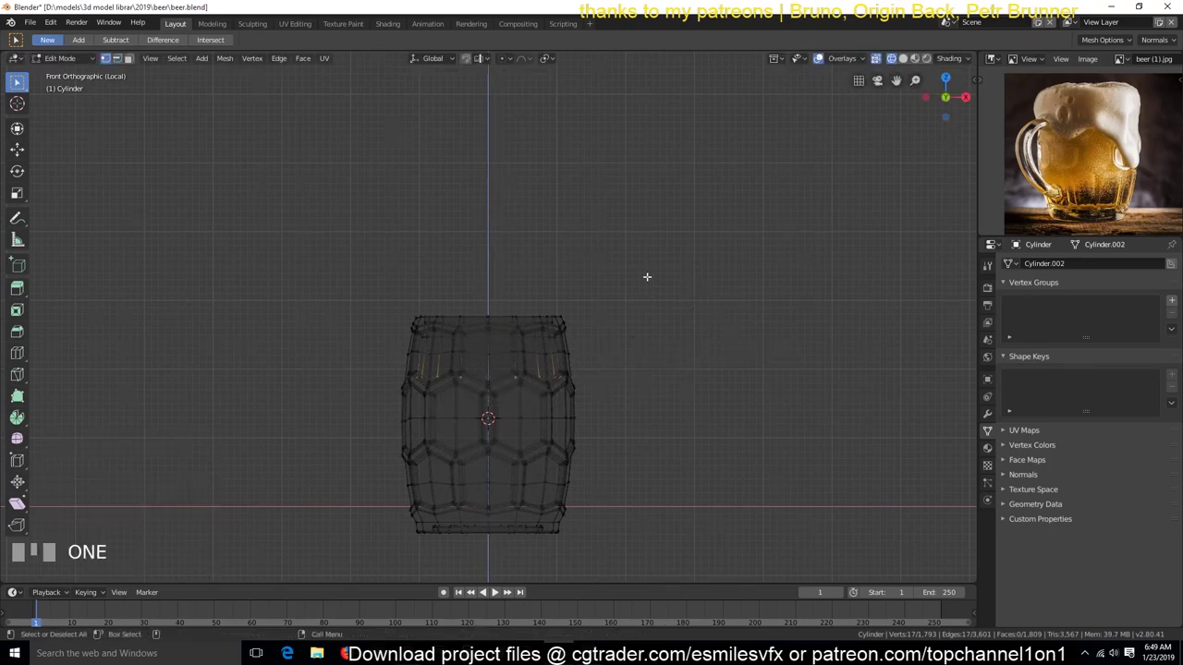
Extrude the inset top face downward to hollow out the mug's interior.
key(e)
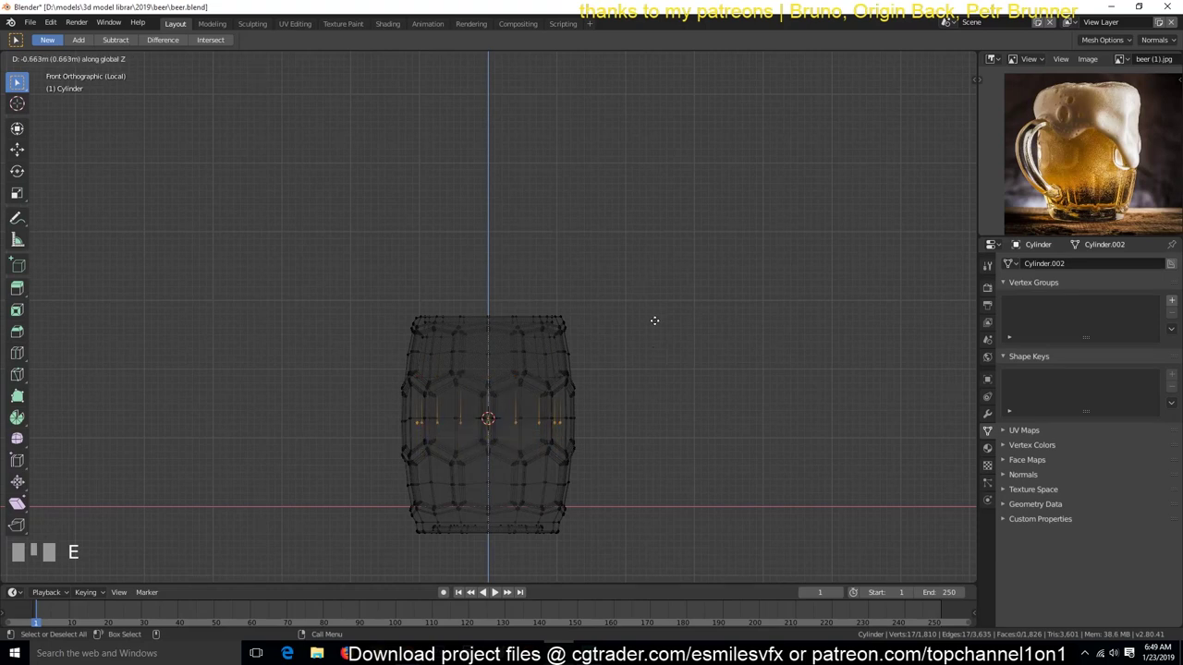
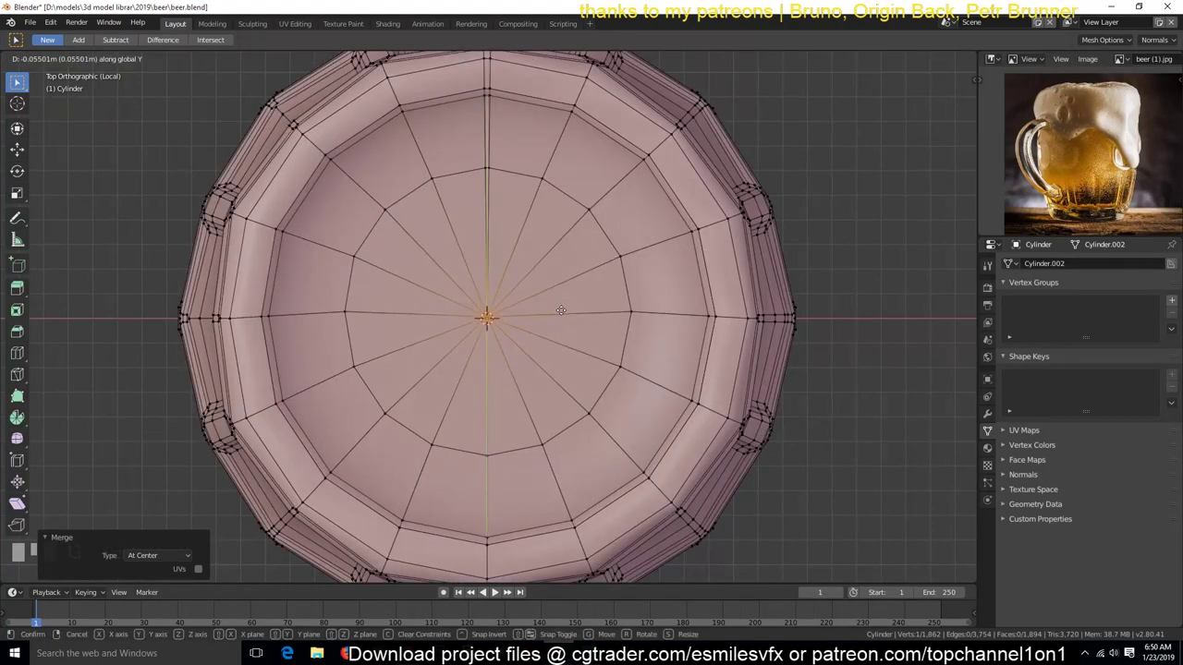
Add a concentric edge loop on the inner floor, slide it toward the wall, and save beer.blend.
key(ctrl+KP_Add)
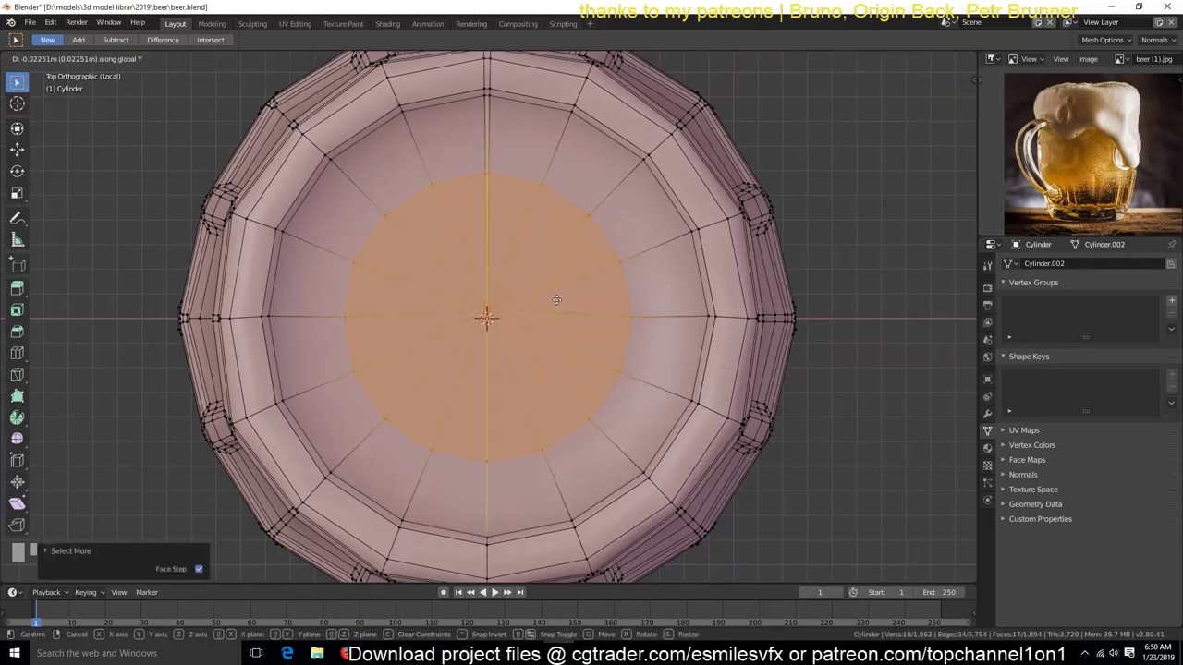
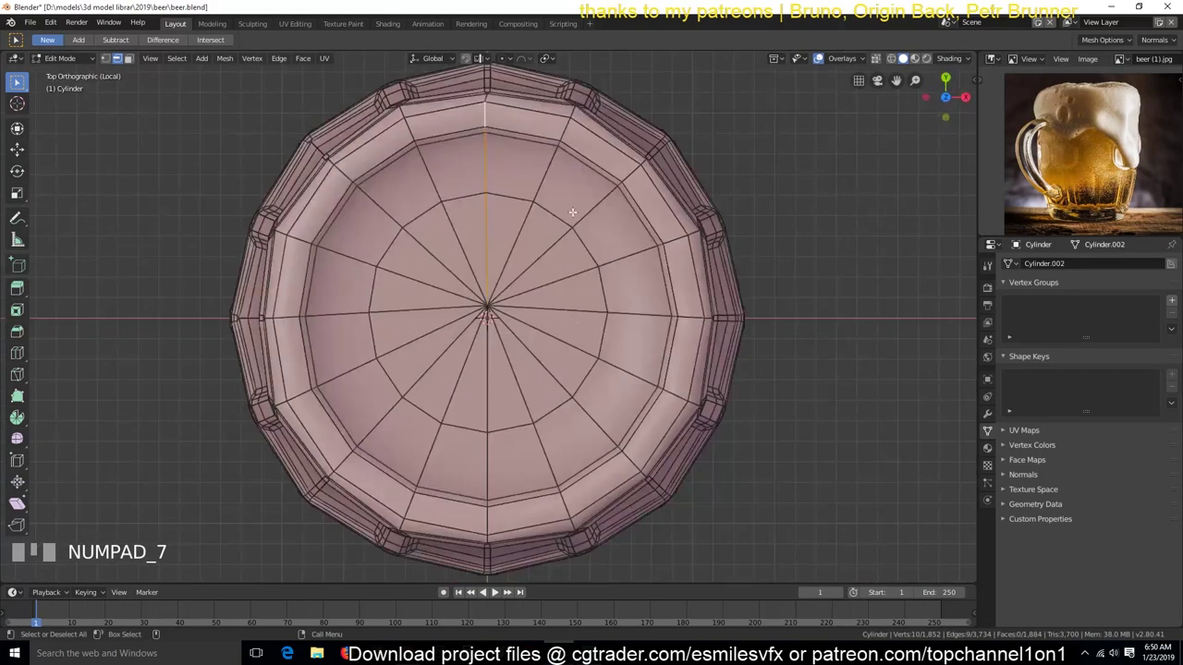
key(g)
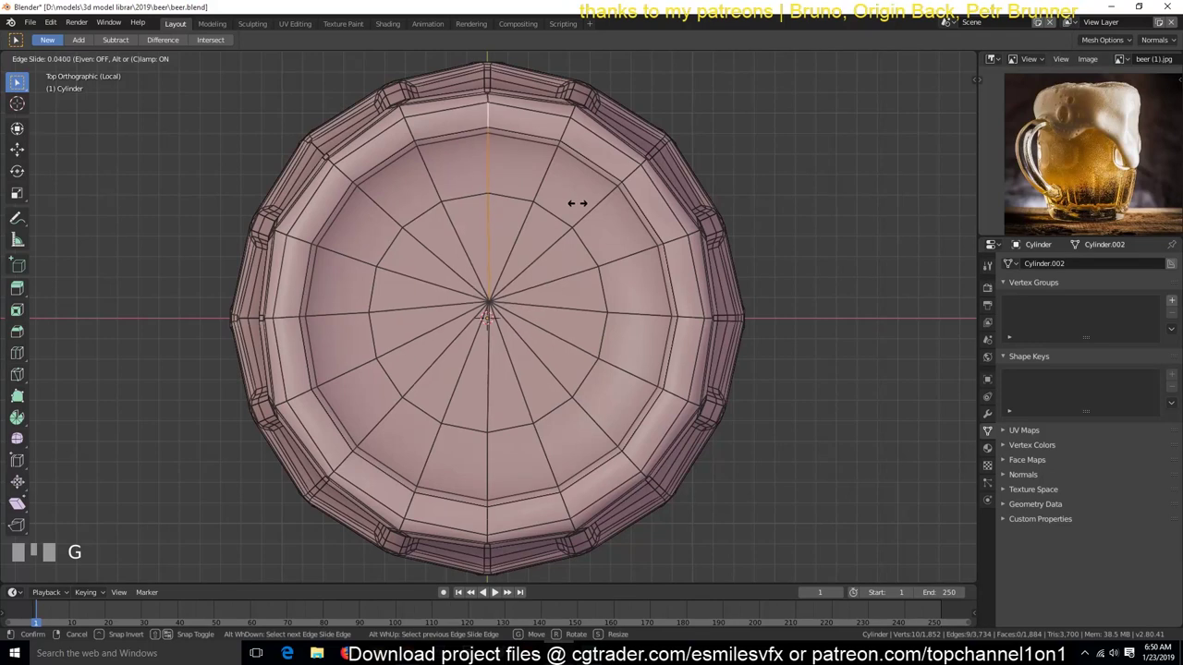
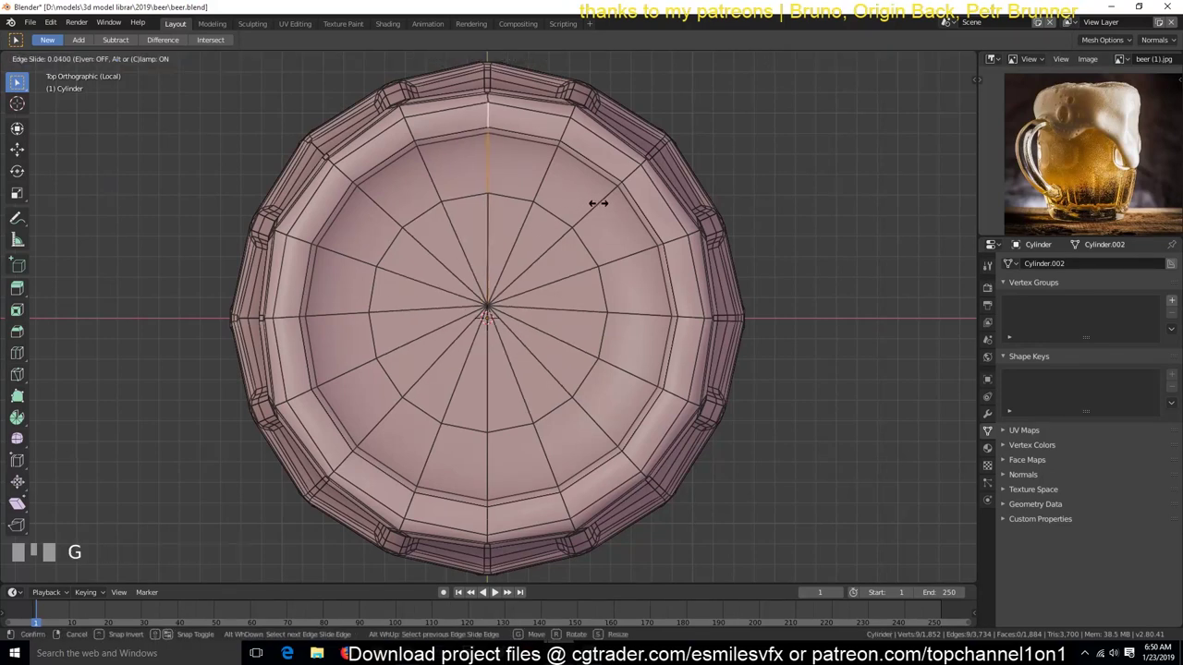
key(alt+a)
key(`)
key(Tab)
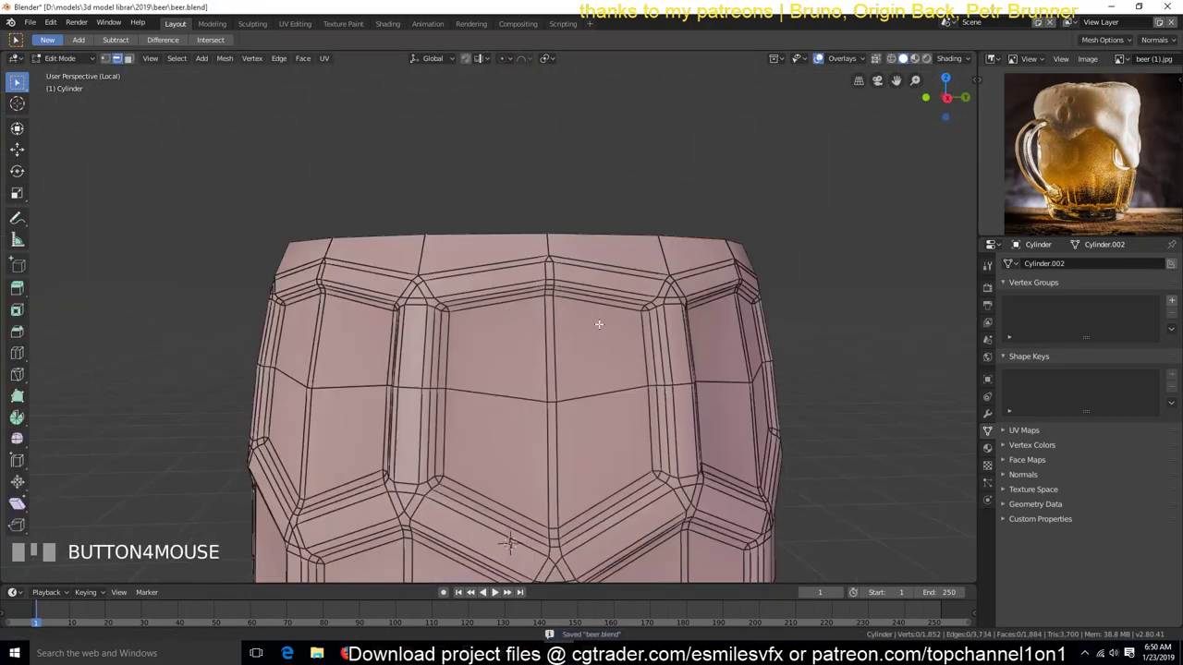
Remove the leftover Lattice modifier, keeping only Subdivision Surface, and save the file.
key(Tab)
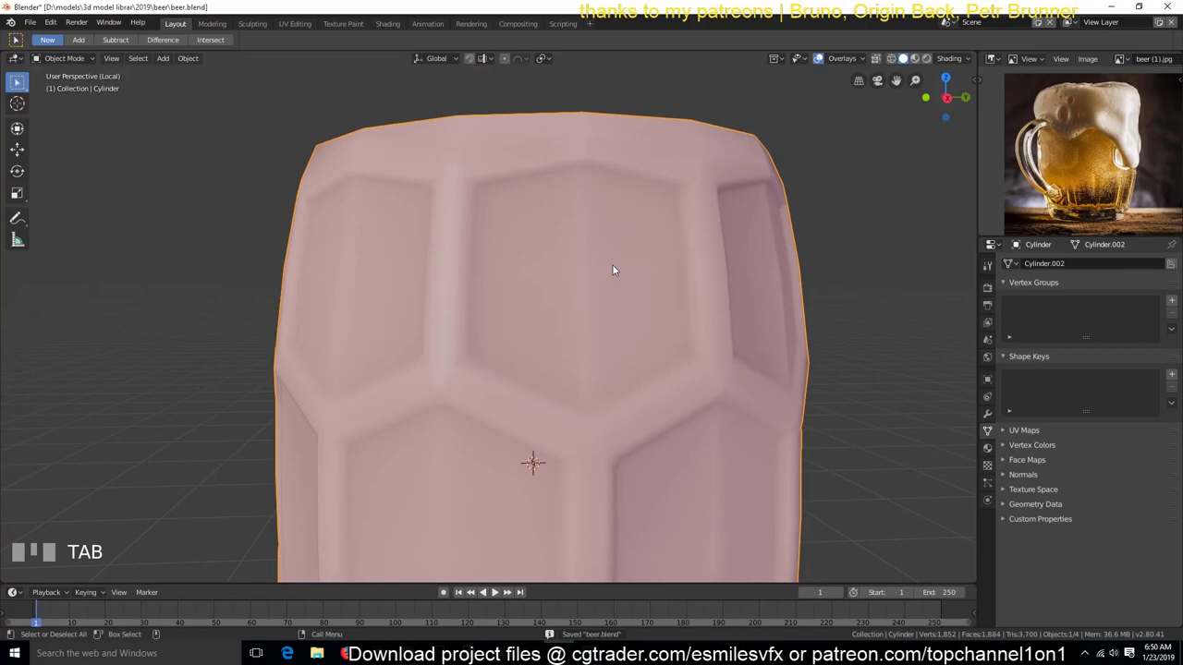
key(`)
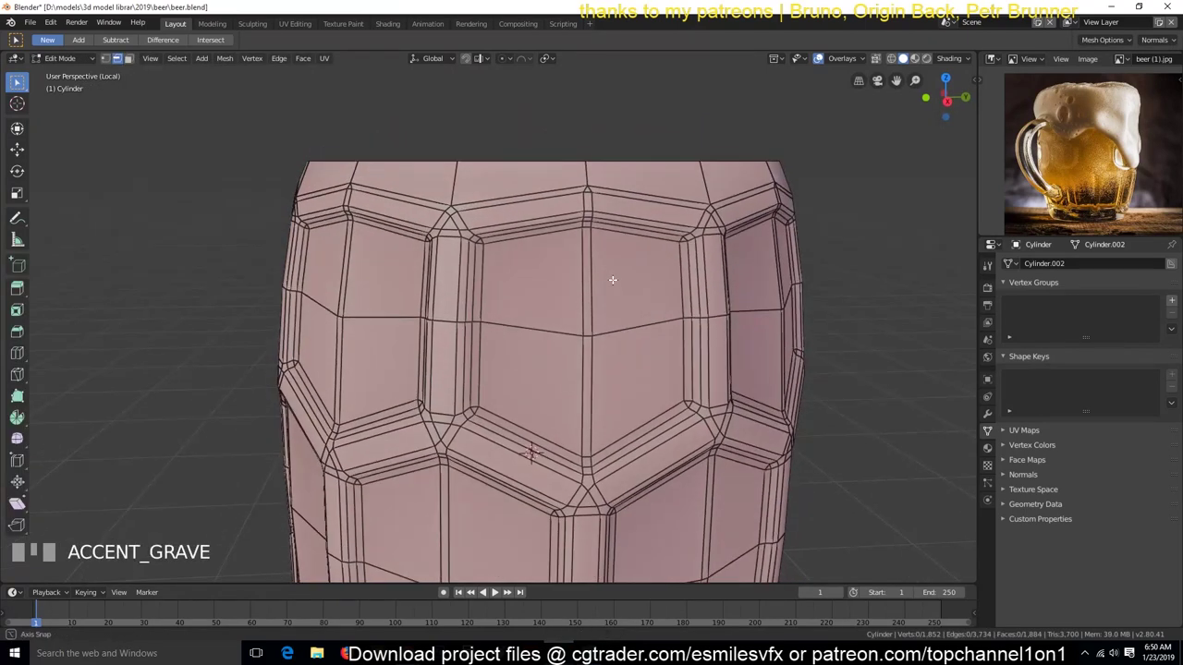
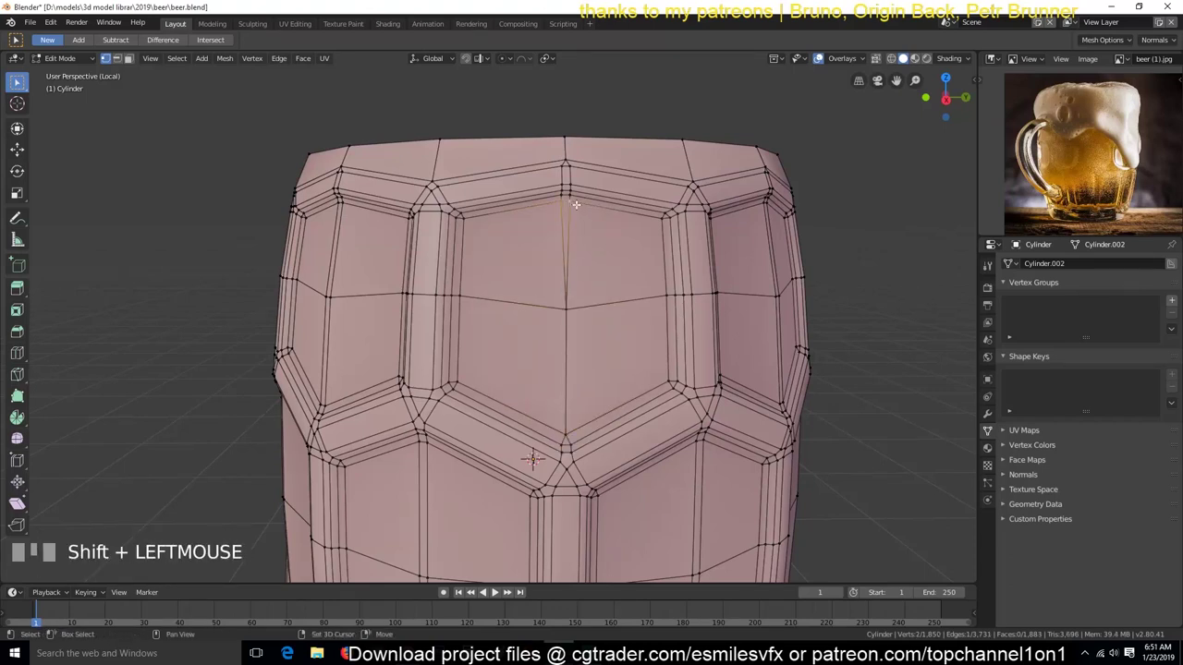
key(shift+r)
key(alt+a)
key(Tab)
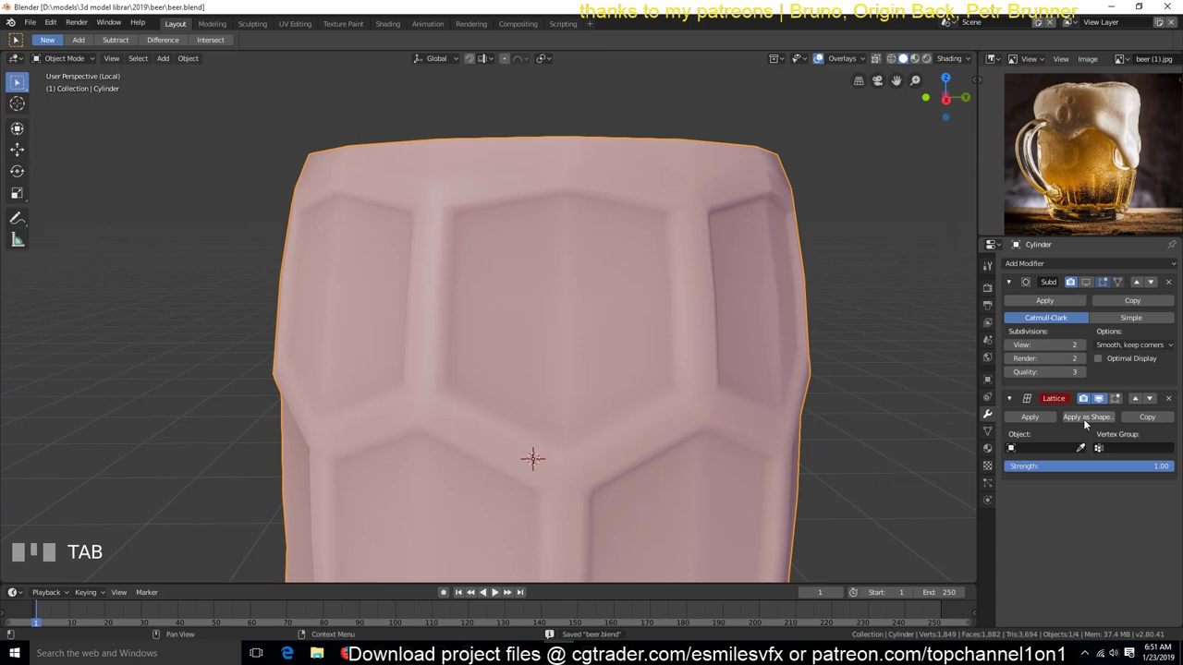
drag(498, 592, 497, 588)
Toggle between Edit and Object Mode to check the smooth hollow honeycomb barrel.
scroll(down, 3)
key(alt+a)
key(`)
scroll(up, 3)
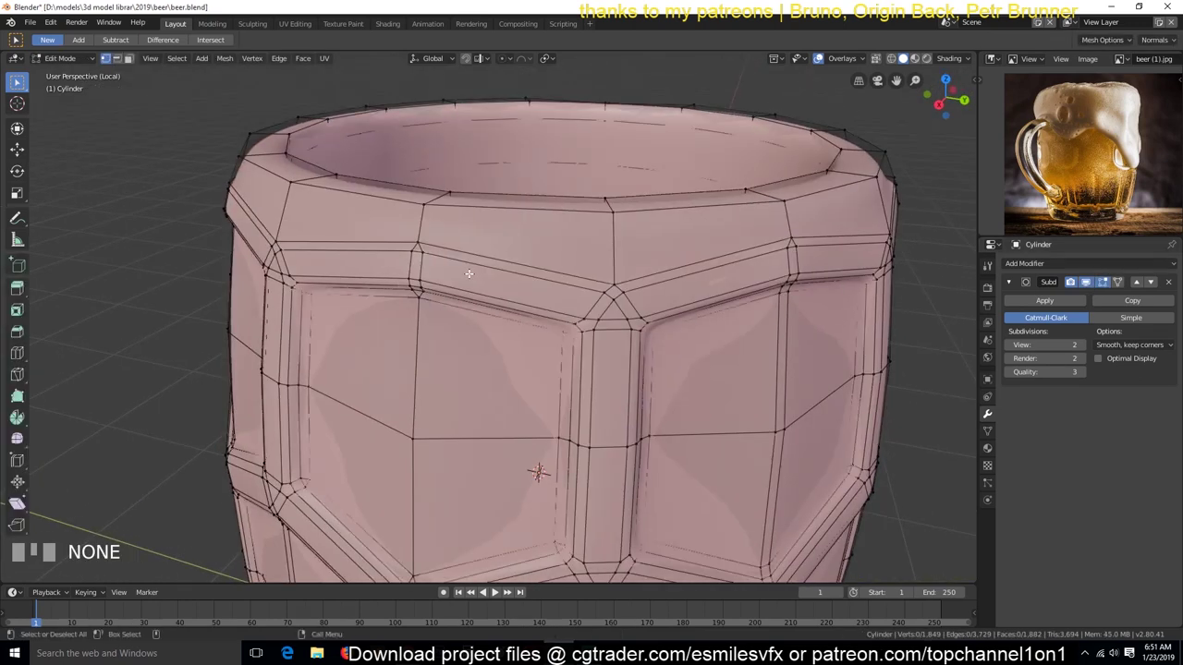
scroll(down, 3)
key(`)
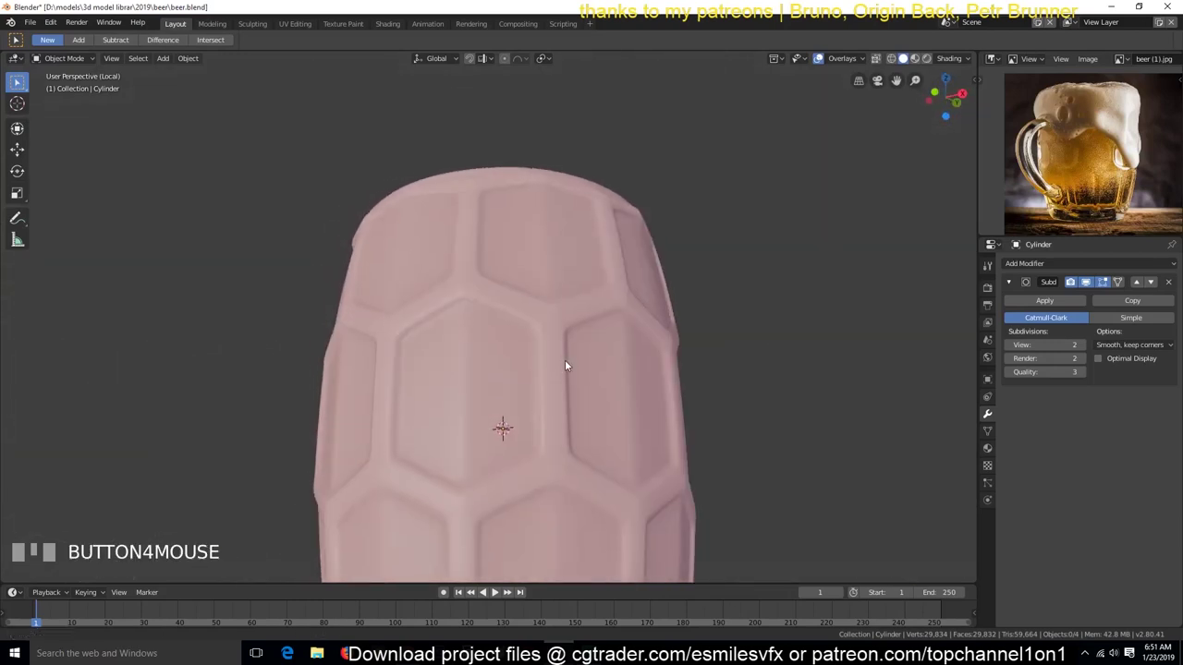
Frame the mug in front view and inspect the smoothed base in Edit Mode.
scroll(down, 3)
key(`)
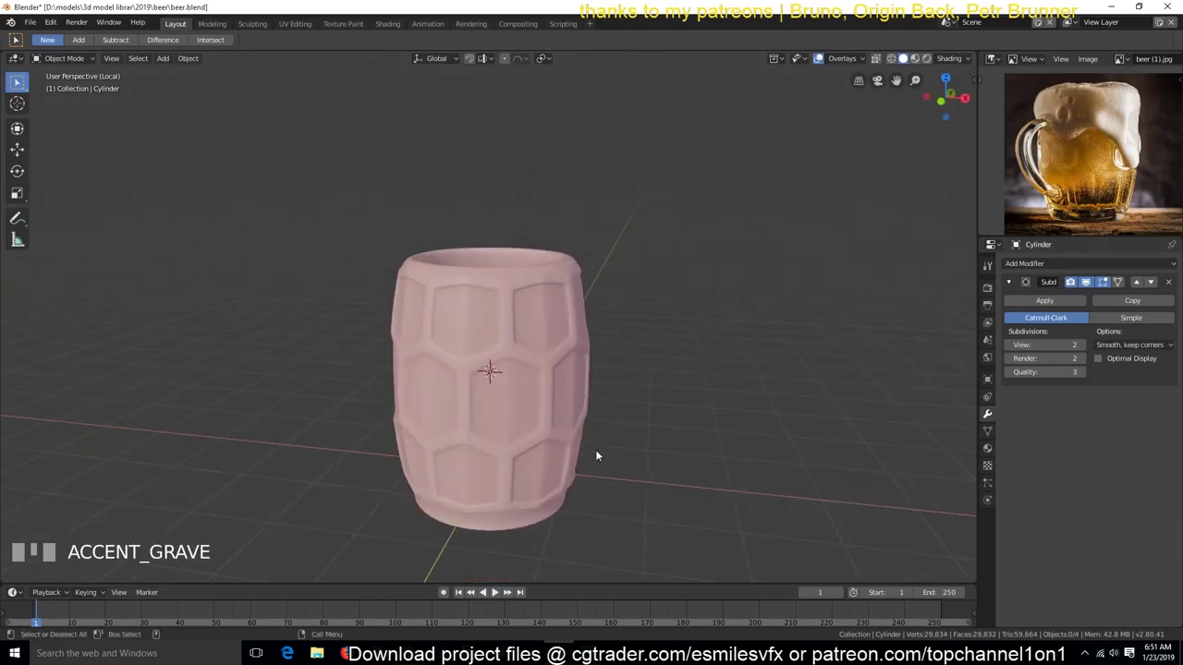
key(KP_1)
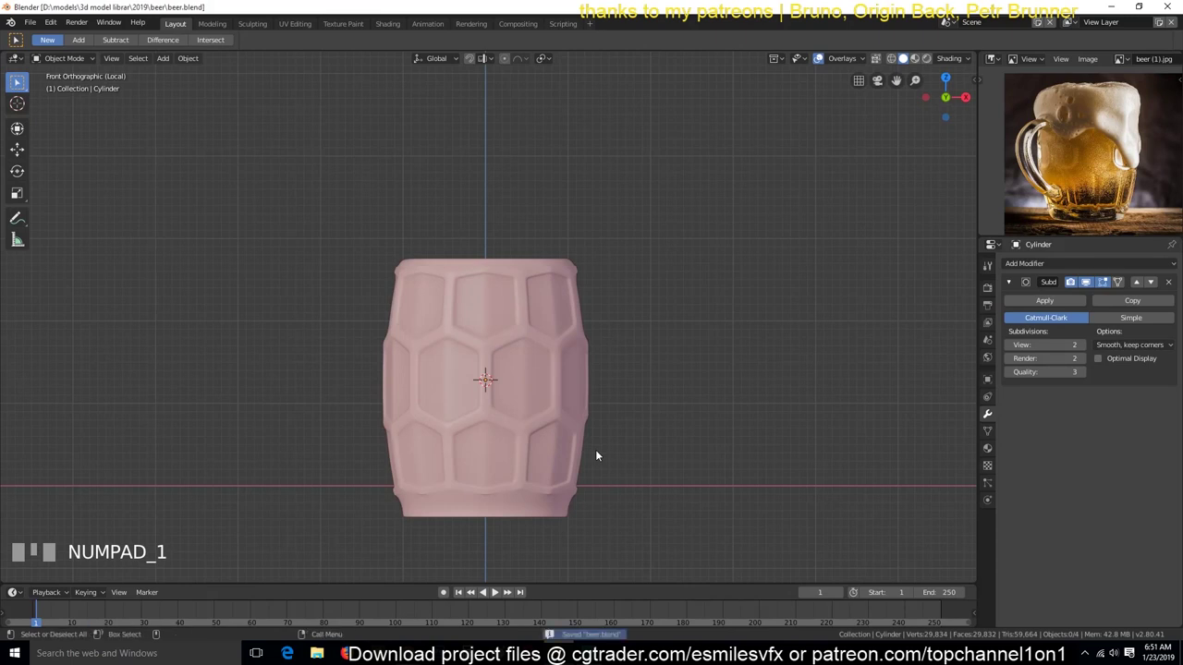
scroll(up, 3)
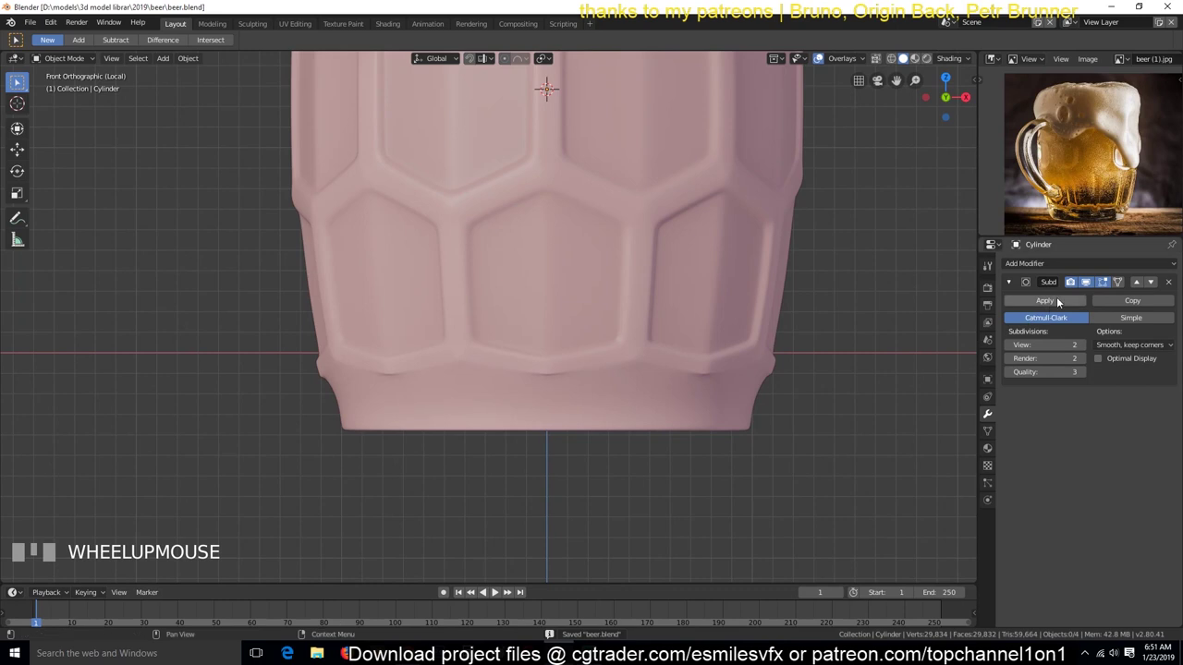
click(498, 593)
key(Tab)
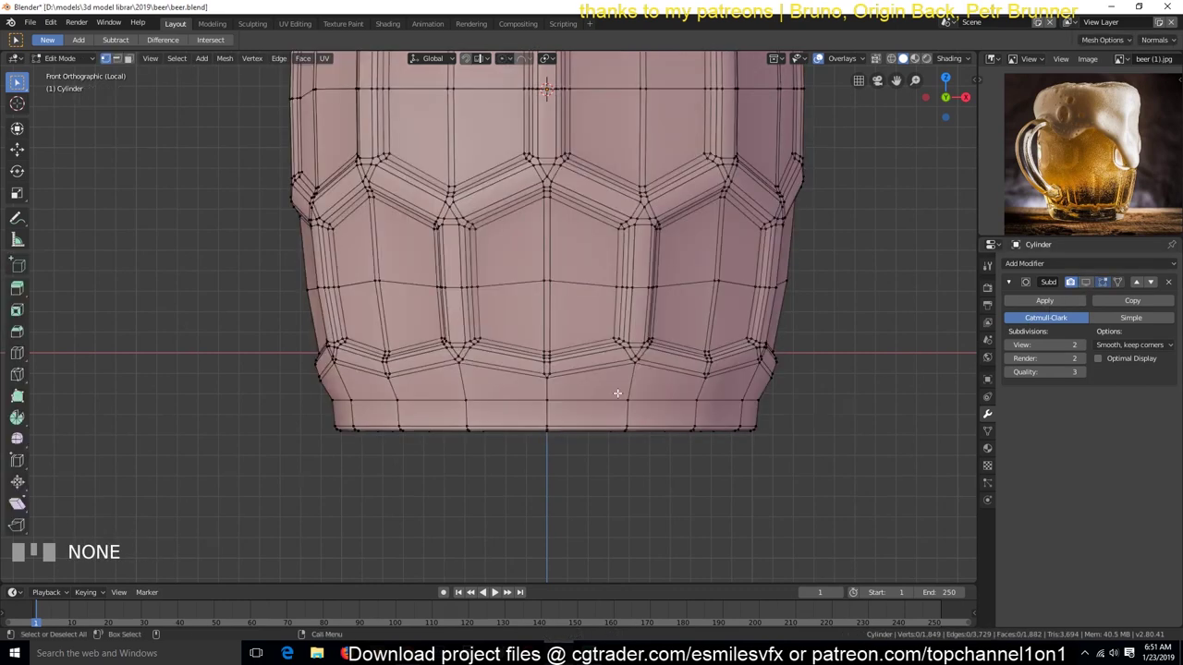
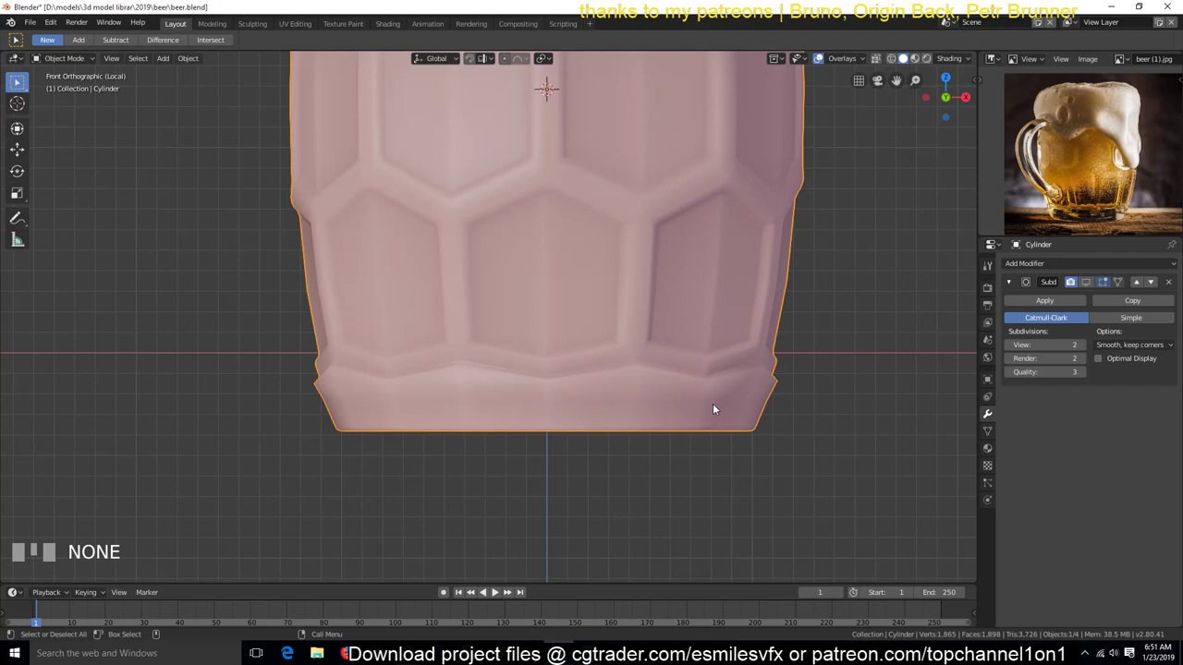
key(Tab)
click(498, 592)
key(s)
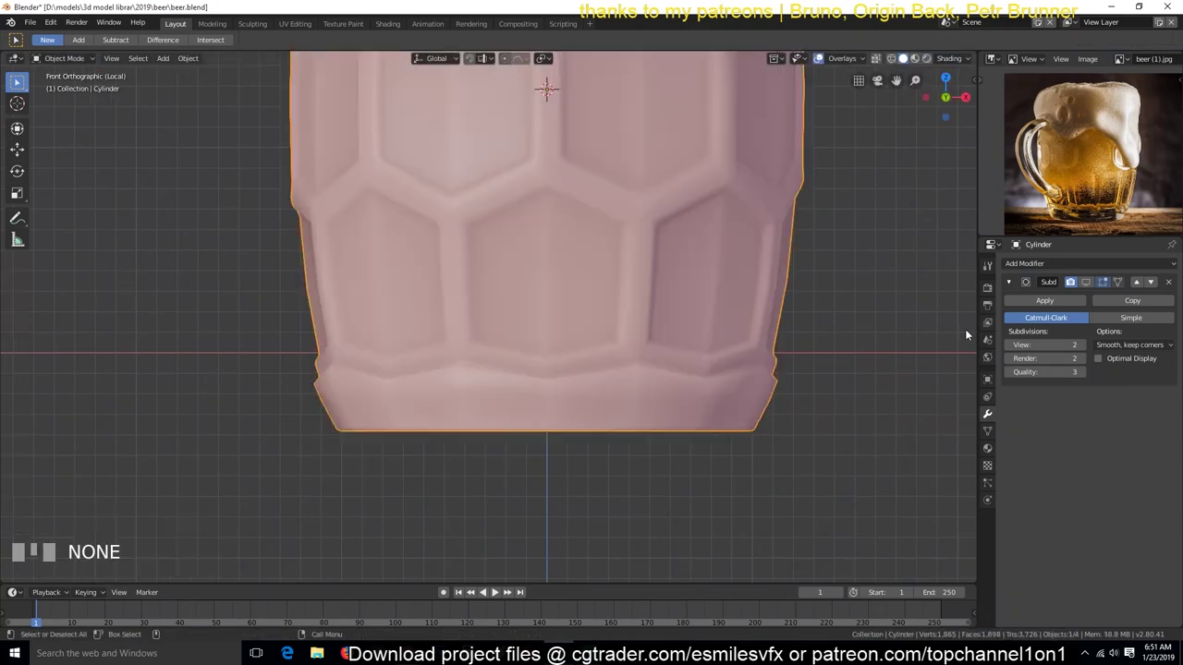
click(498, 592)
Add an edge loop near the mug's base, slide it downward for a crisper foot, and save.
scroll(down, 3)
key(alt+a)
key(`)
scroll(up, 3)
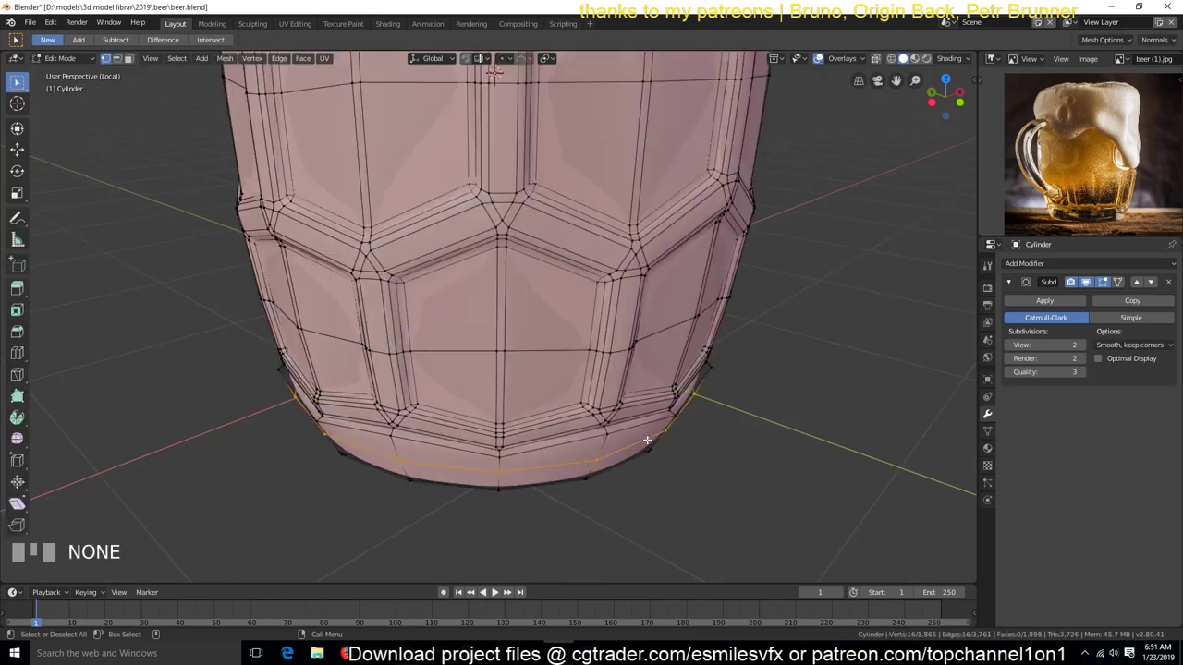
key(`)
scroll(up, 3)
key(`)
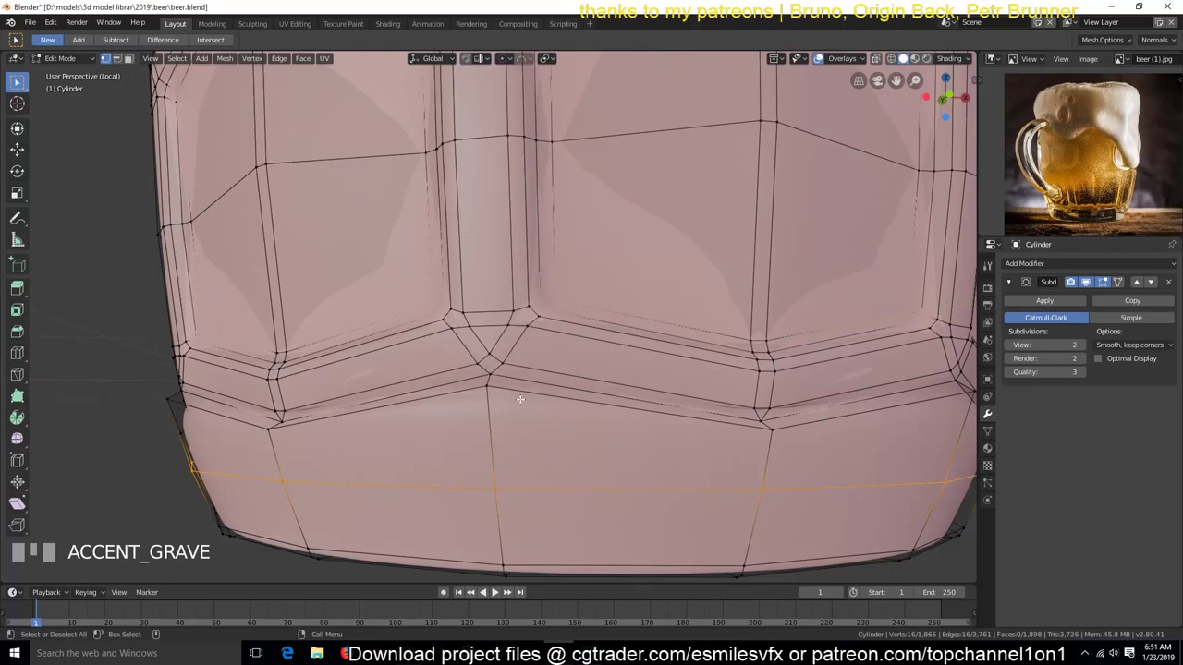
scroll(down, 3)
scroll(down, 3)
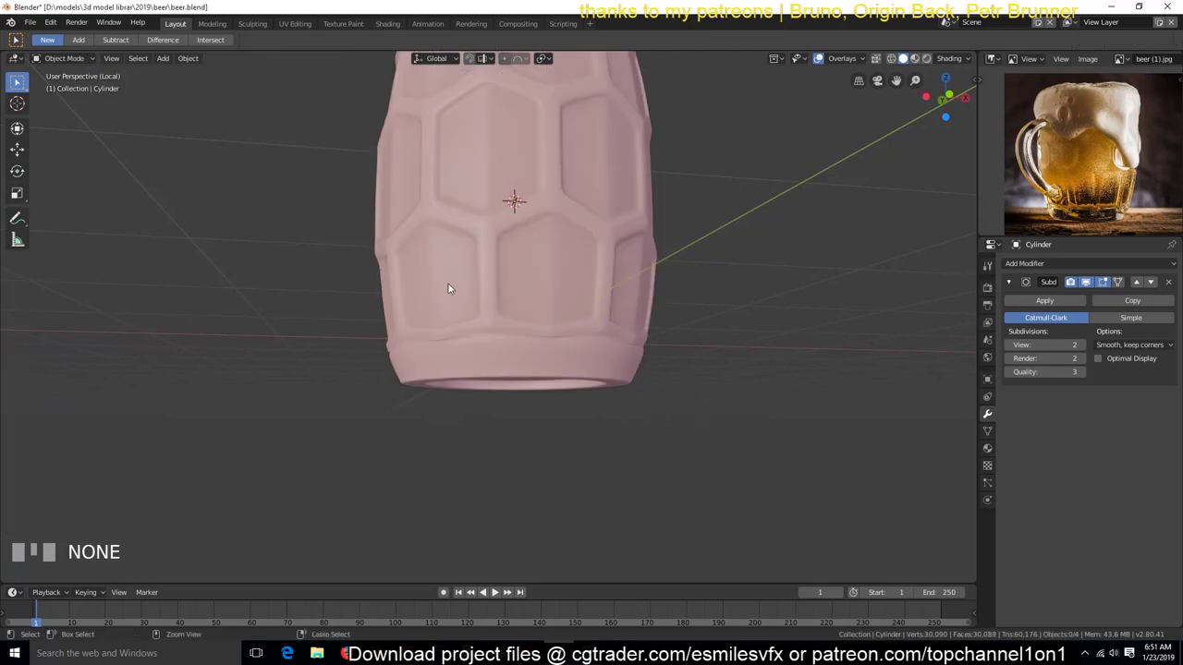
Return to front view and select an edge in the honeycomb band in Edit Mode.
drag(497, 592, 498, 592)
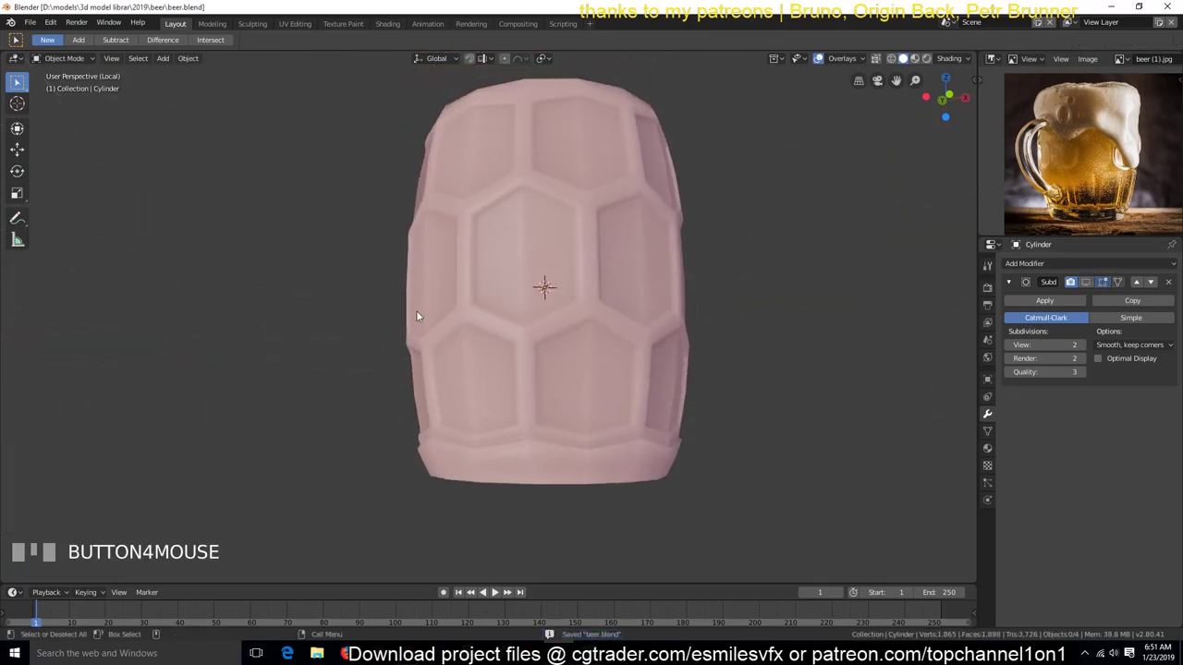
key(`)
key(KP_1)
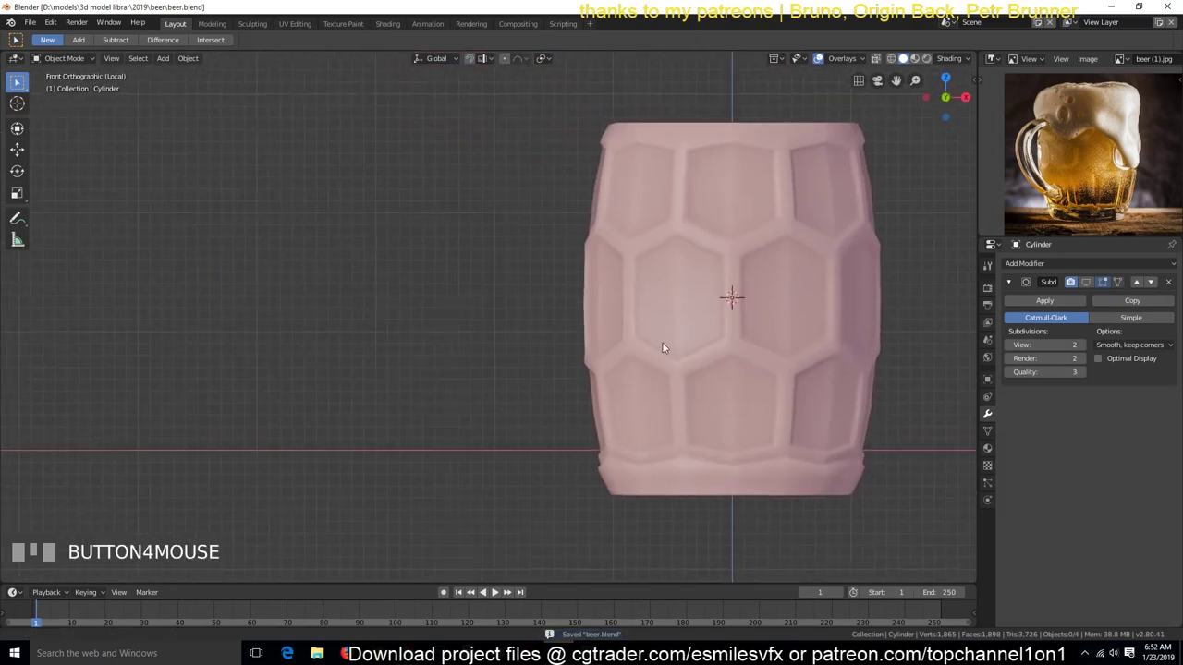
key(`)
key(alt+a)
scroll(up, 3)
scroll(up, 3)
key(`)
click(498, 593)
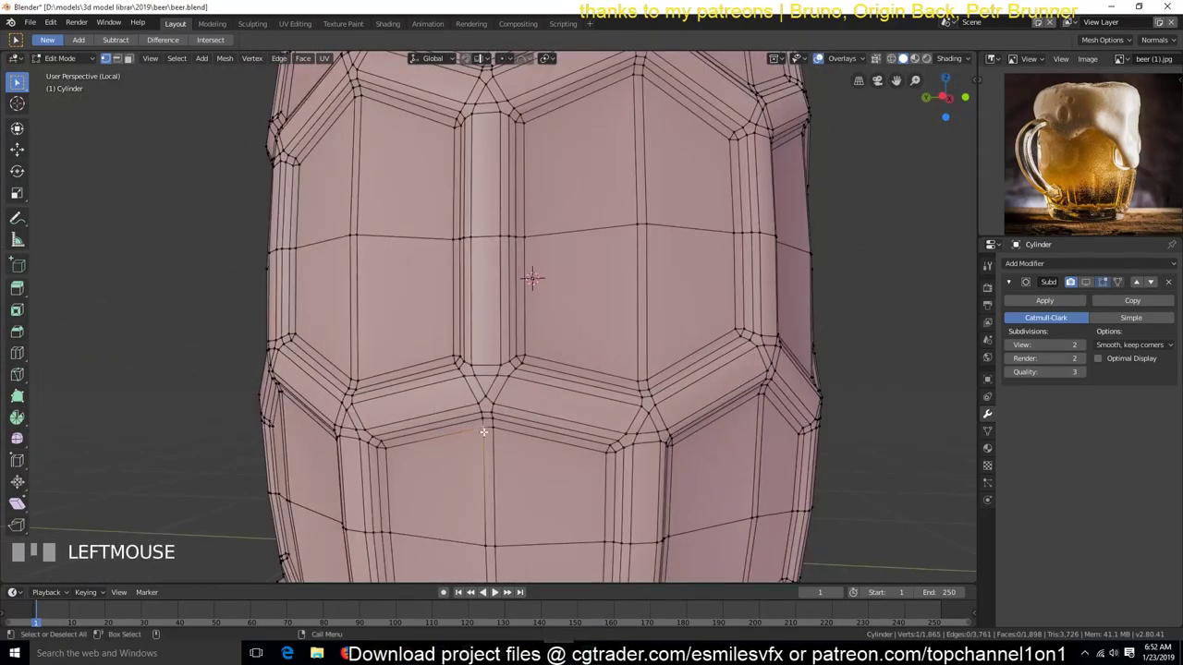
click(498, 593)
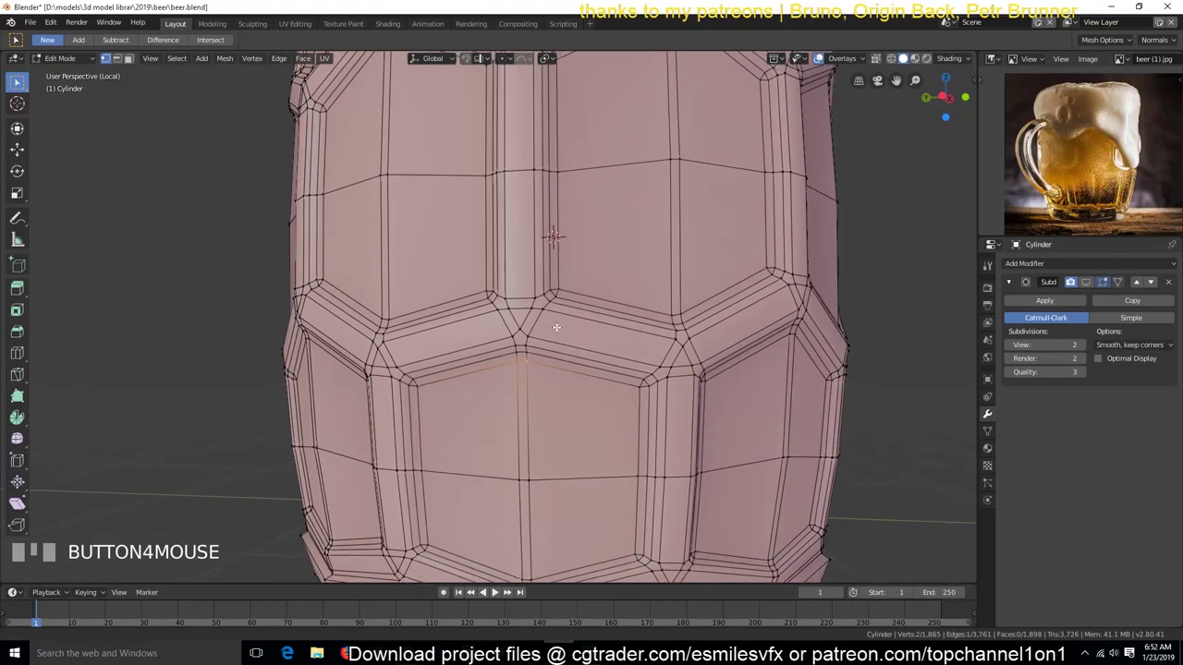
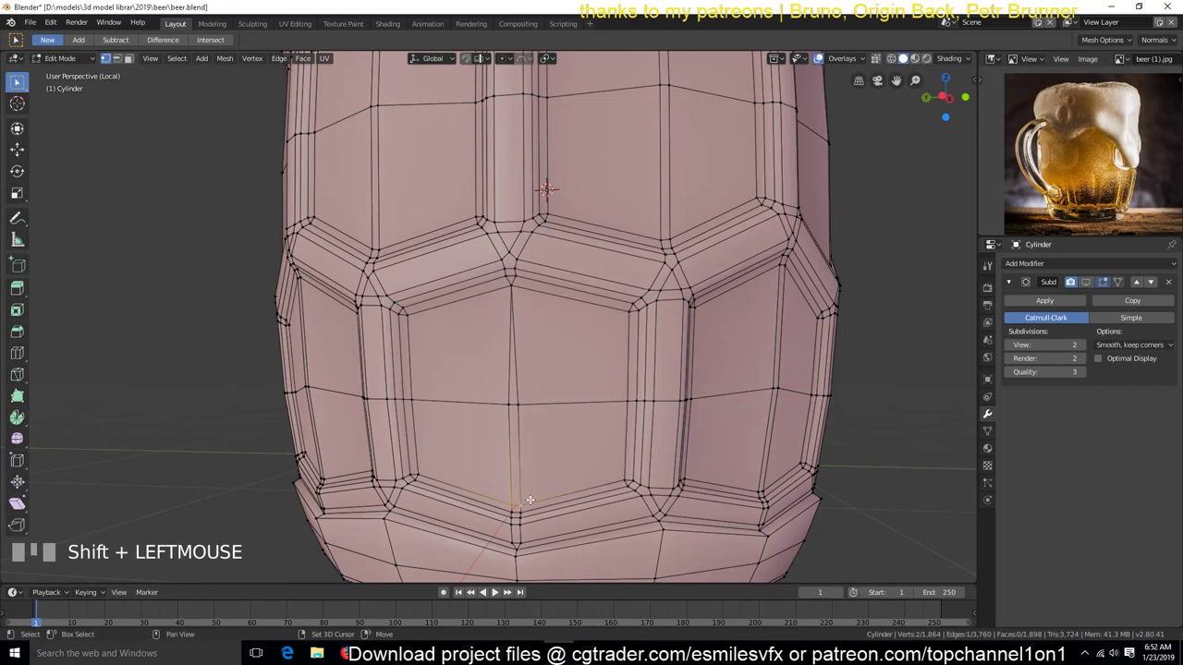
Select two honeycomb junction vertices and vertex-bevel them into rounded patches with 2 segments.
key(shift+r)
click(498, 592)
key(shift+r)
key(alt+a)
scroll(down, 3)
click(498, 592)
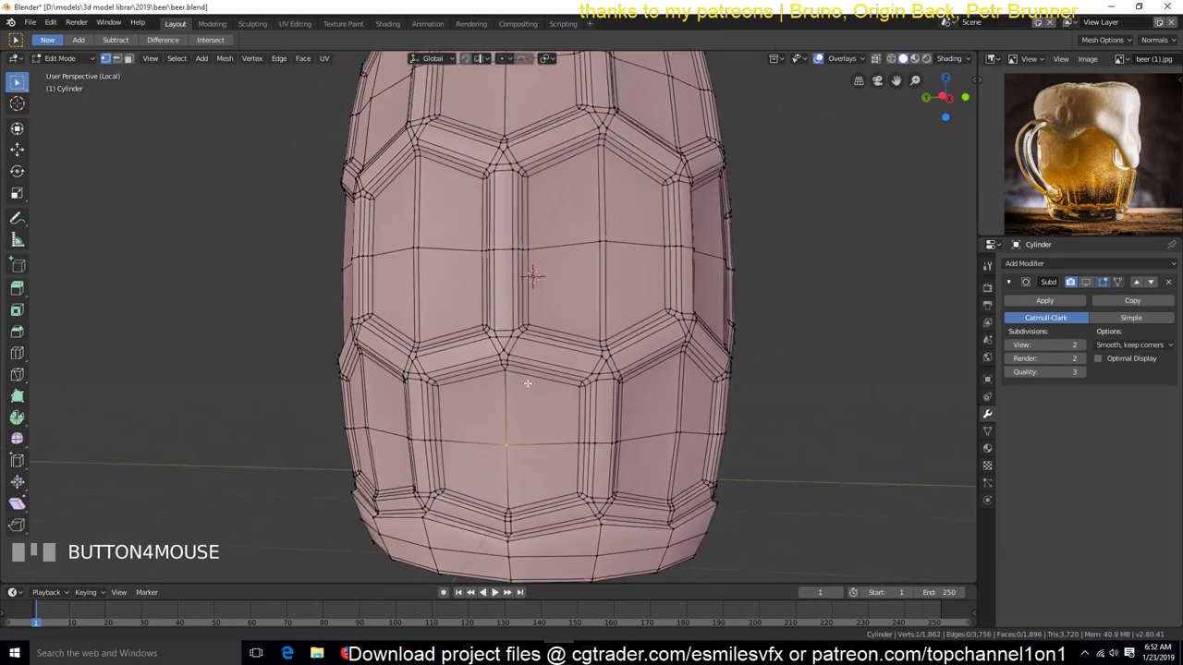
click(498, 593)
key(KP_7)
key(`)
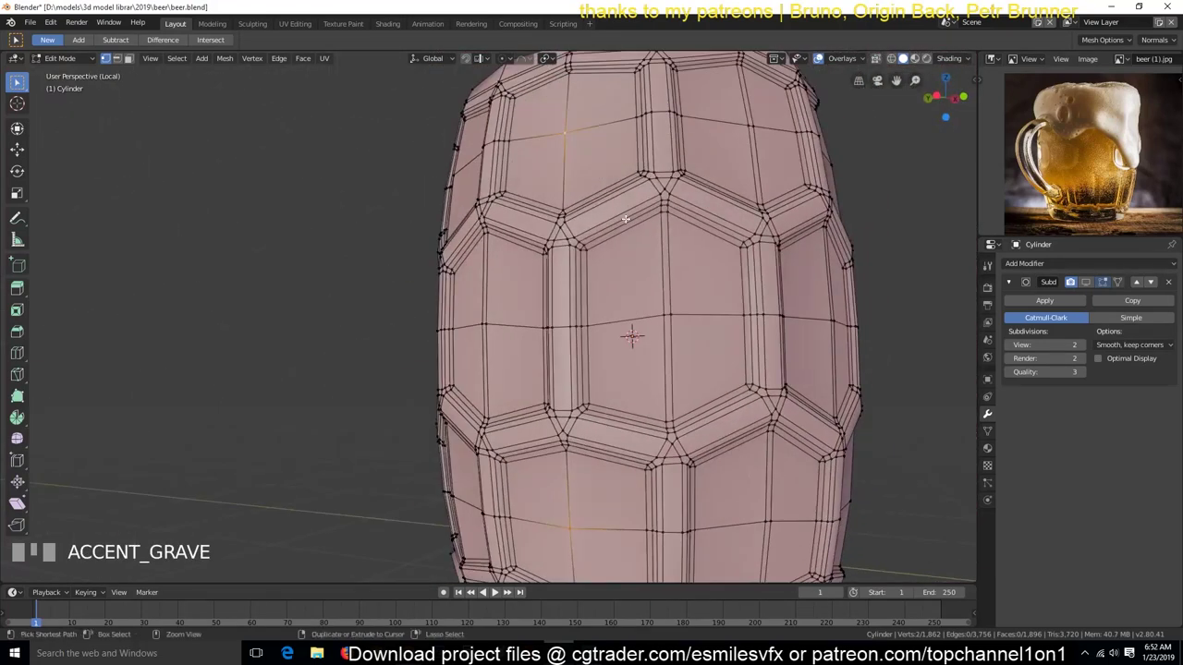
Cut the first knife edges from the octagon's corners to the cell's upper corners.
key(ctrl+shift+b)
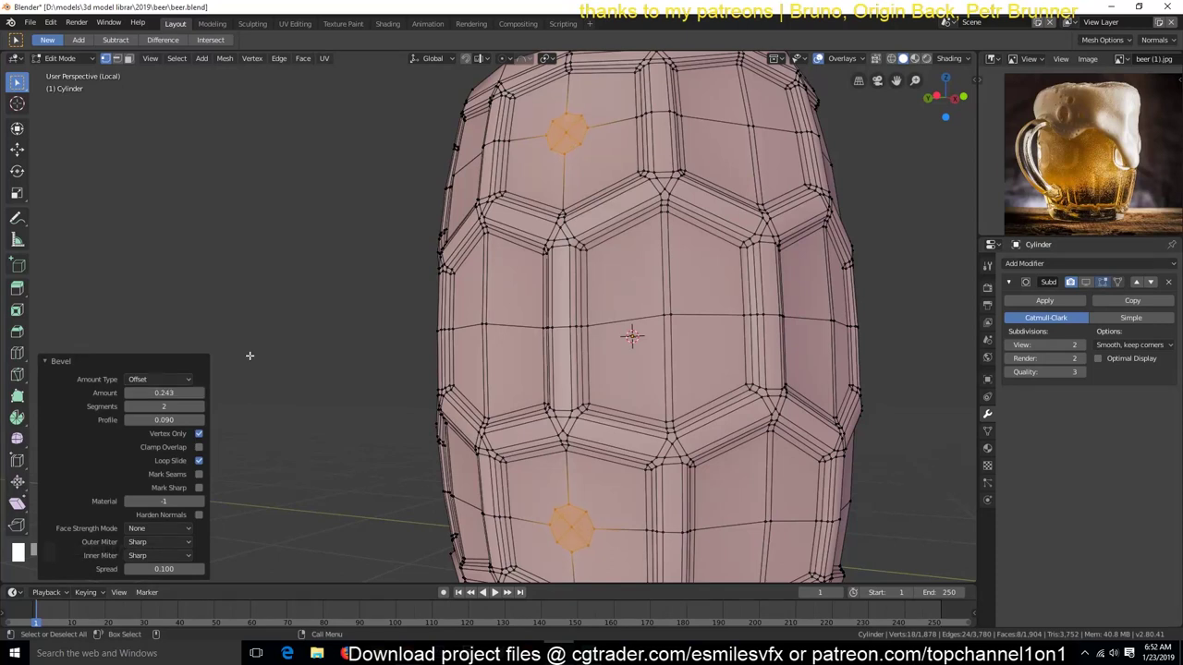
key(e)
drag(498, 592, 498, 592)
key(alt+a)
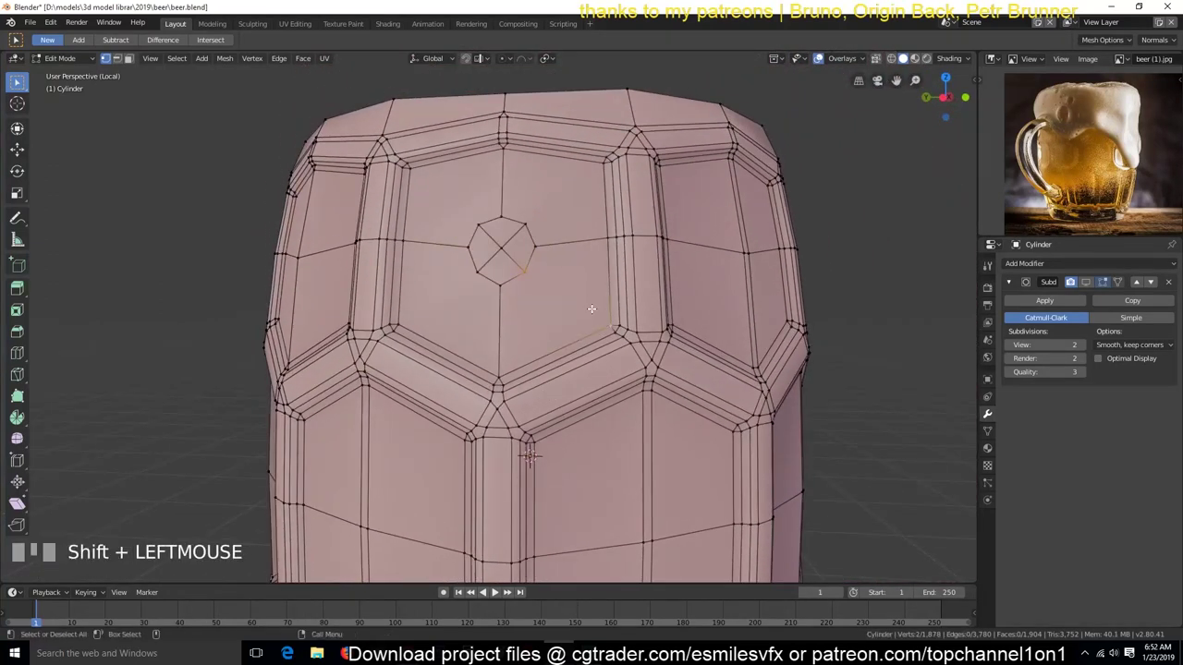
key(j)
key(alt+a)
double_click(498, 592)
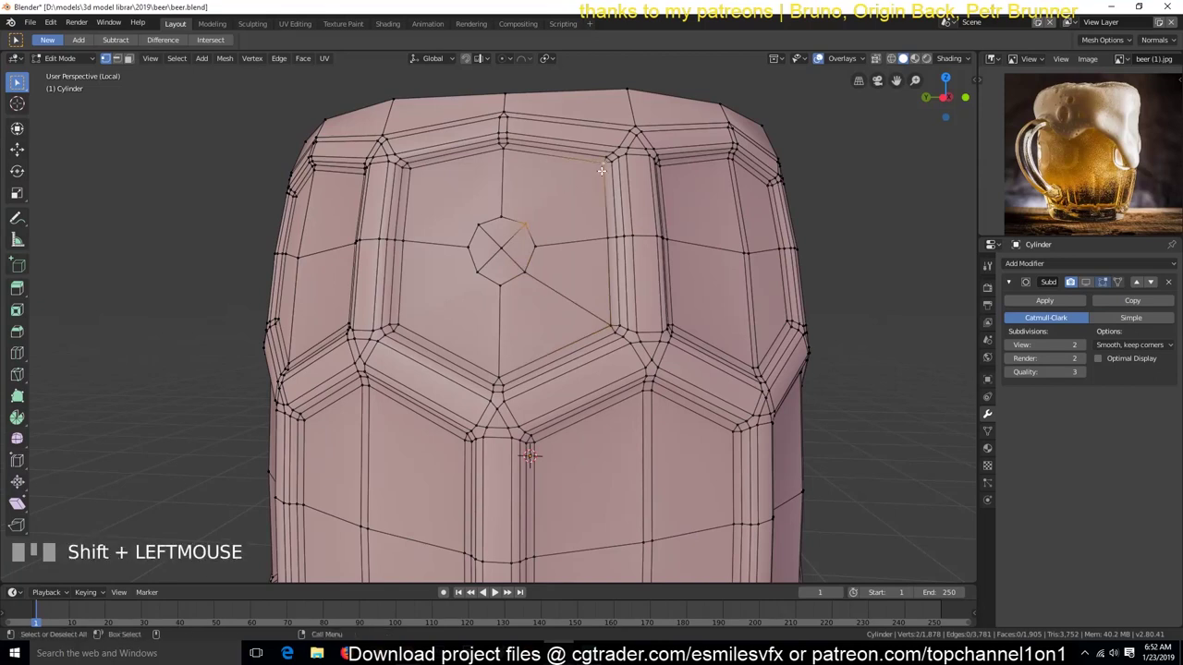
key(j)
Cut the remaining edges to the cell's top-left and side corners and leave the Knife tool.
click(498, 592)
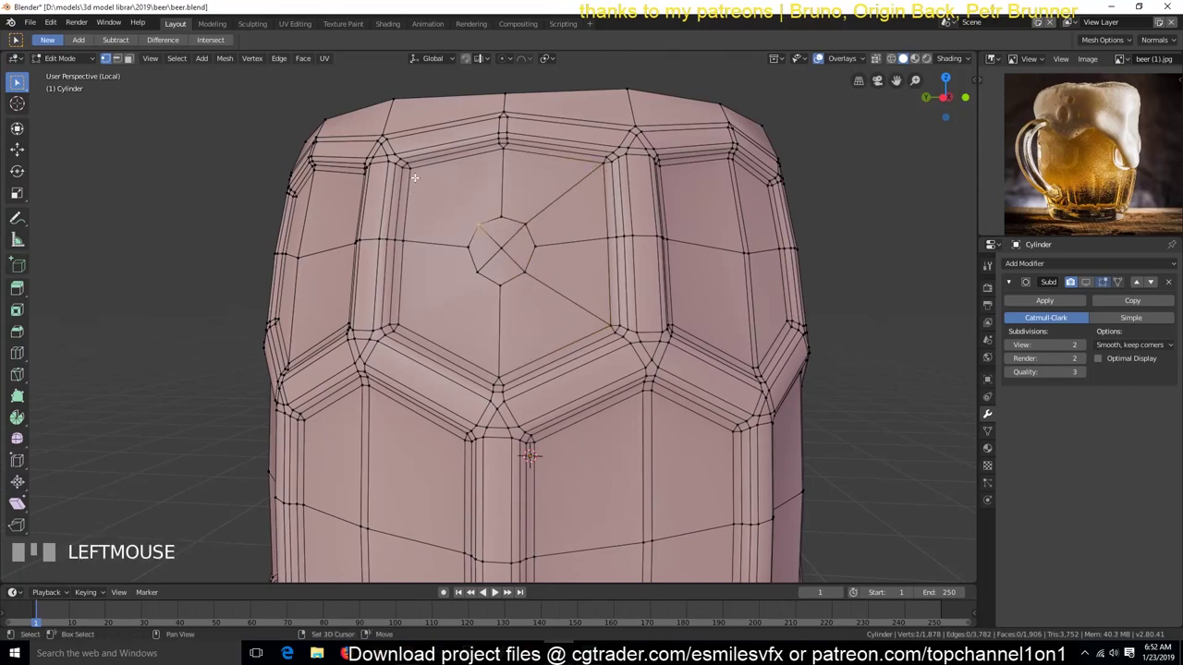
click(498, 592)
key(j)
click(498, 592)
click(498, 592)
key(j)
key(alt+a)
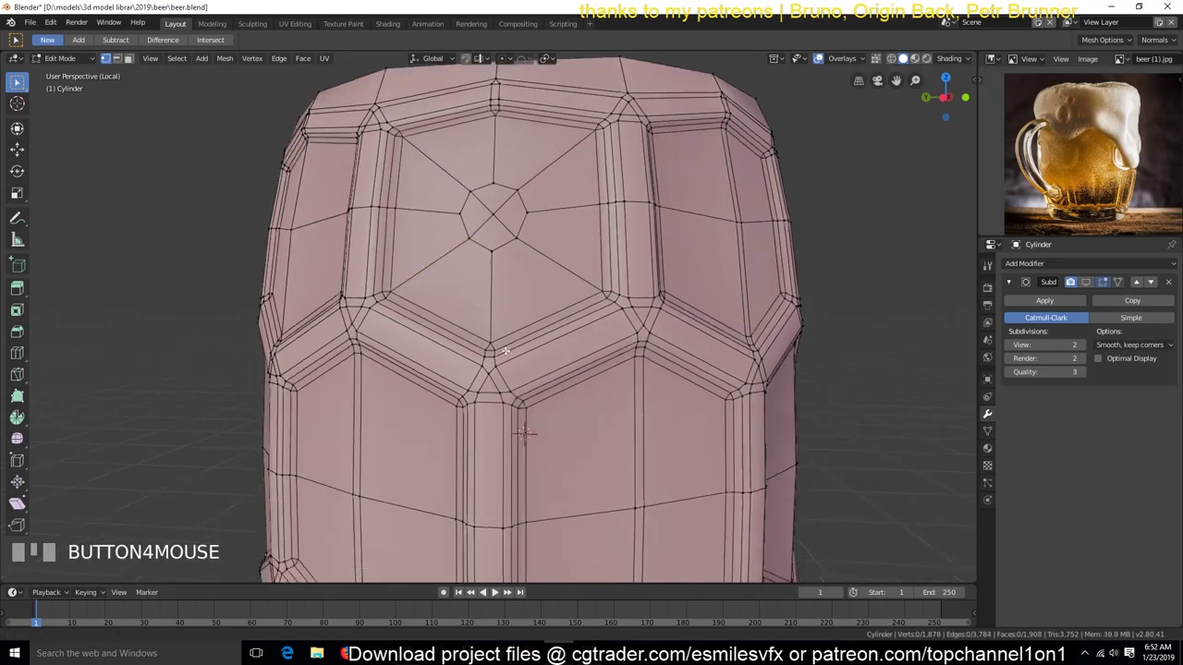
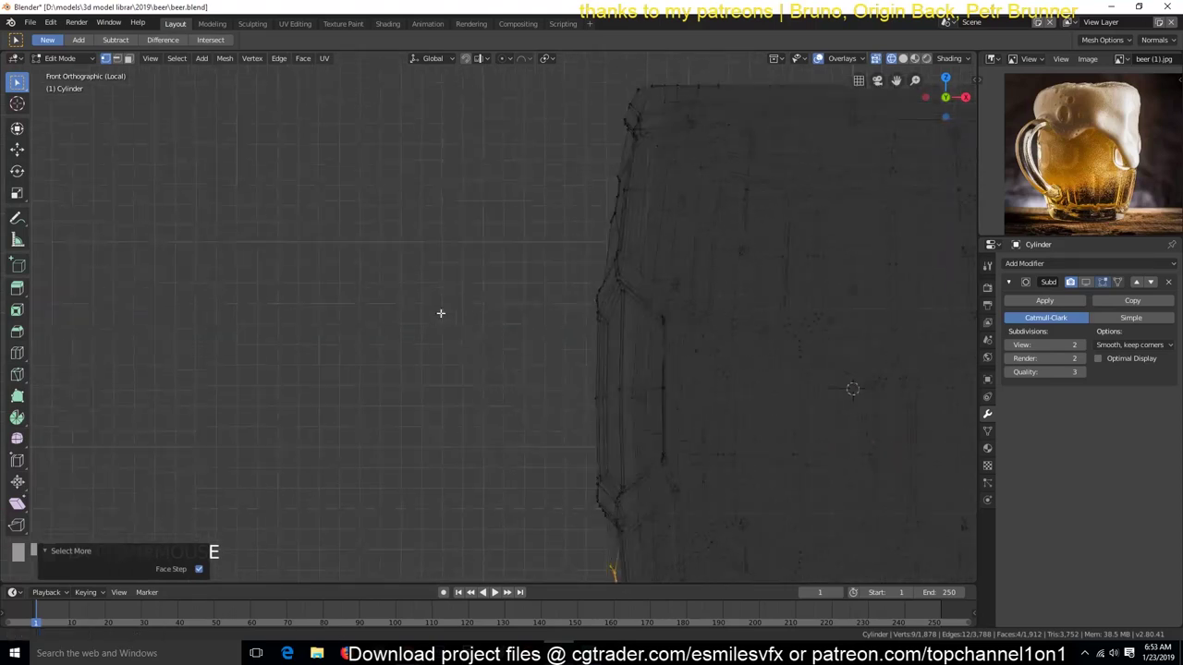
From a side vertex in front X-ray view, extrude vertices tracing the handle profile beside the barrel.
scroll(down, 3)
key(alt+a)
key(`)
click(498, 592)
key(KP_3)
key(KP_1)
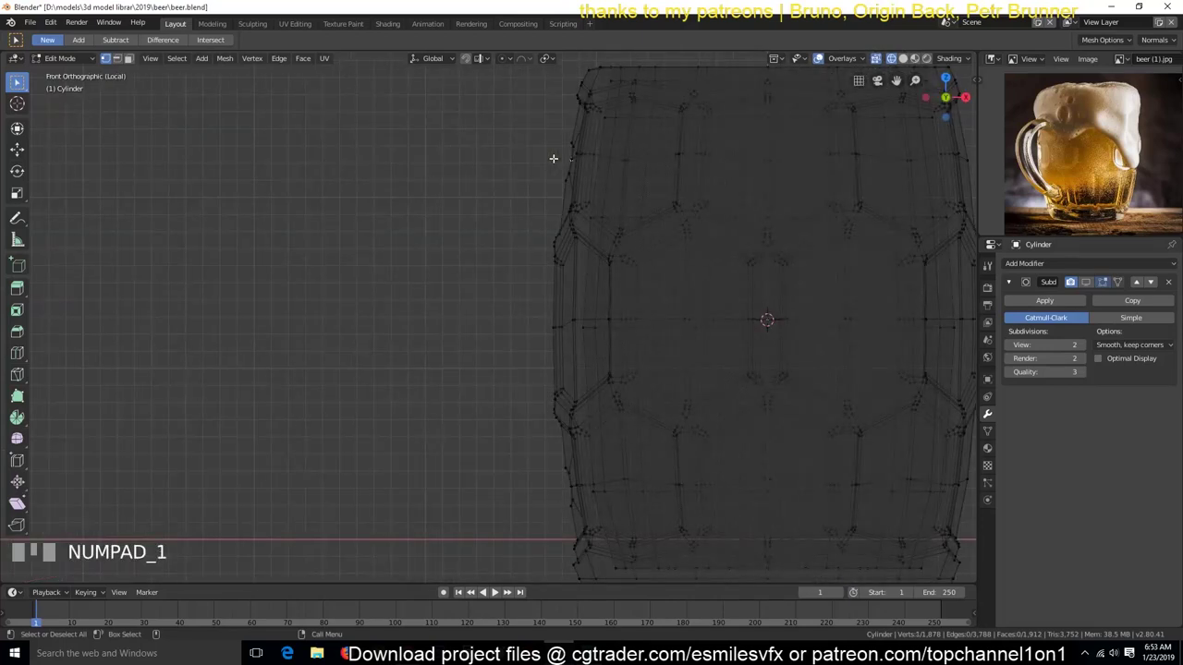
key(e)
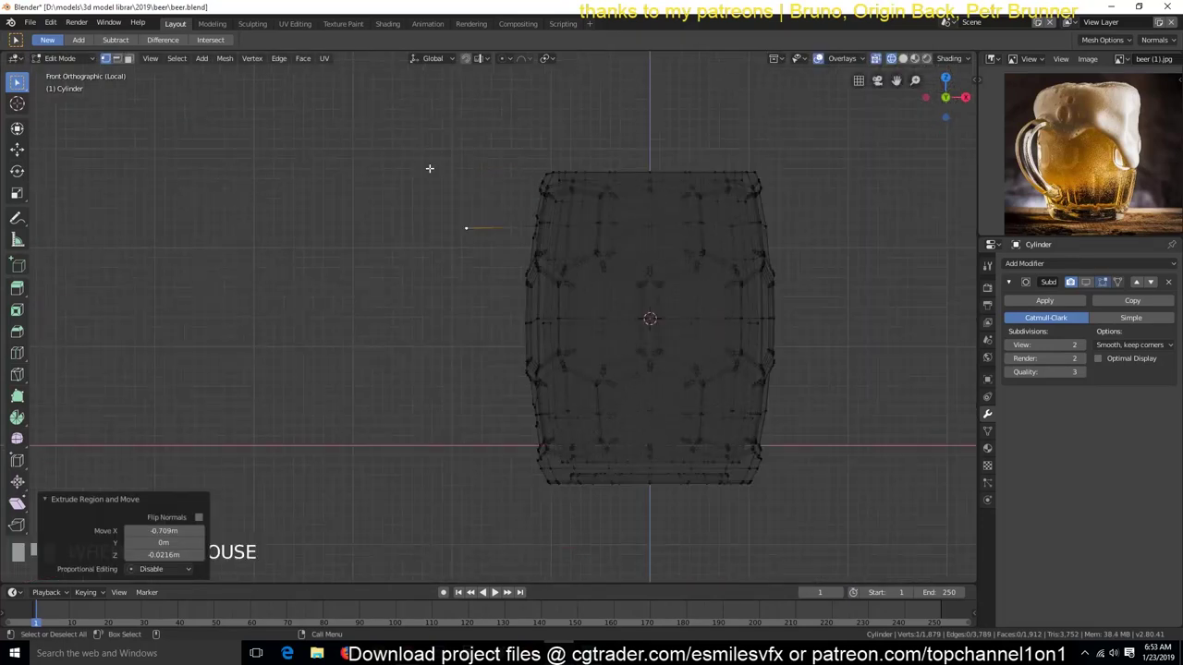
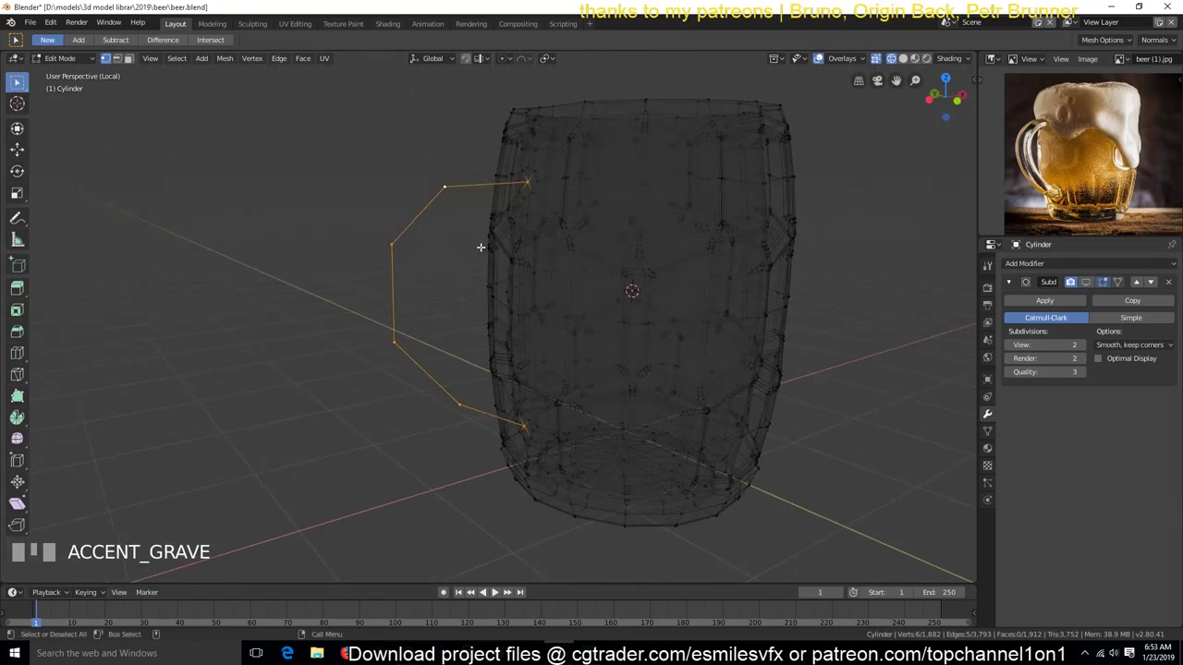
key(y)
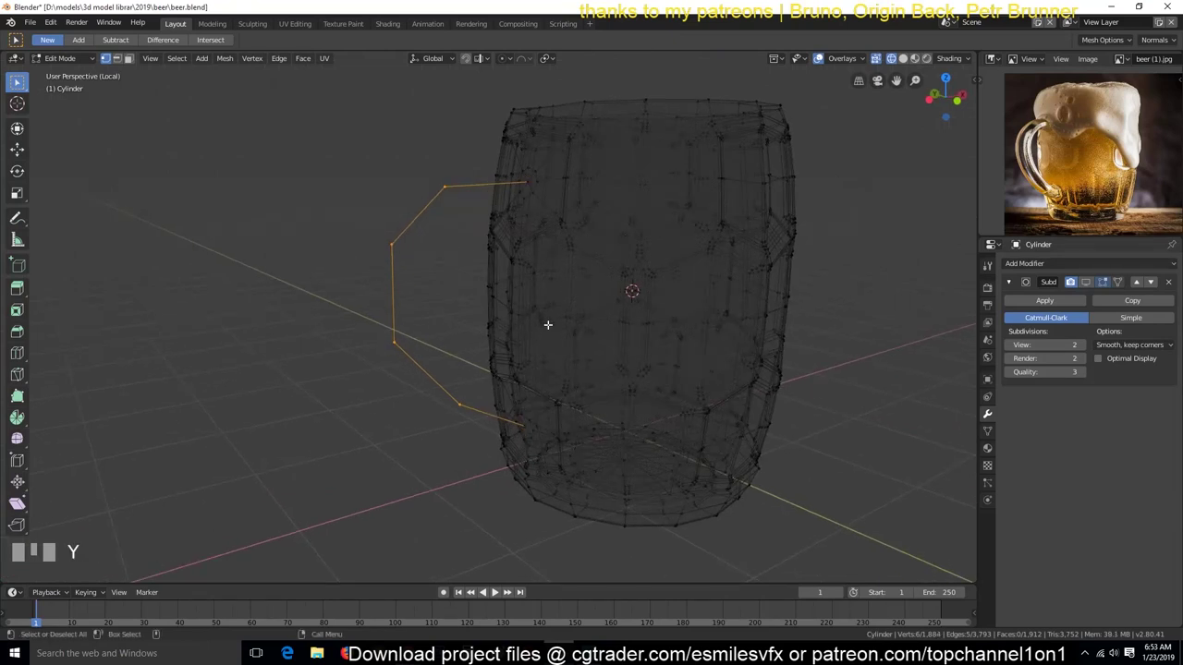
Separate the handle outline into its own object and return to Object Mode.
key(p)
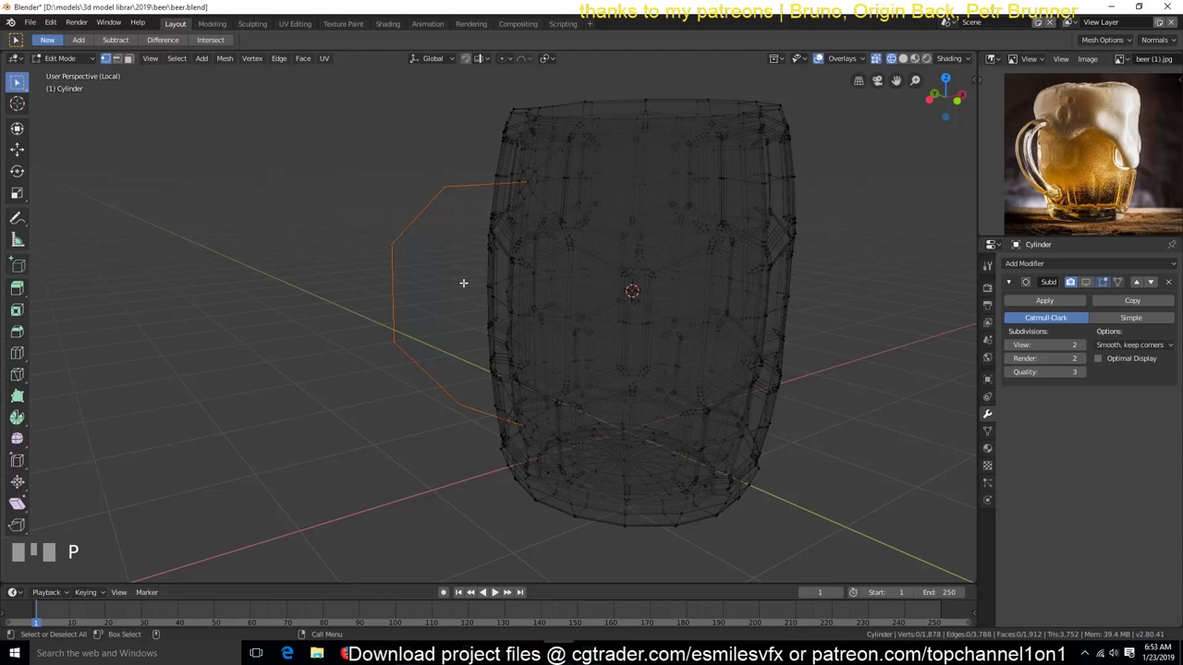
key(Tab)
key(alt+a)
Select the handle outline object and clear its inherited Subdivision Surface modifier.
click(408, 245)
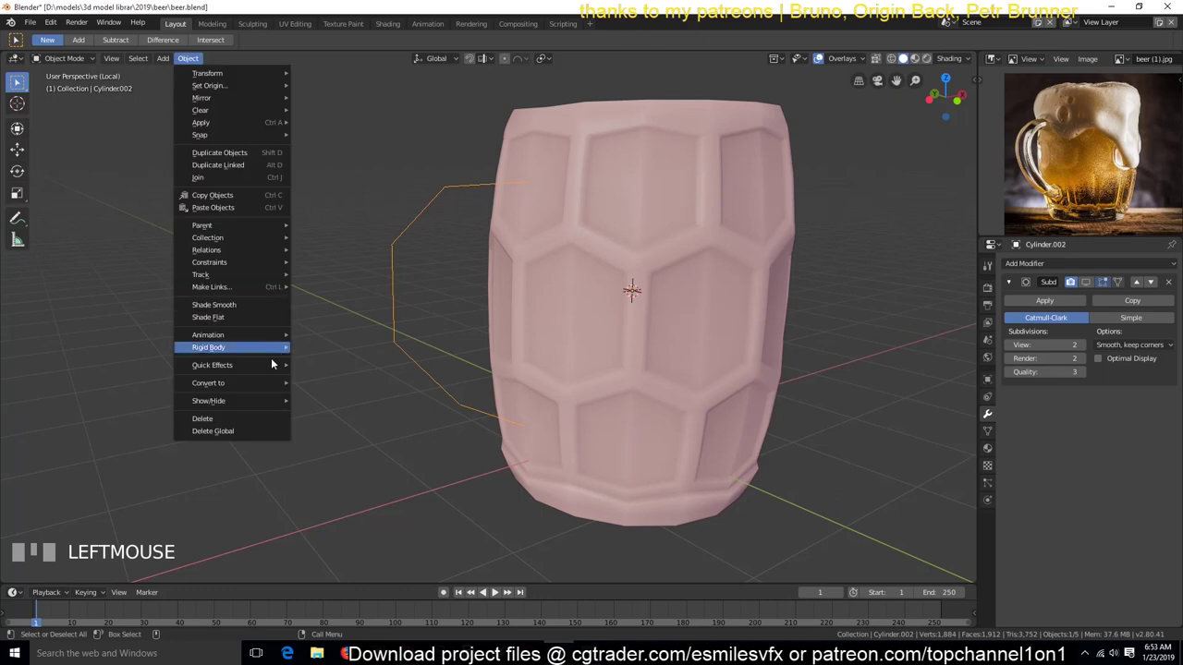
drag(1054, 136, 591, 181)
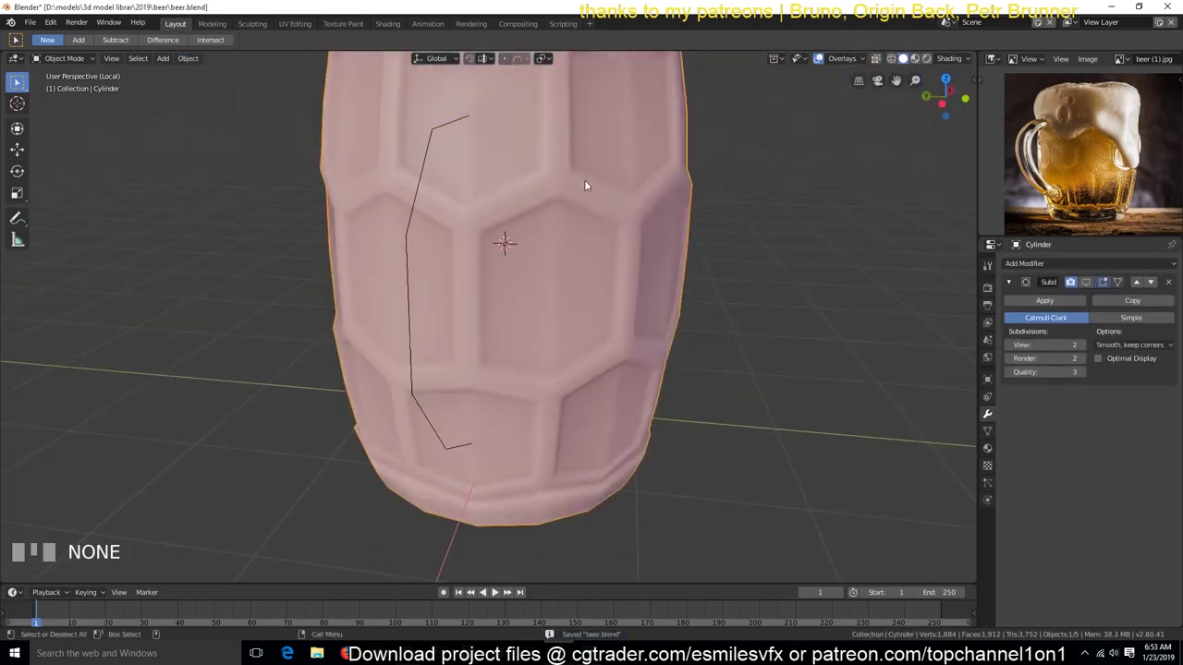
key(Tab)
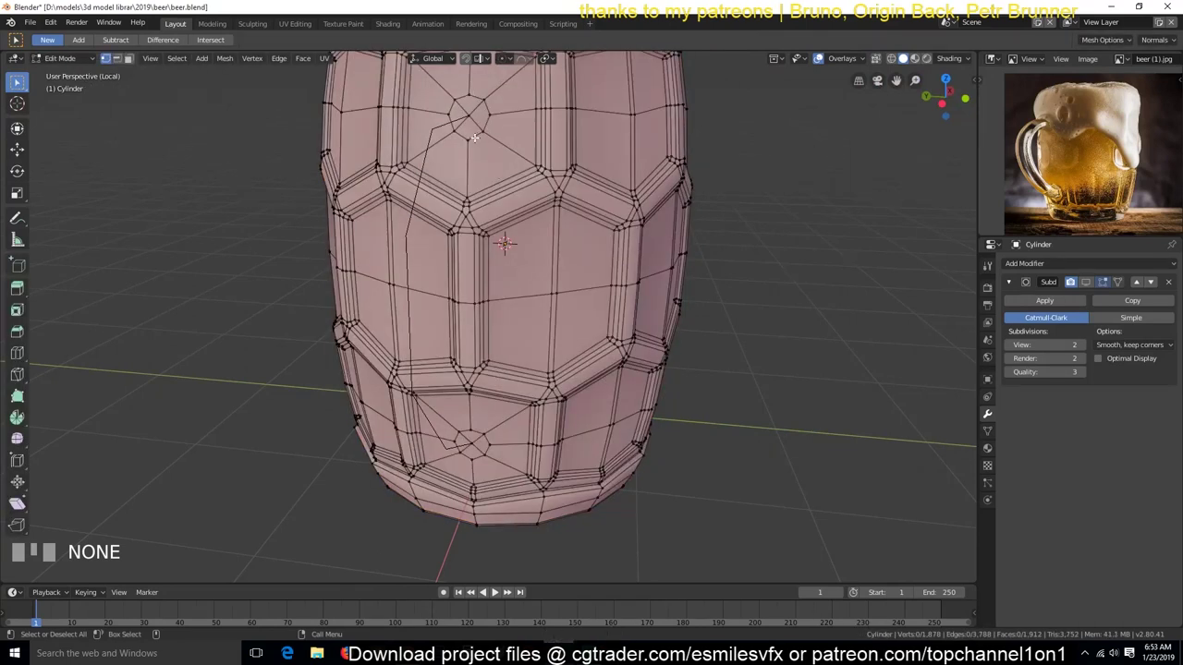
click(425, 193)
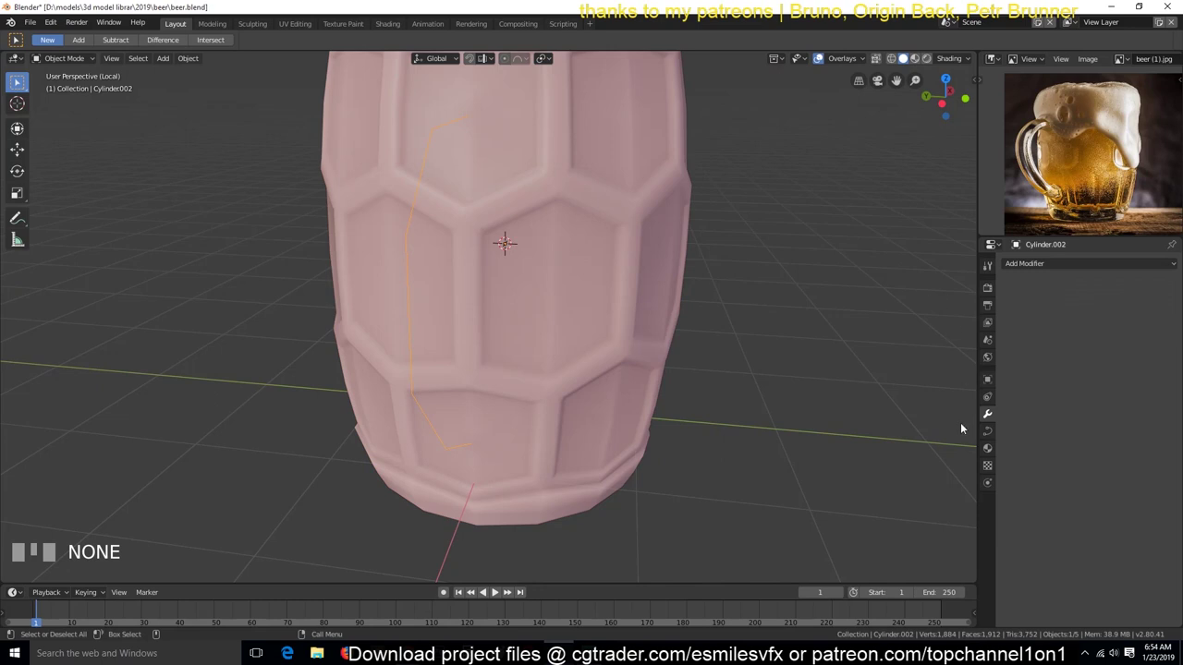
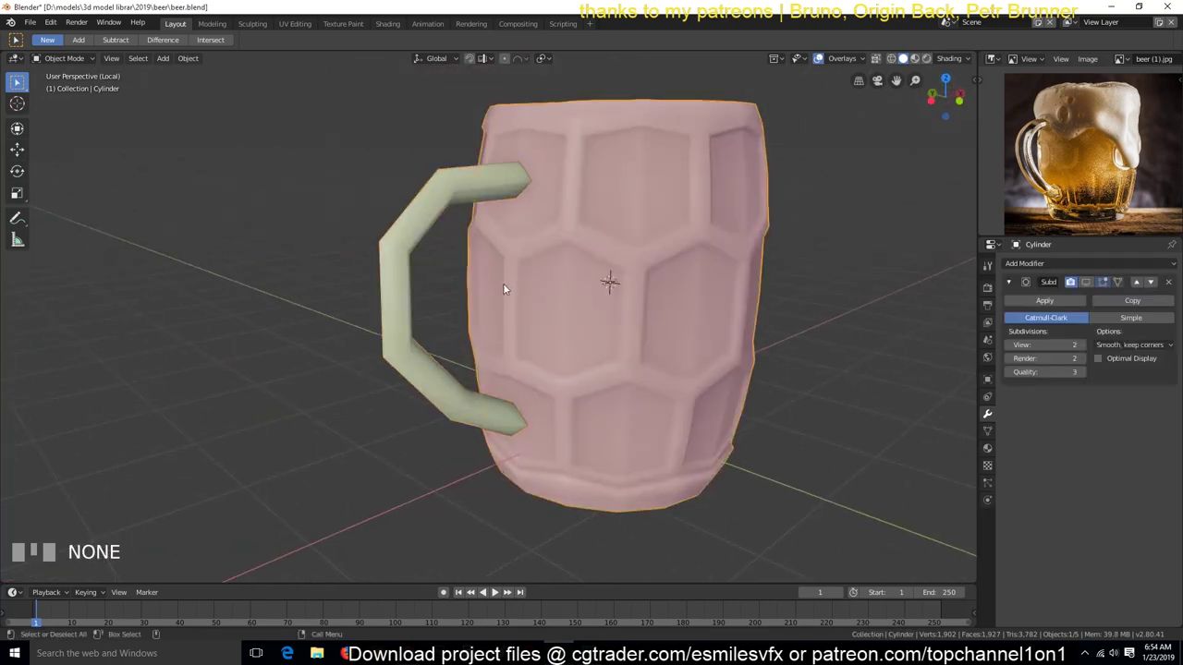
Enter mesh editing on the barrel body beside the thick faceted handle tube.
key(`)
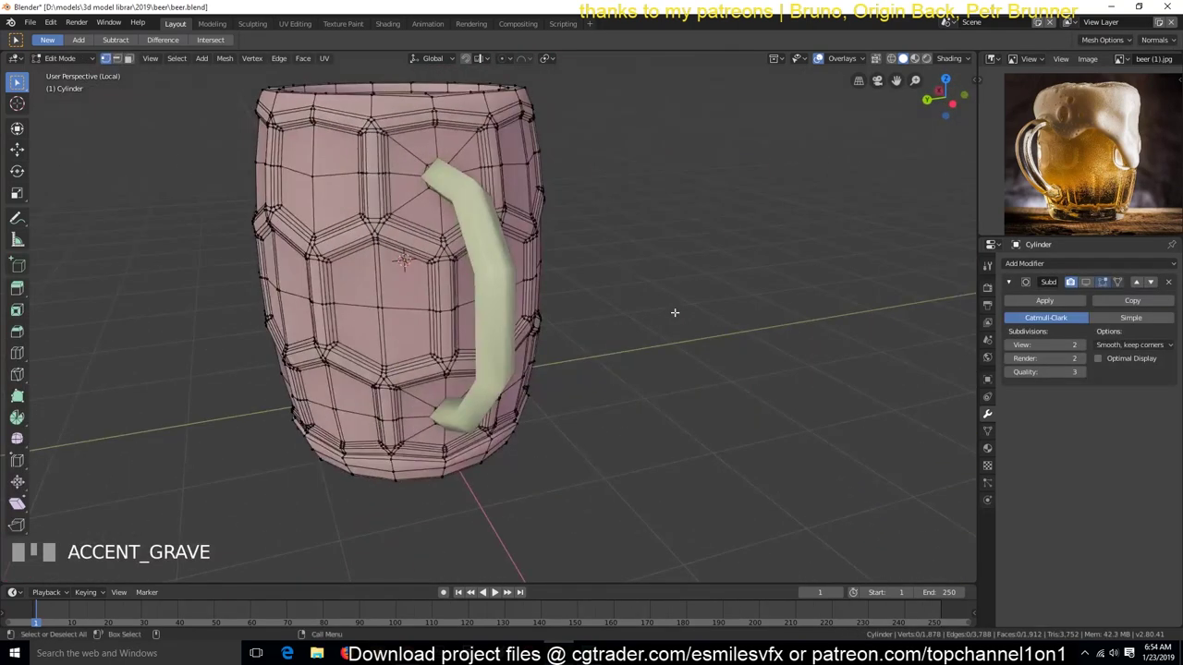
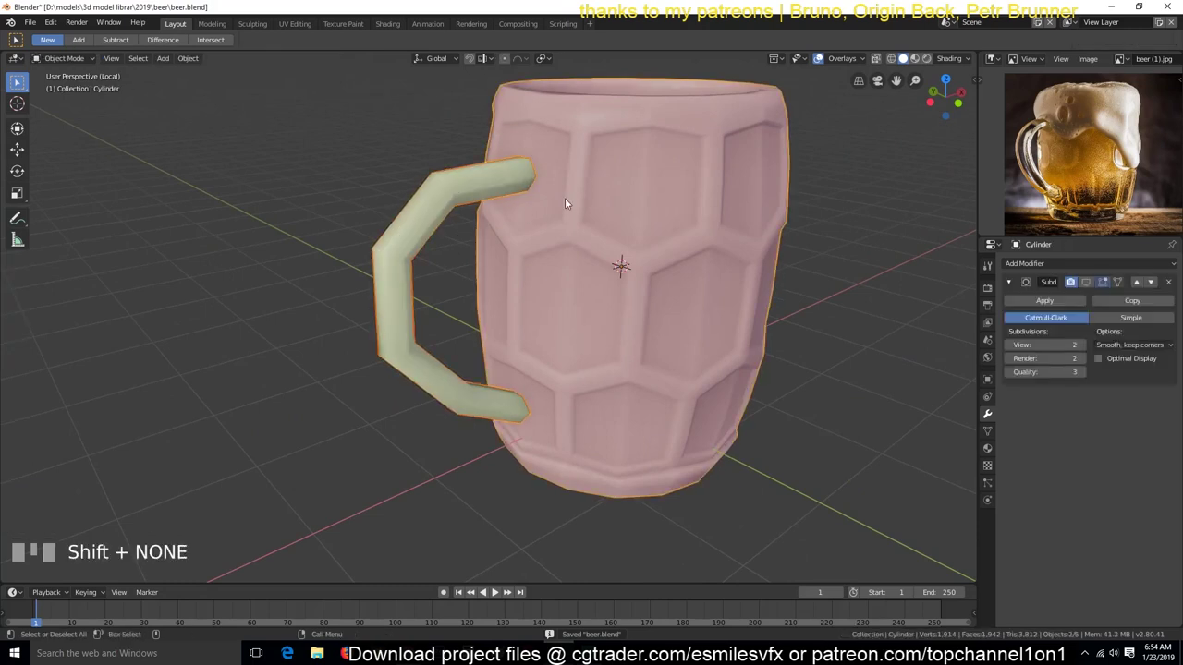
Join handle and barrel into one mesh and delete the facing faces at the handle's upper end.
key(ctrl+j)
scroll(up, 3)
key(alt+a)
key(`)
key(1)
click(712, 310)
key(Tab)
Bridge the upper handle end into the honeycomb cell and merge stray vertices at the joint.
key(`)
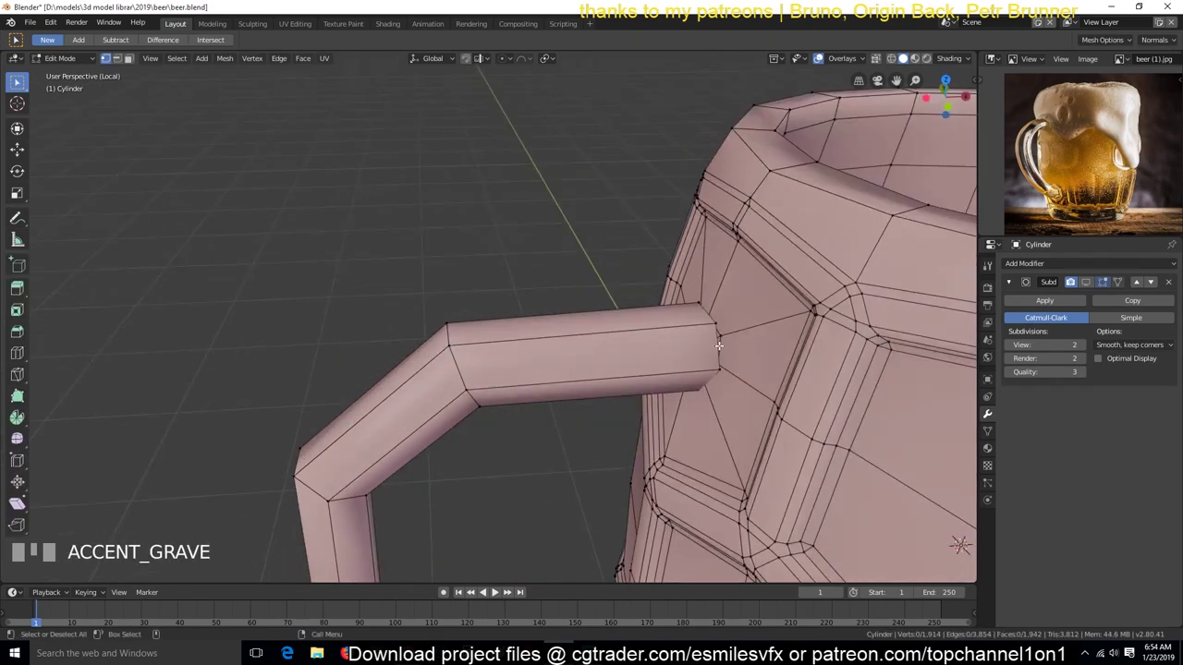
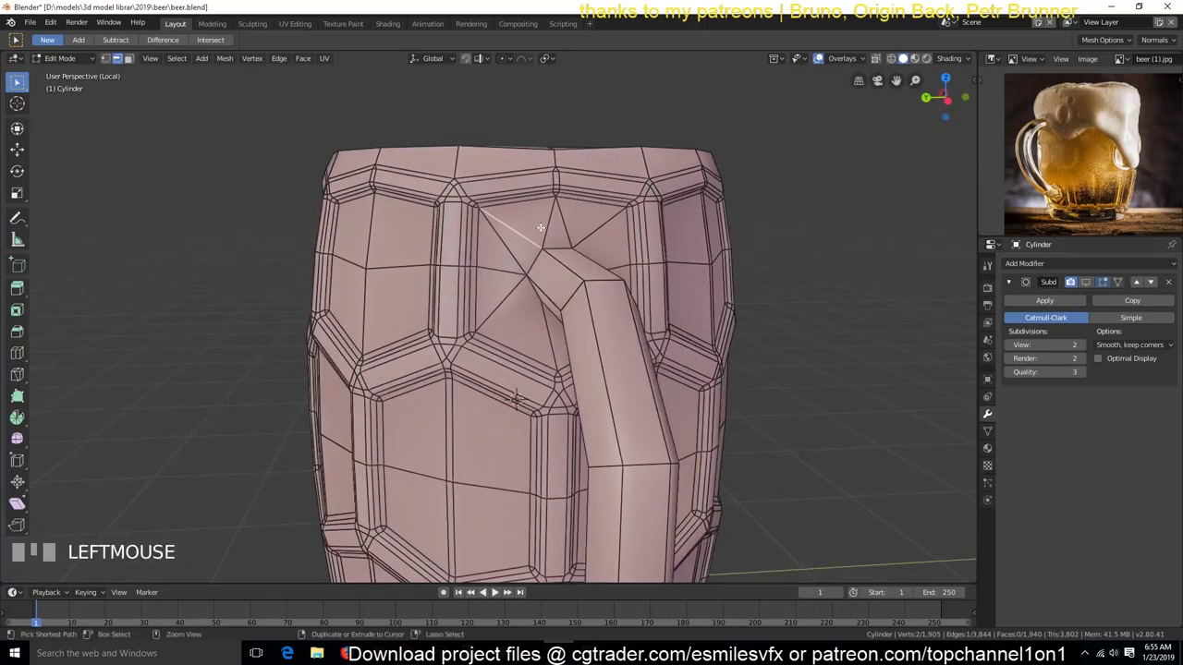
key(`)
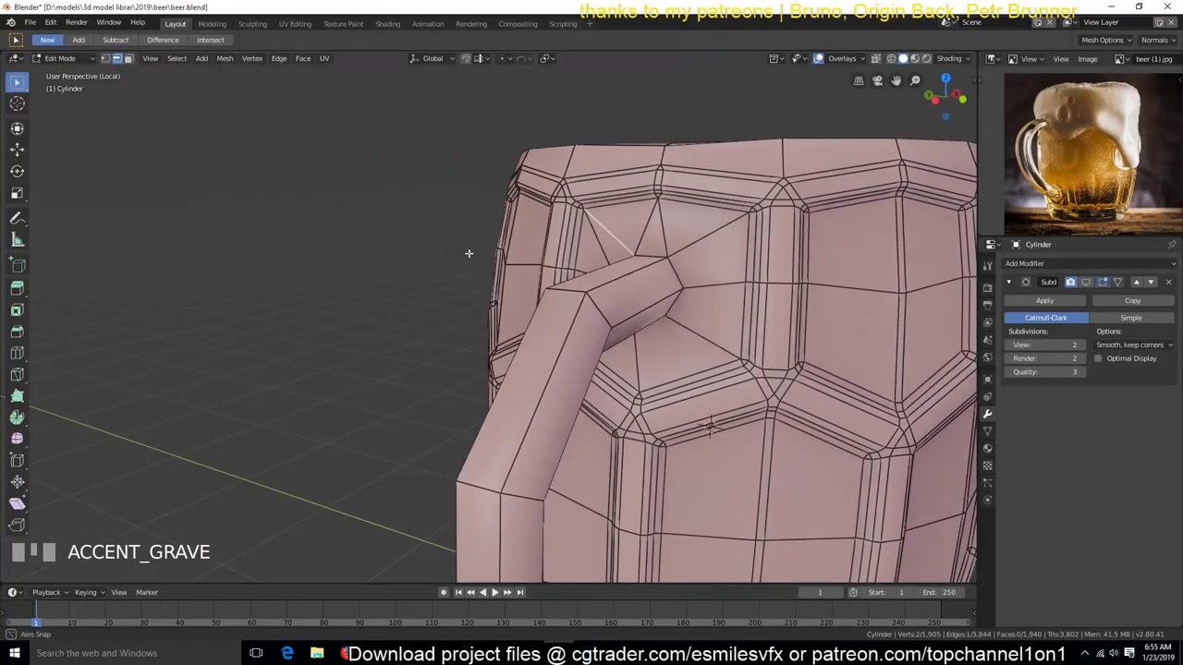
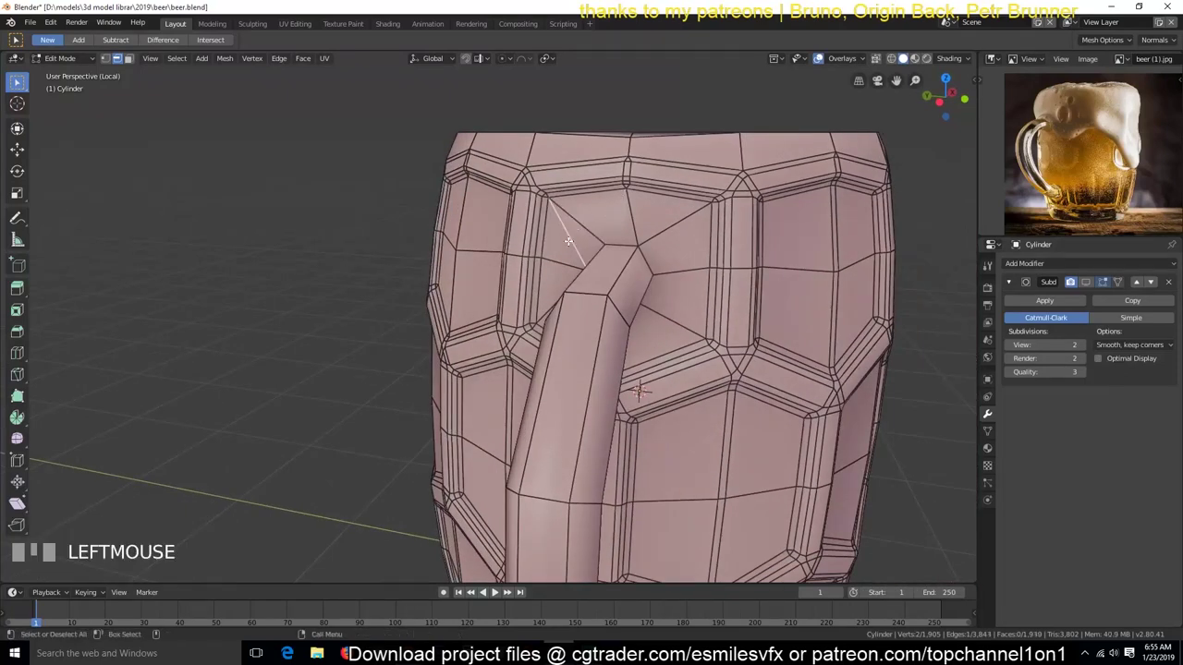
key(`)
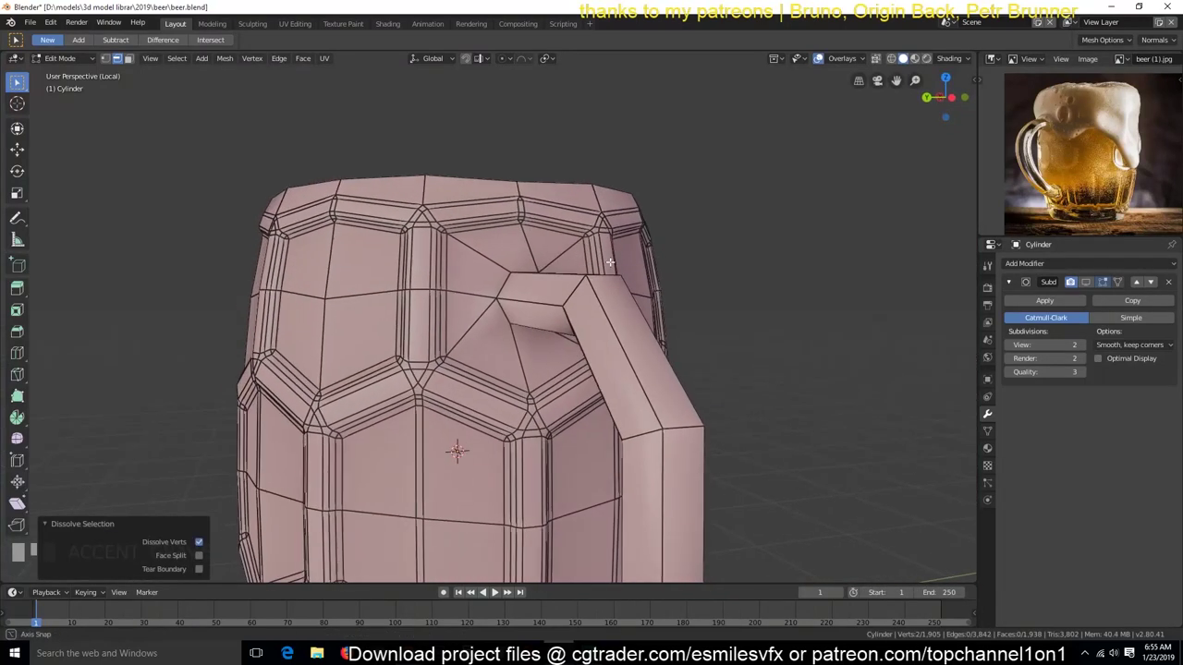
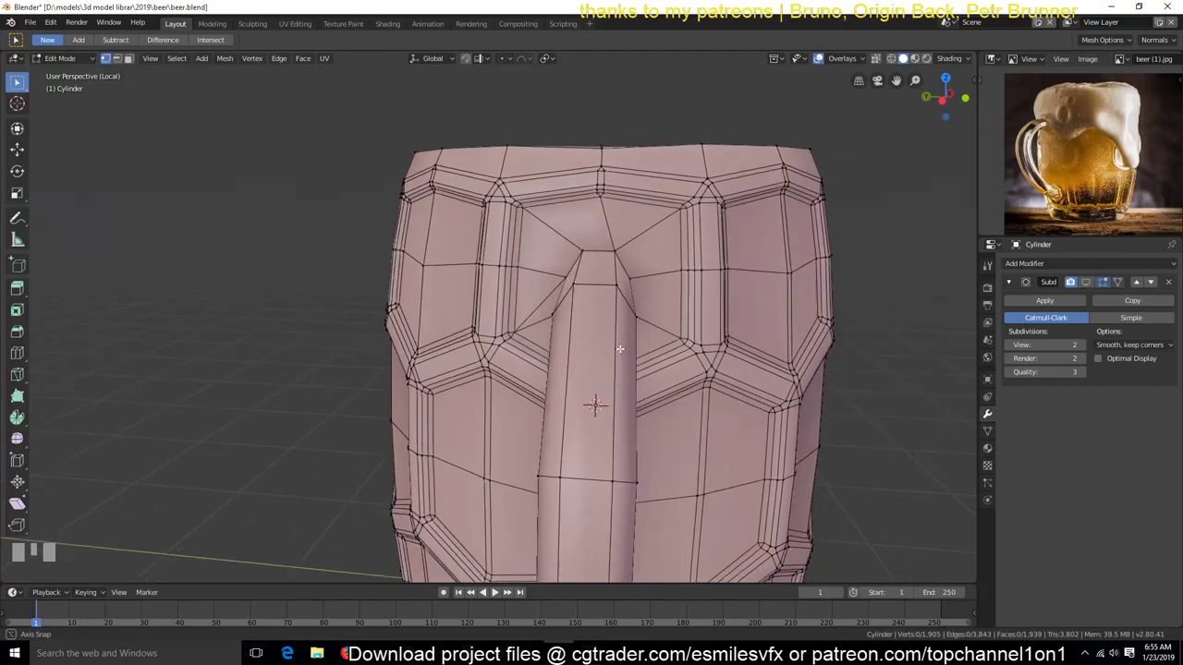
key(ctrl+r)
Tidy the edges radiating from the upper handle joint into its honeycomb cell.
key(`)
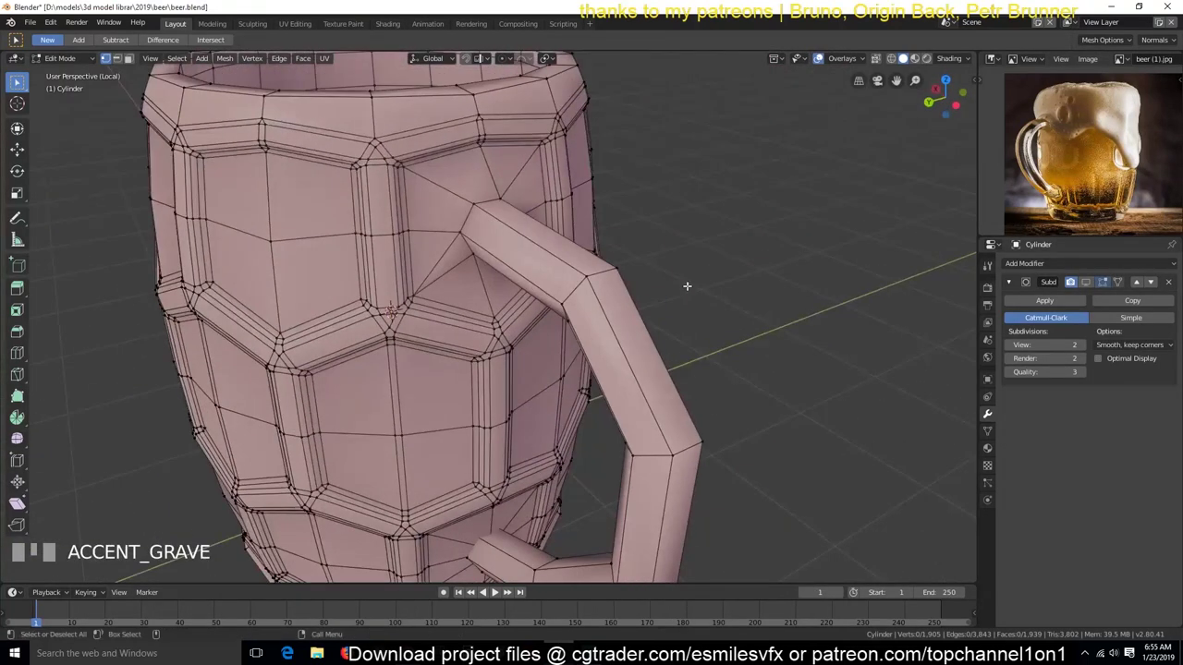
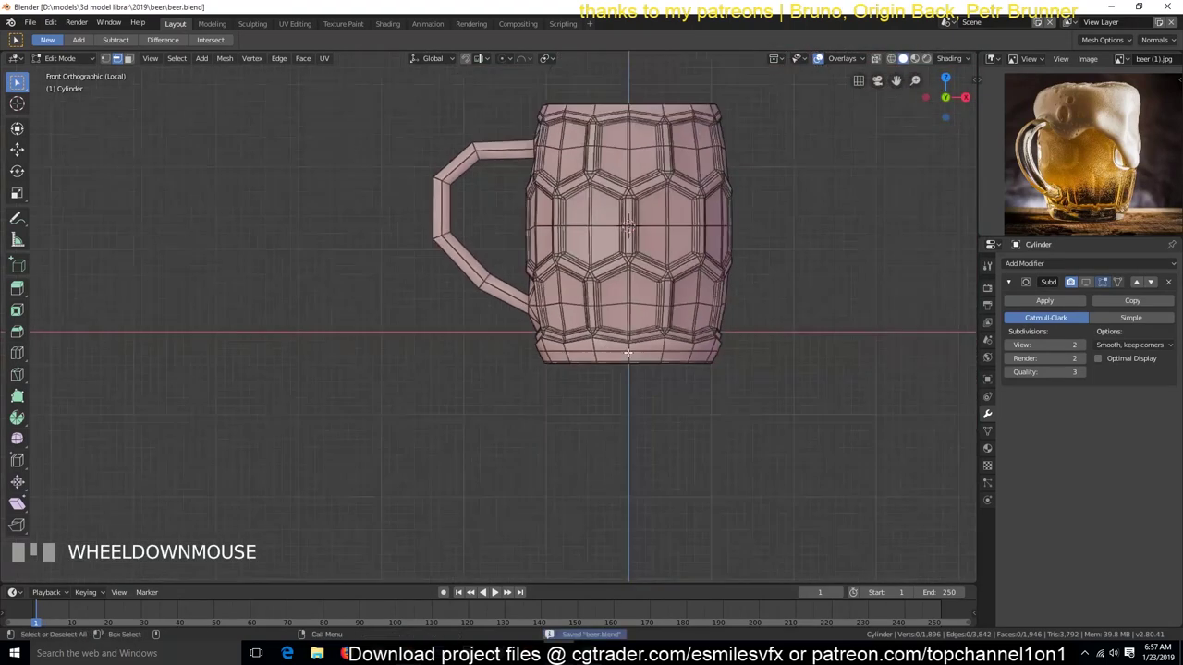
Leave editing and raise the Subdivision levels for a smoother mug surface.
key(Tab)
scroll(up, 3)
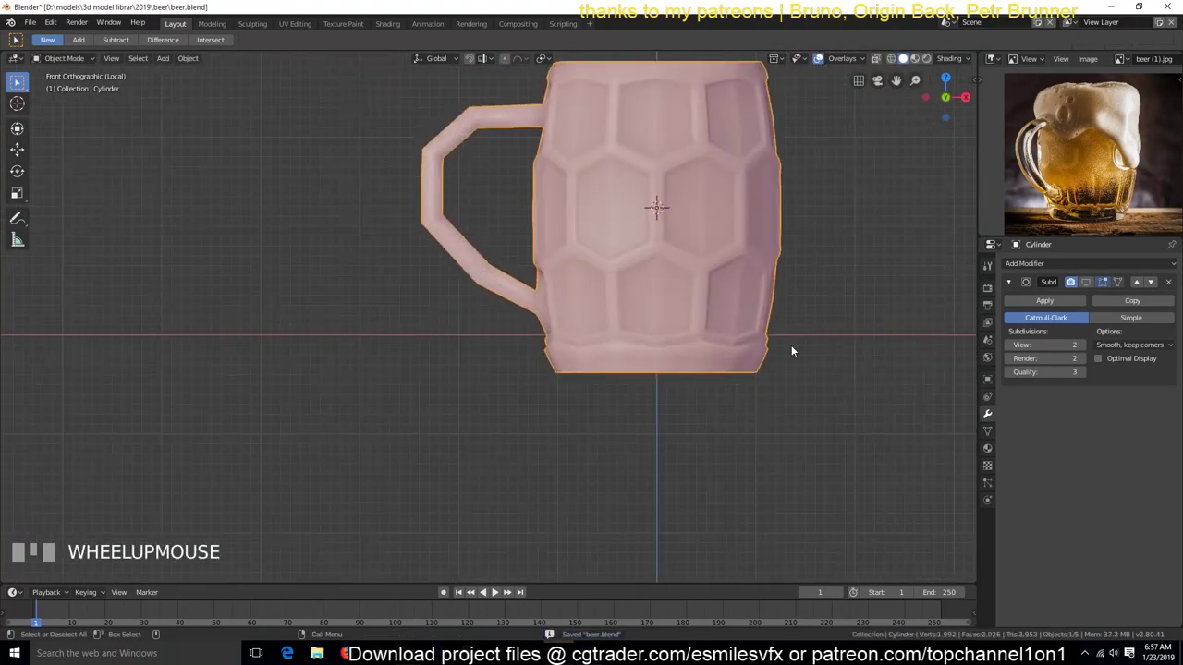
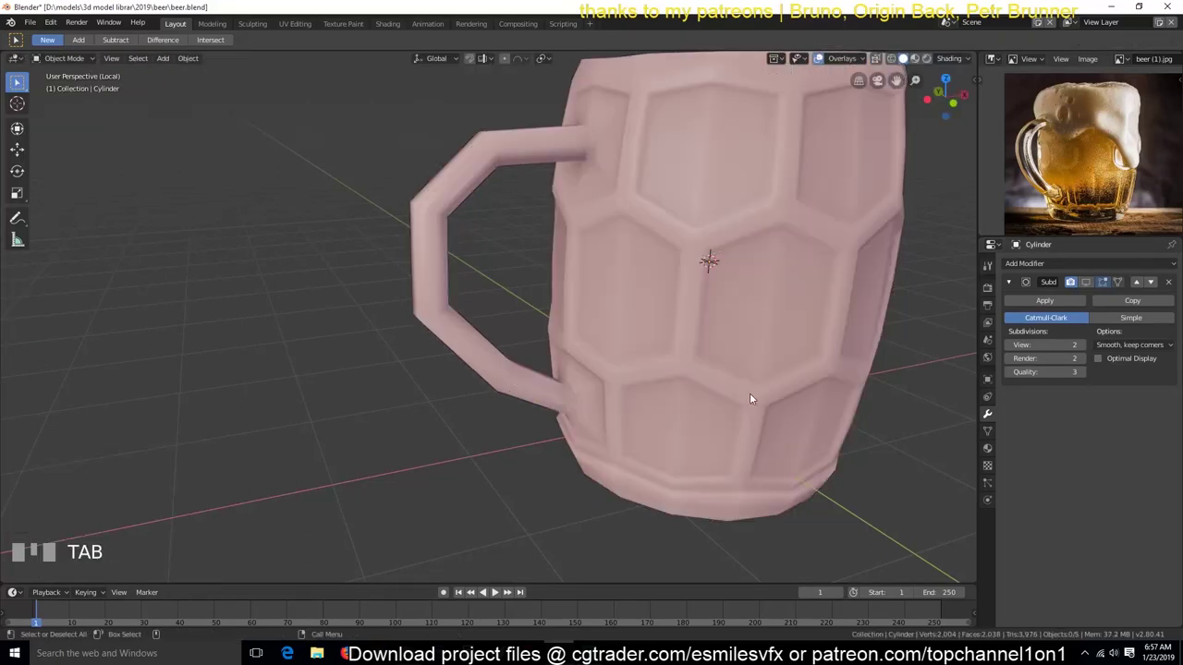
click(803, 289)
key(`)
scroll(down, 3)
key(`)
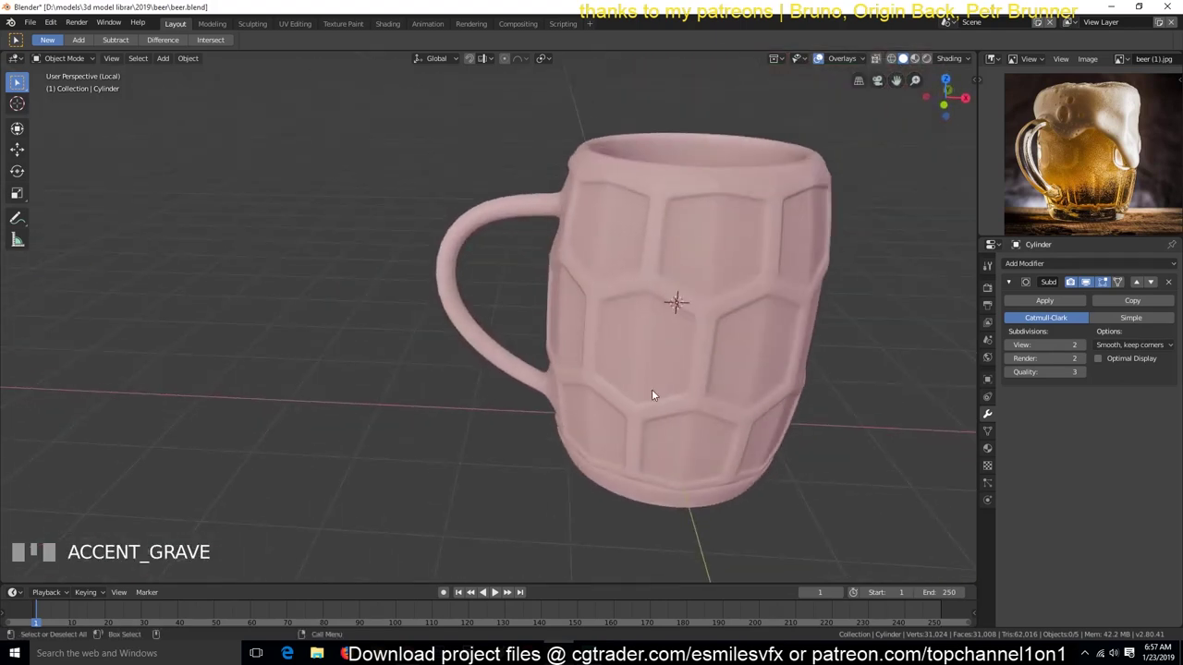
In front view, start a proportional-editing scale on the handle's lower bend.
key(KP_3)
key(KP_1)
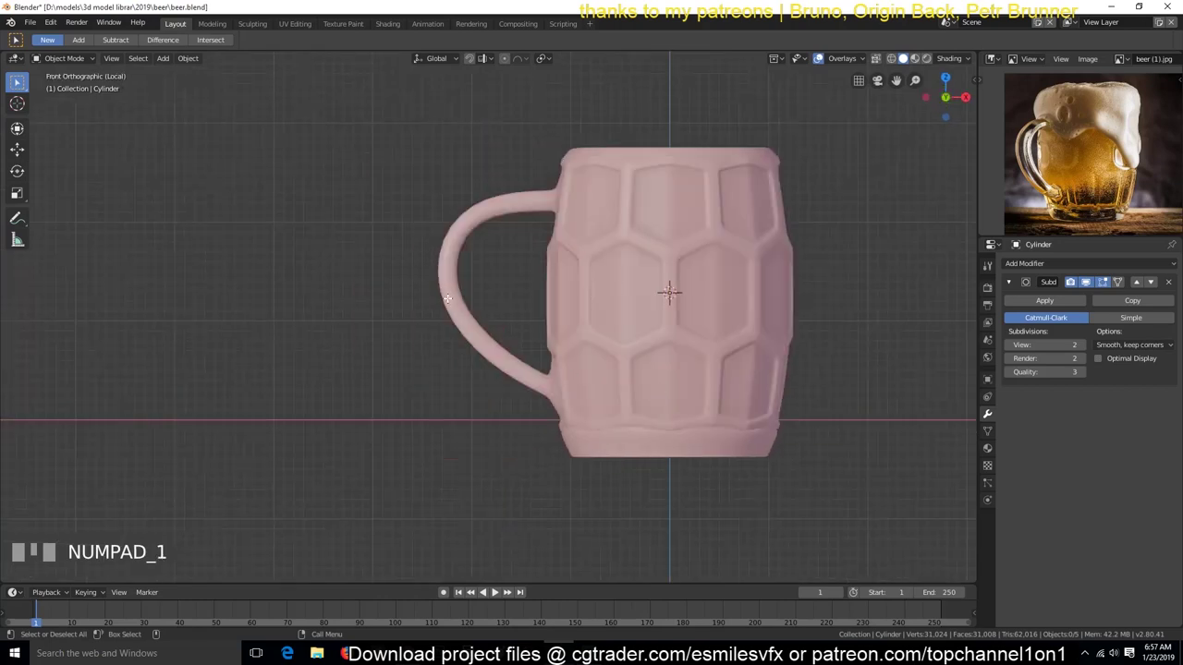
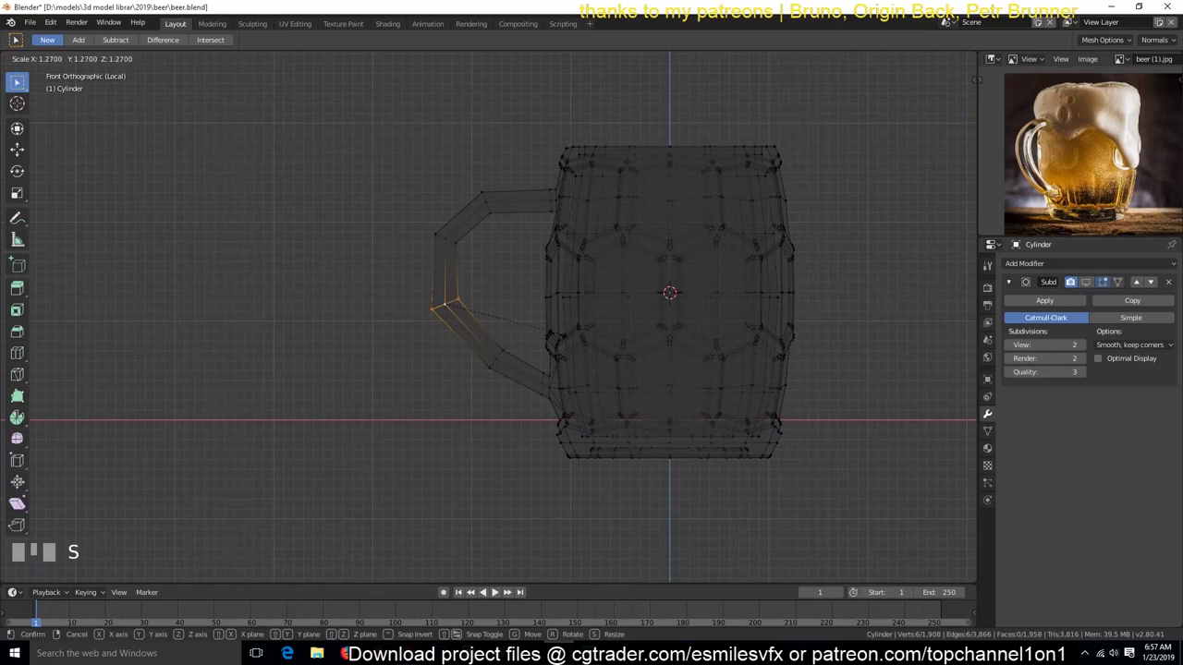
key(o)
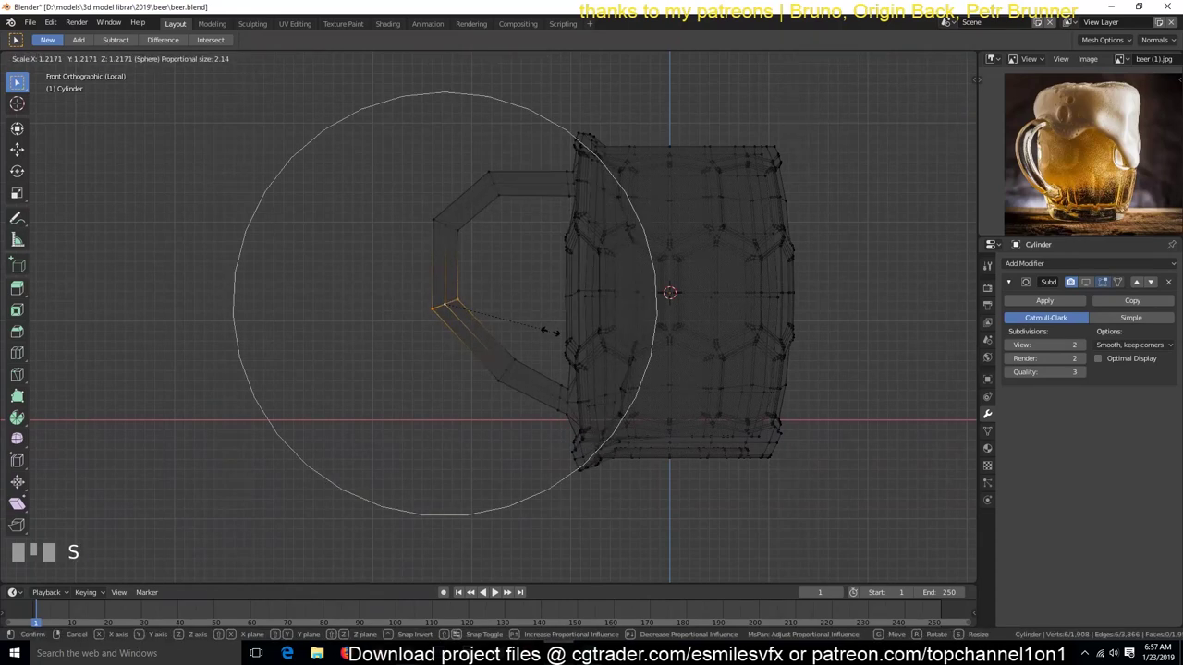